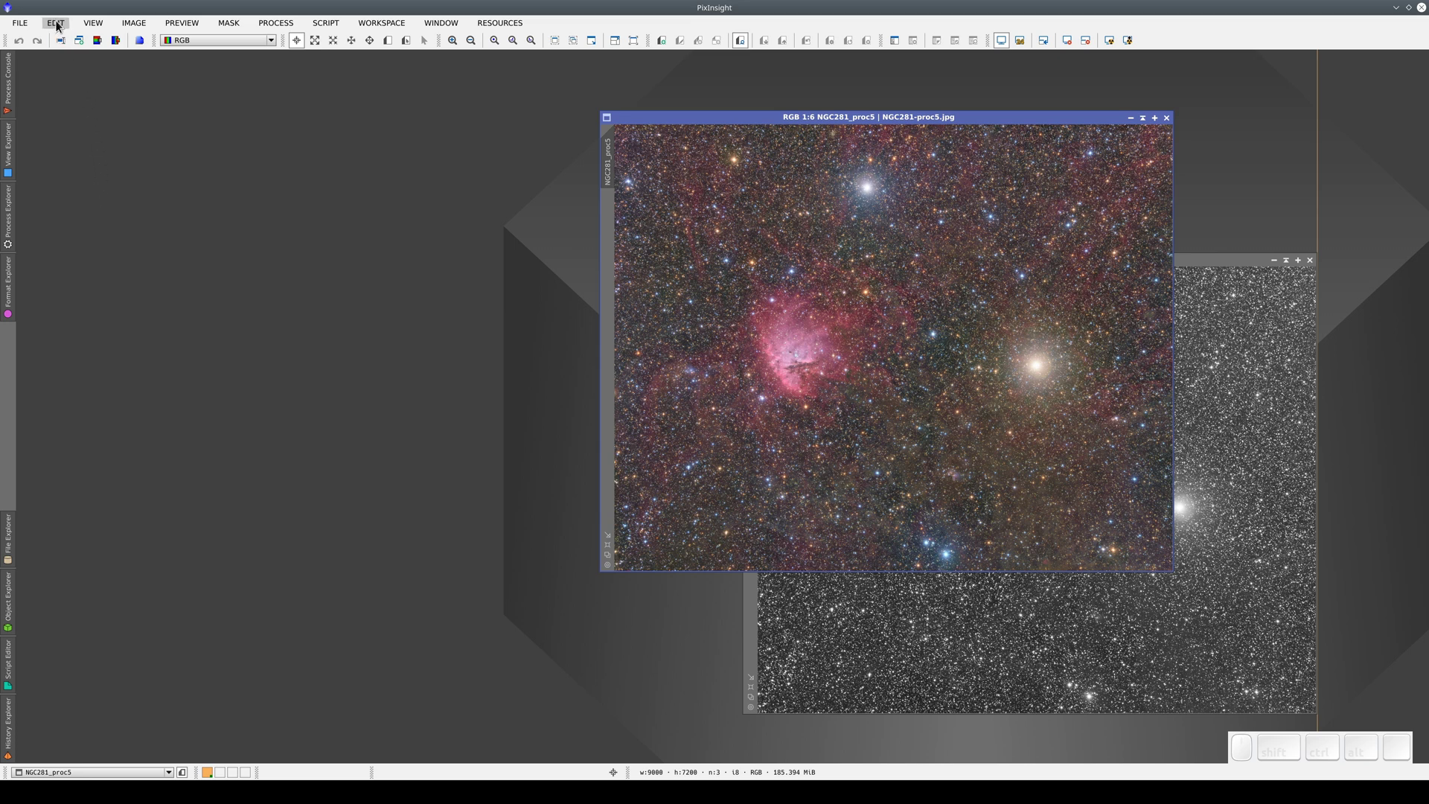
Step: Turn off hoverable auto-hide window selectors in Global Preferences and try the side-bar explorer tabs
click(64, 26)
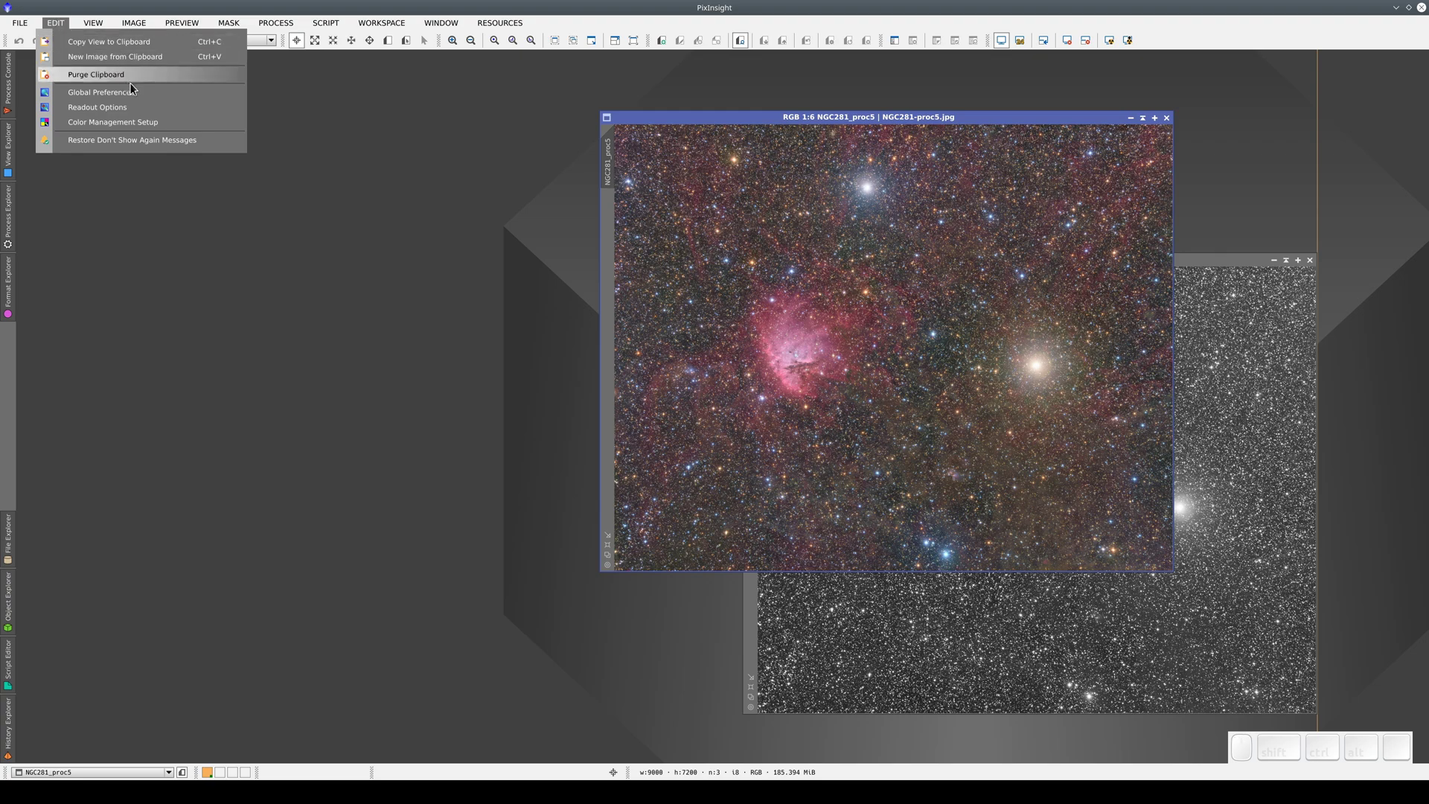
click(161, 100)
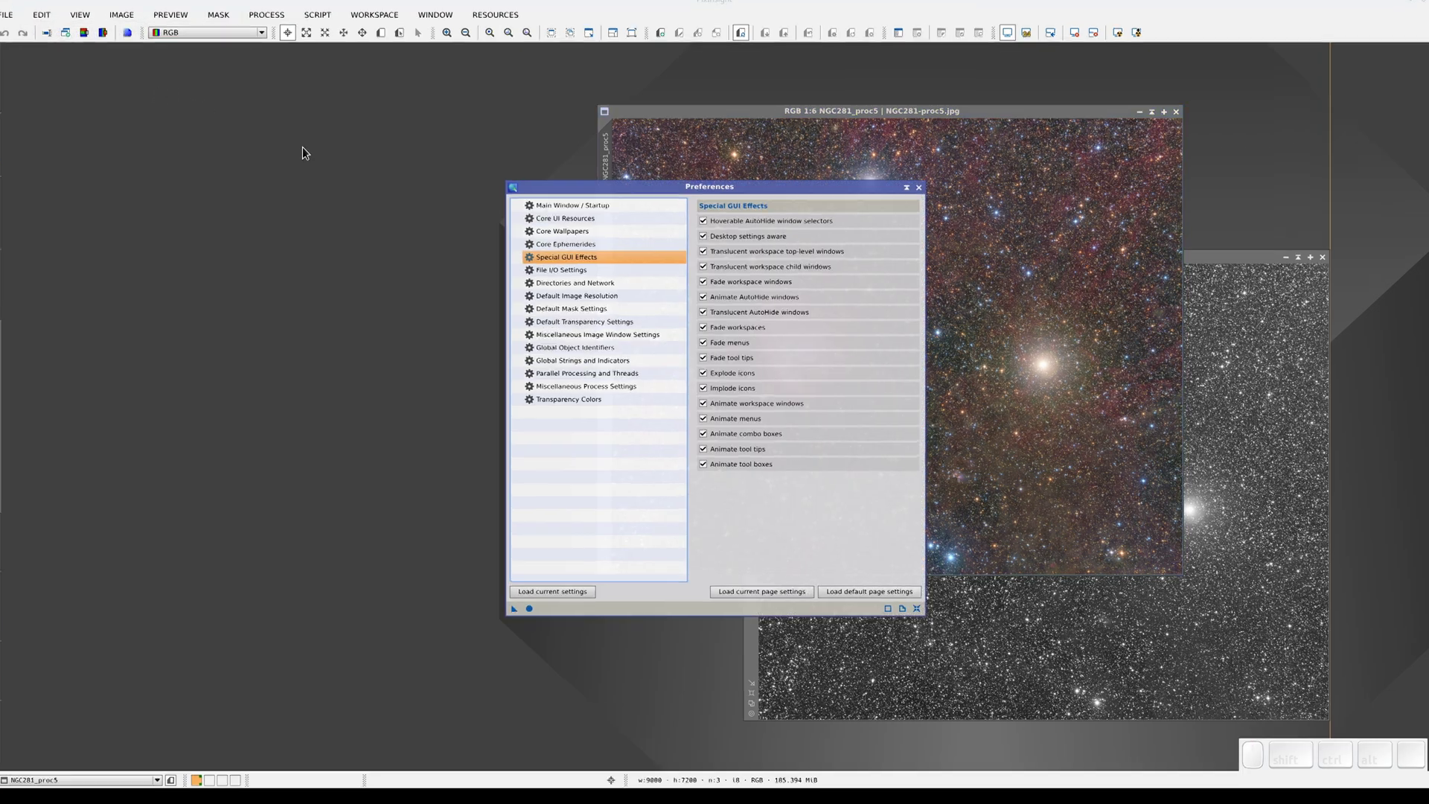
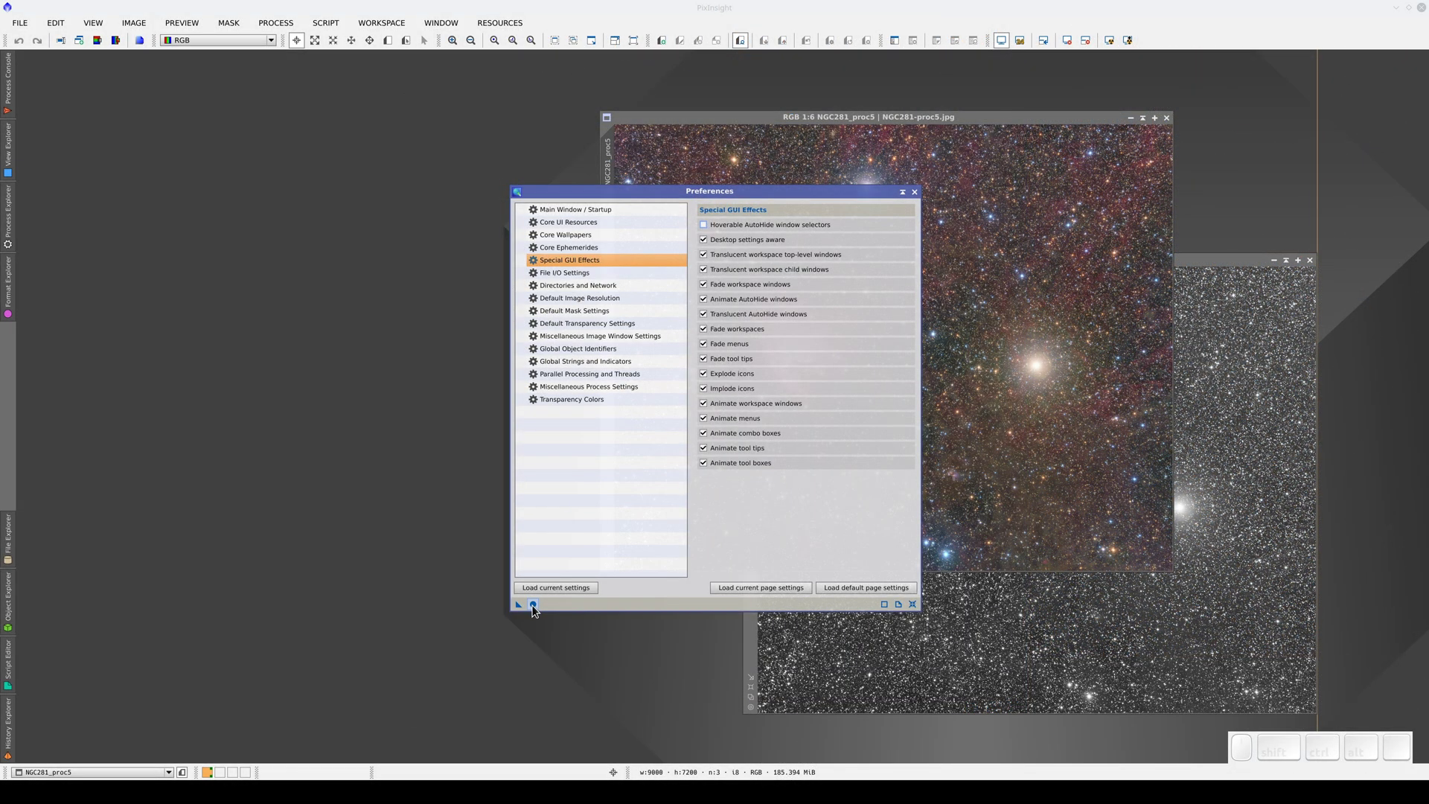
click(540, 608)
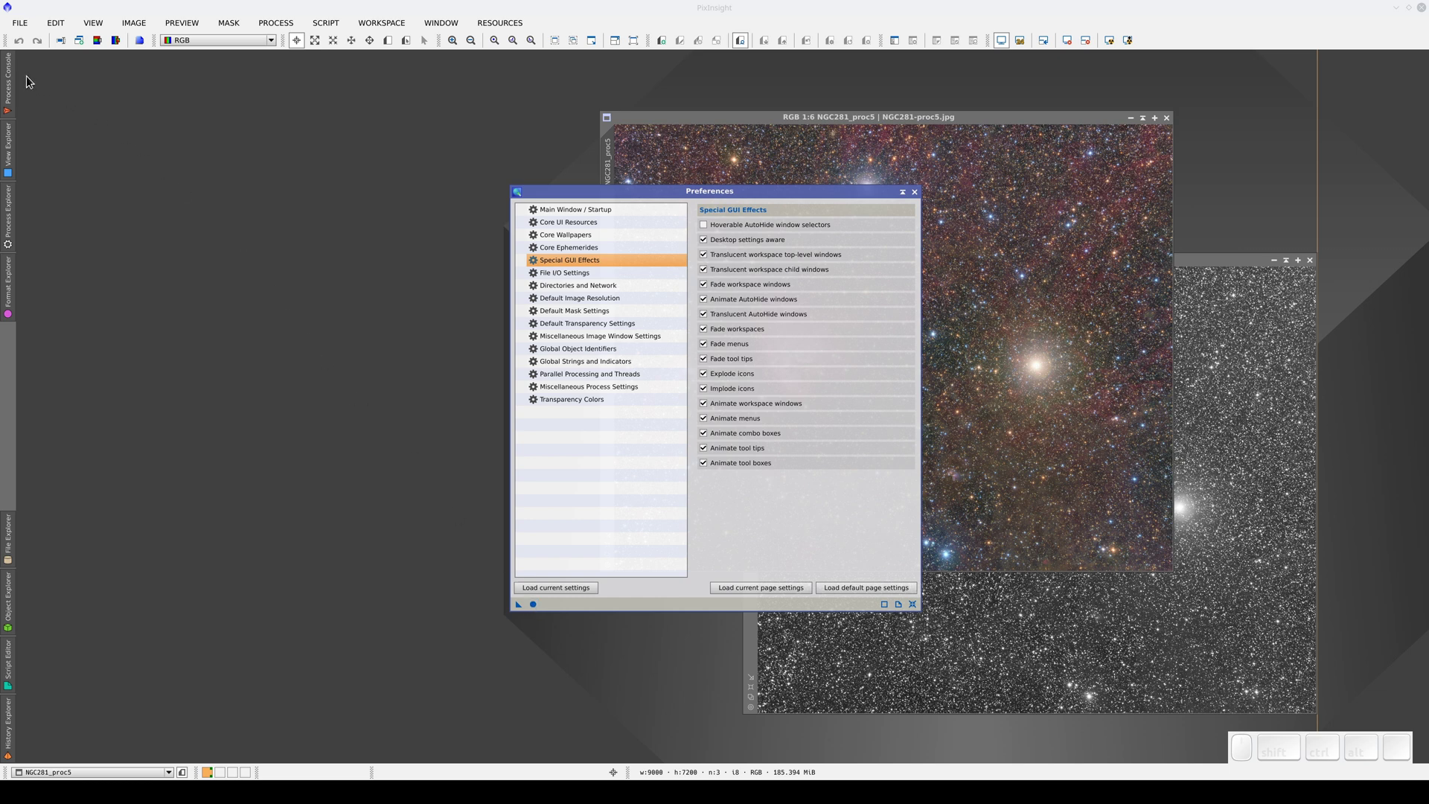
click(13, 80)
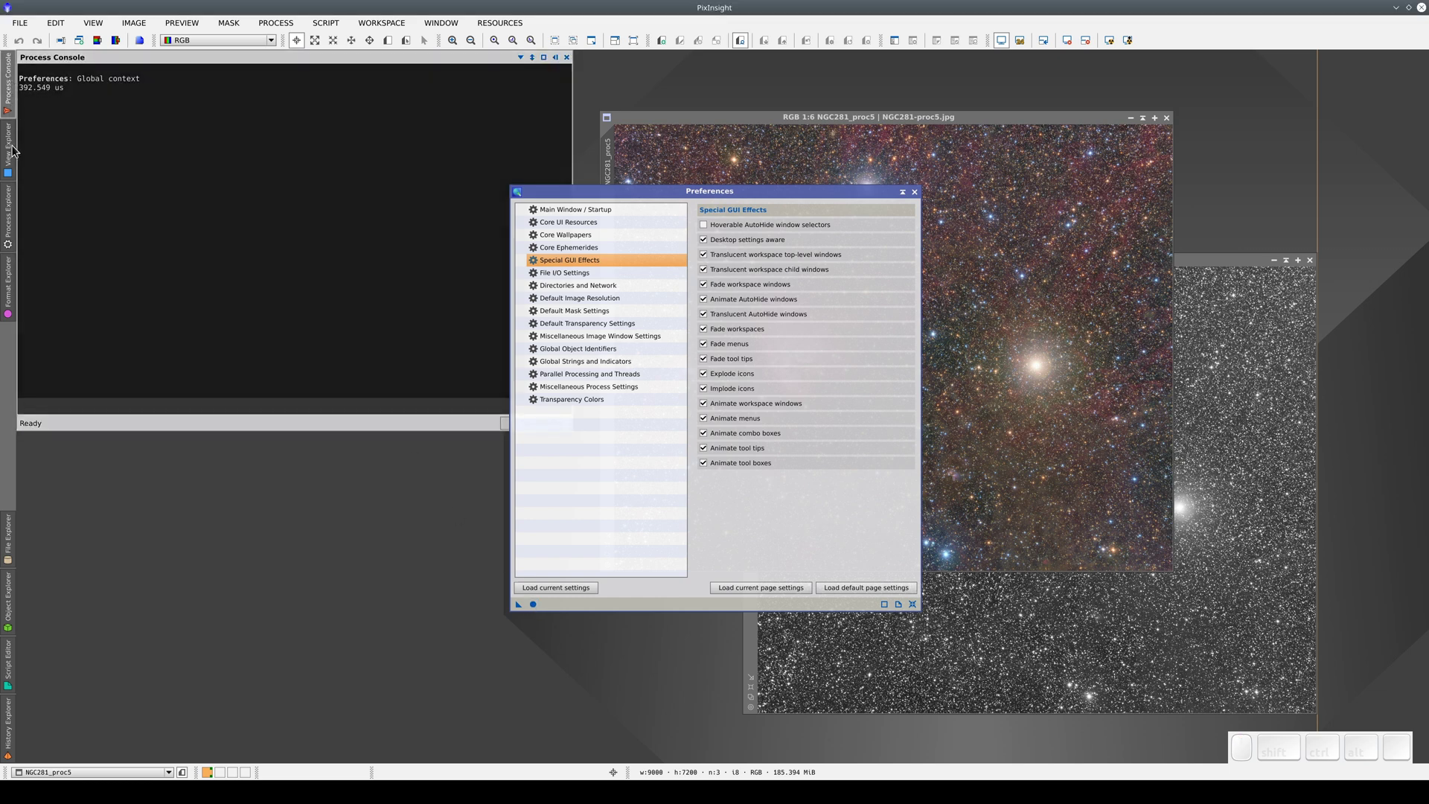
click(19, 149)
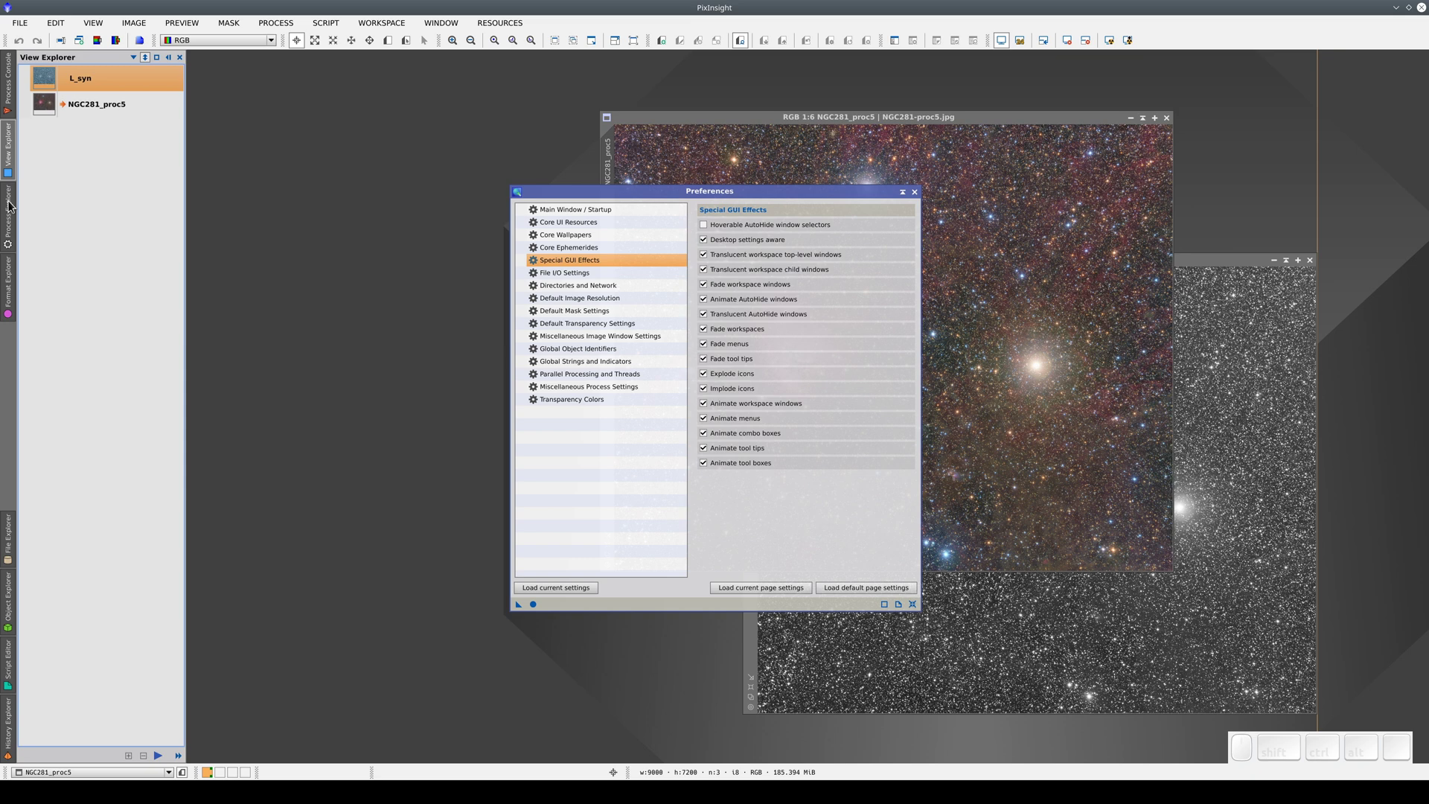
click(16, 206)
click(15, 161)
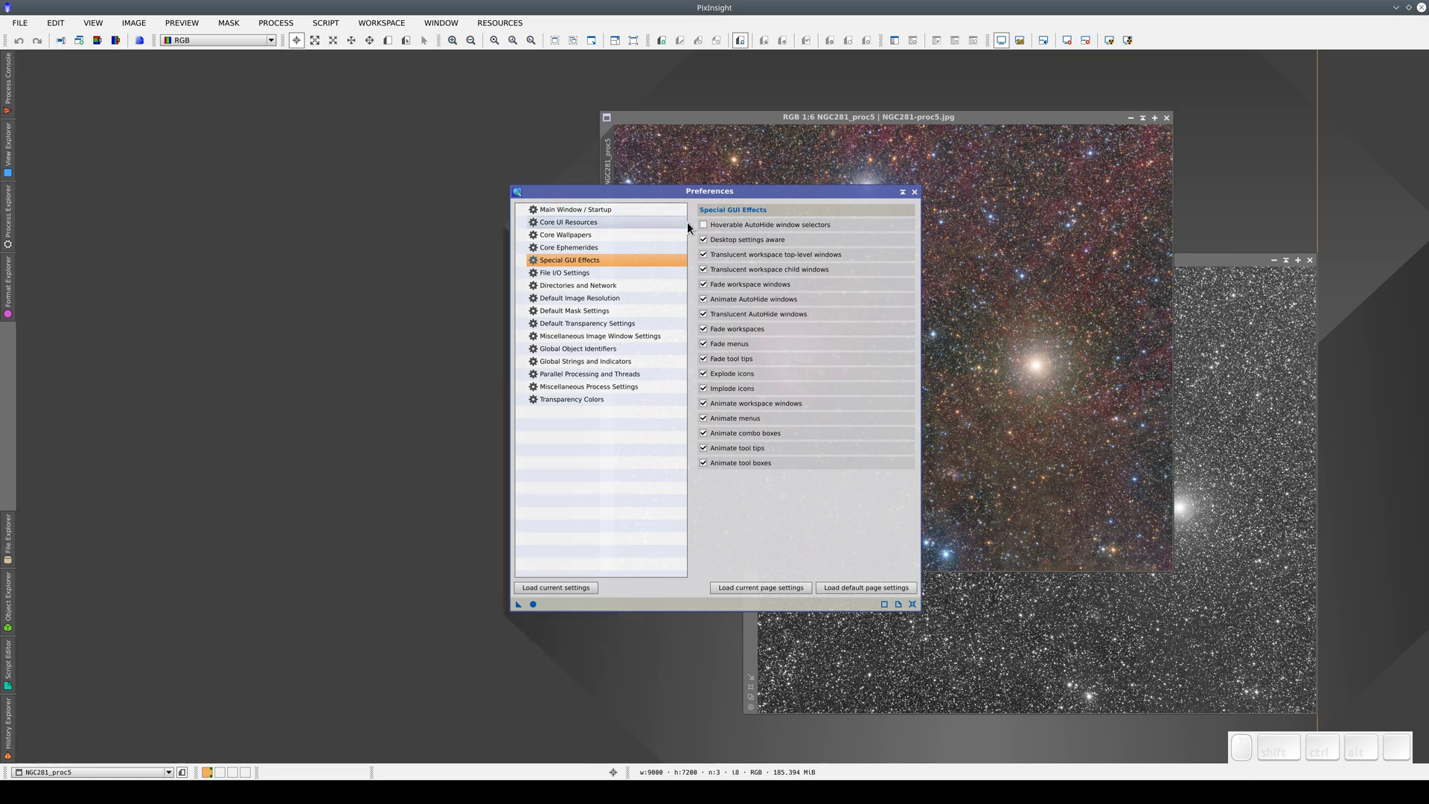
Step: Turn hoverable auto-hide window selectors back on, apply globally and close Preferences
click(714, 231)
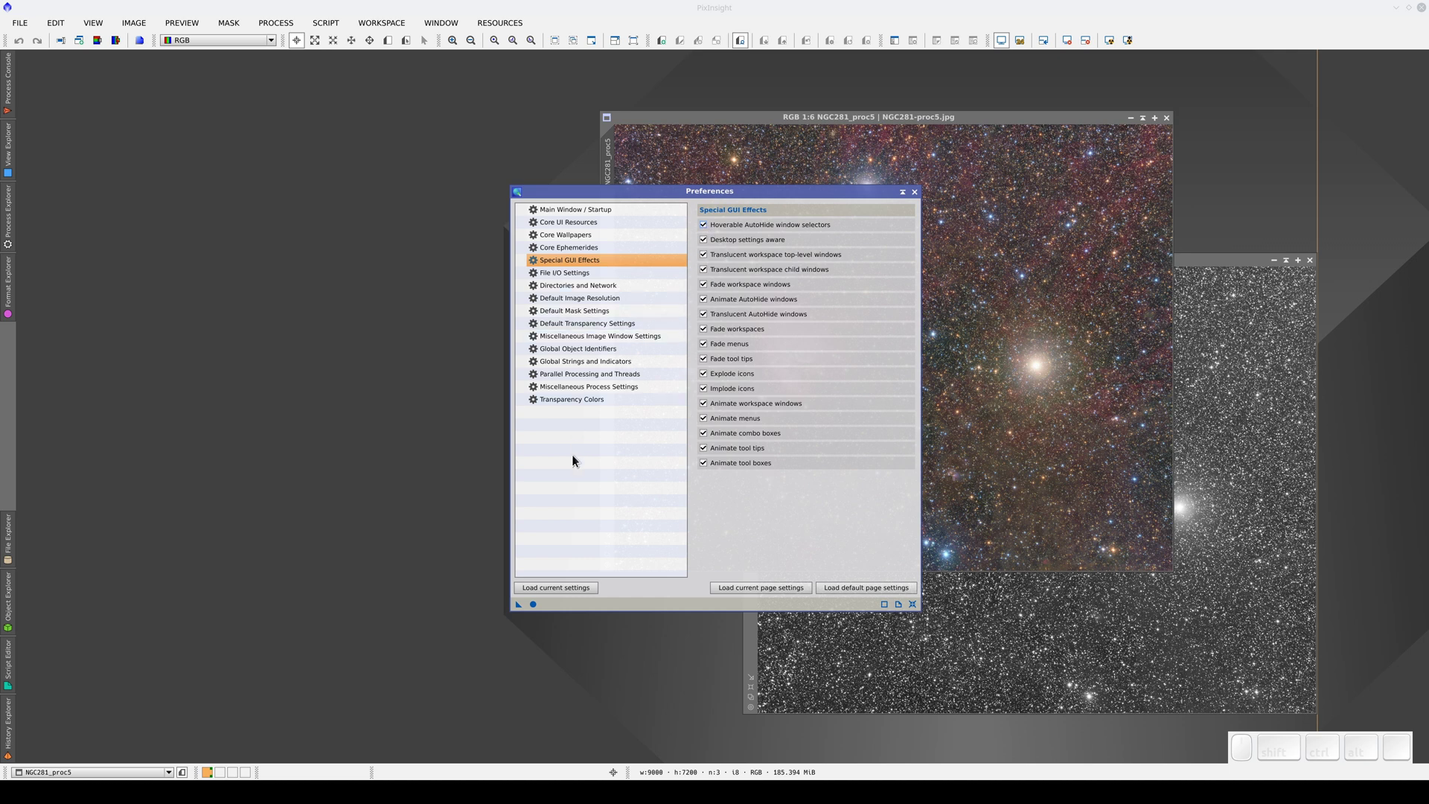
click(539, 614)
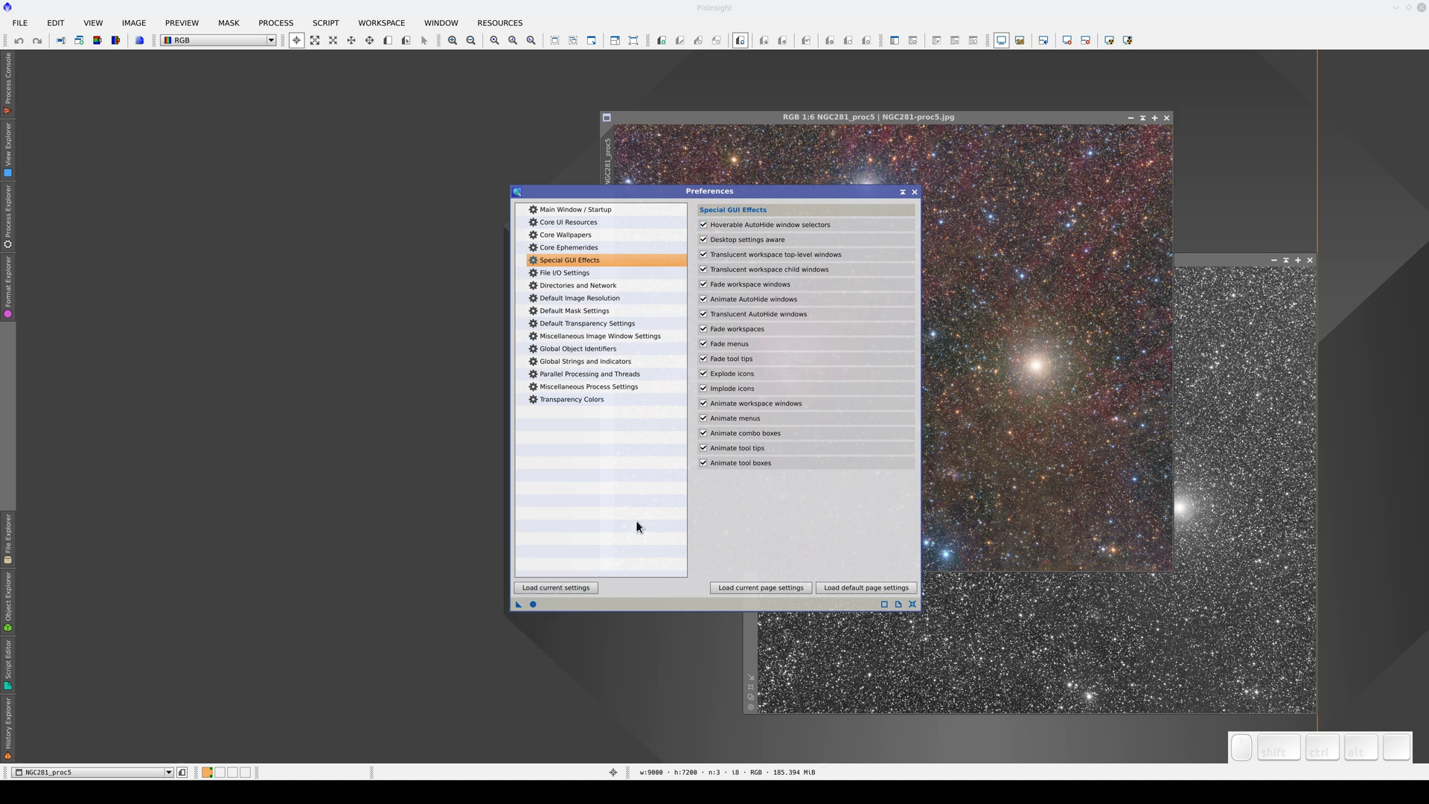
click(920, 199)
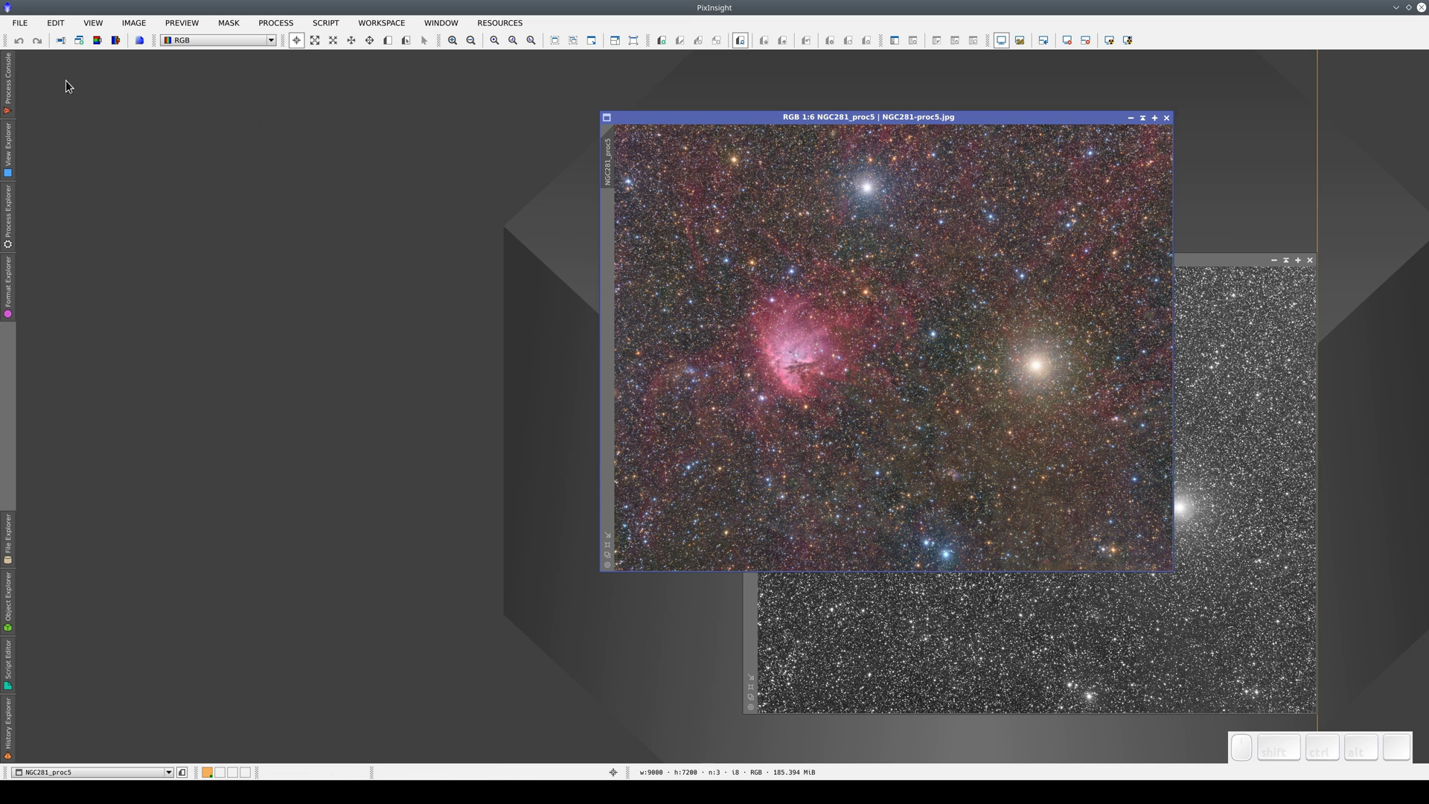
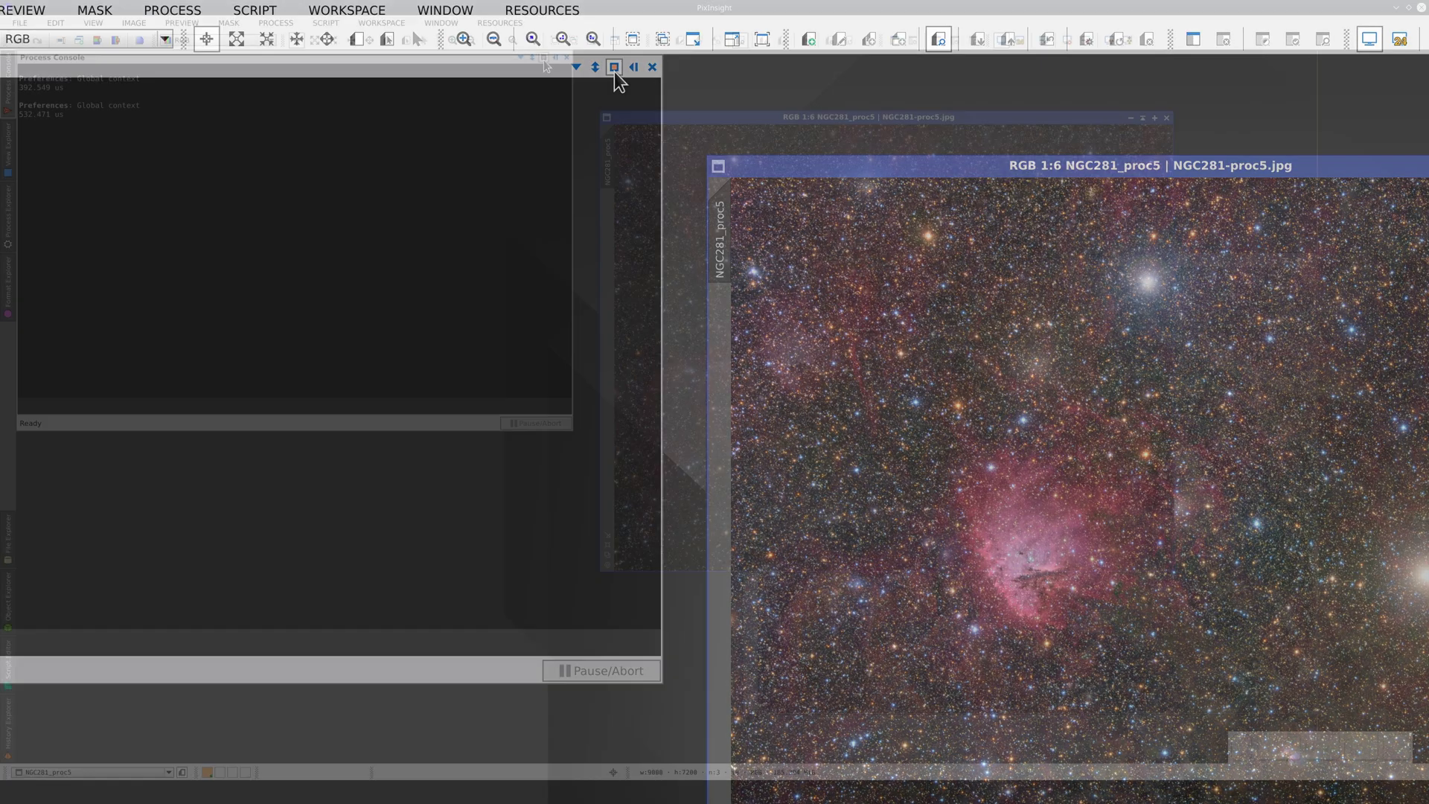
Step: Move the NGC281 image window lower-right, hide the Process Console and close the Format Explorer
drag(722, 120, 780, 161)
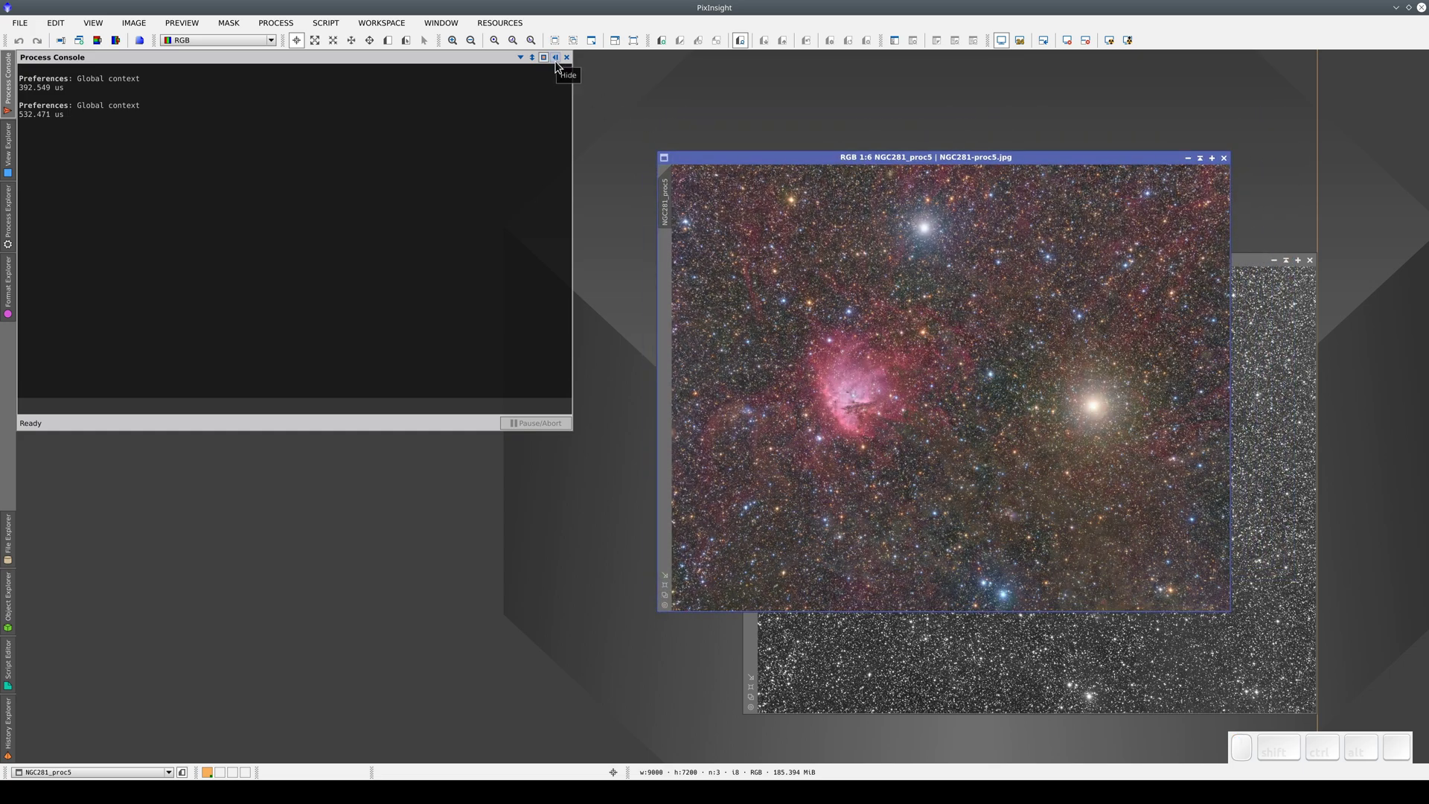
click(563, 64)
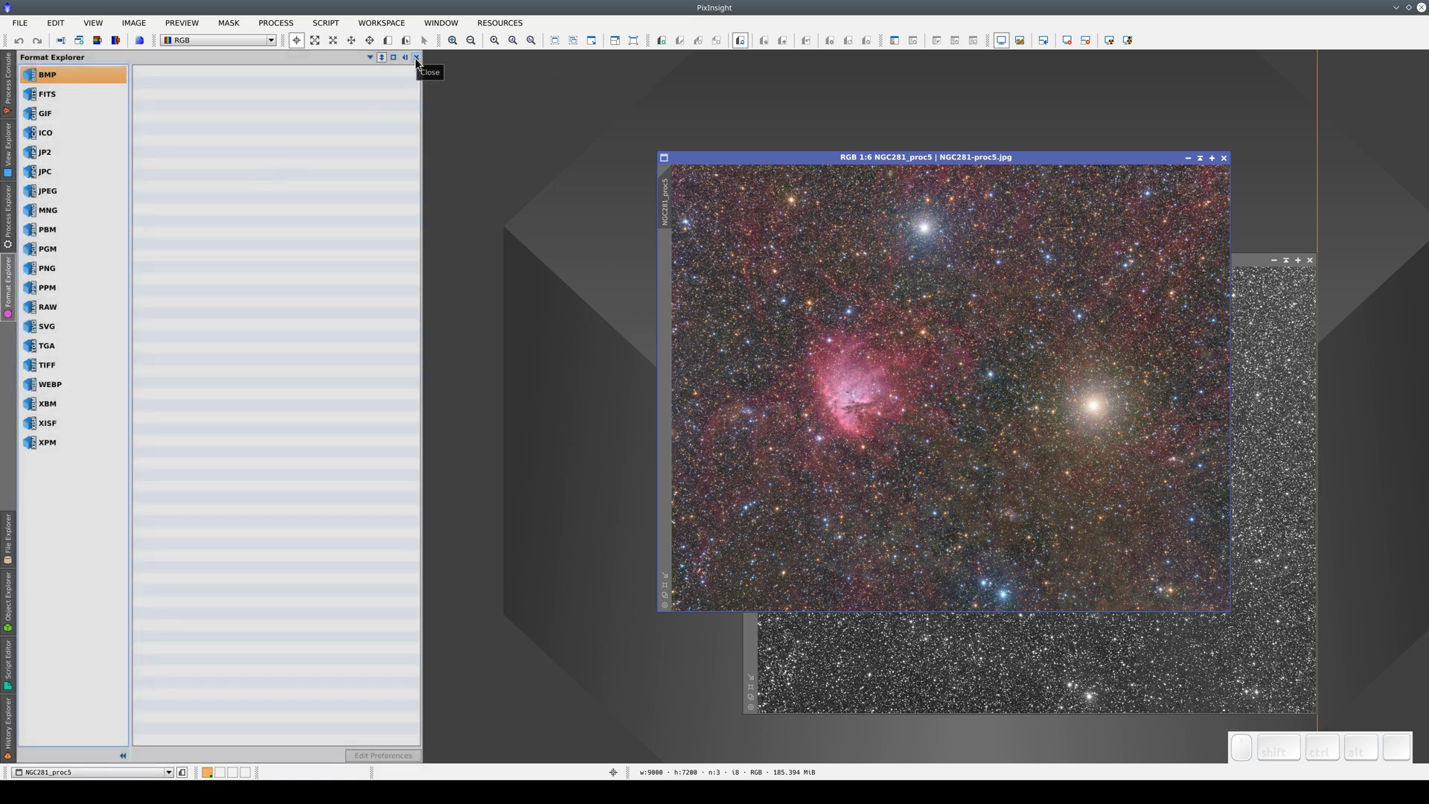
click(422, 61)
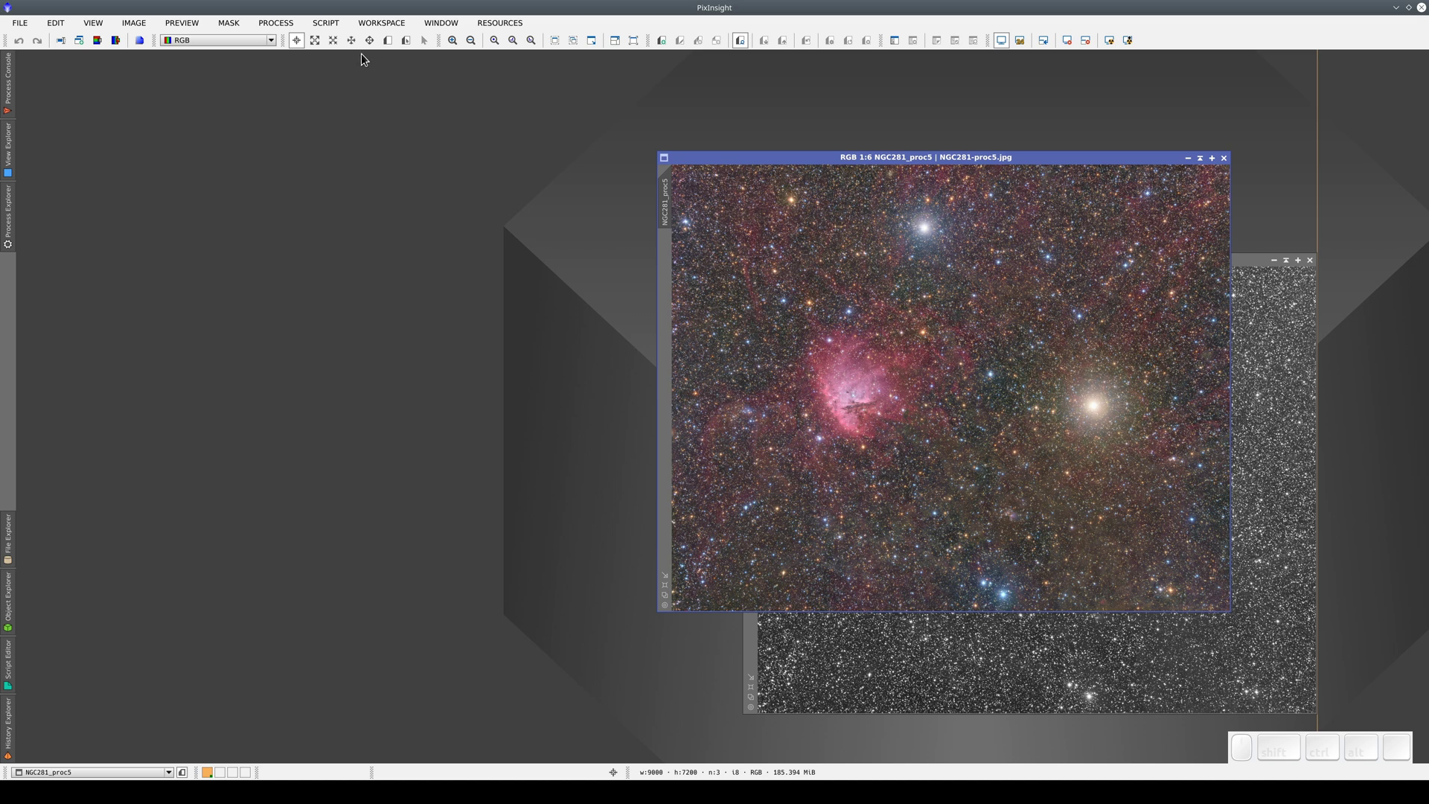
Step: Restore the Format Explorer to the side bar from View > Explorer Windows
click(103, 25)
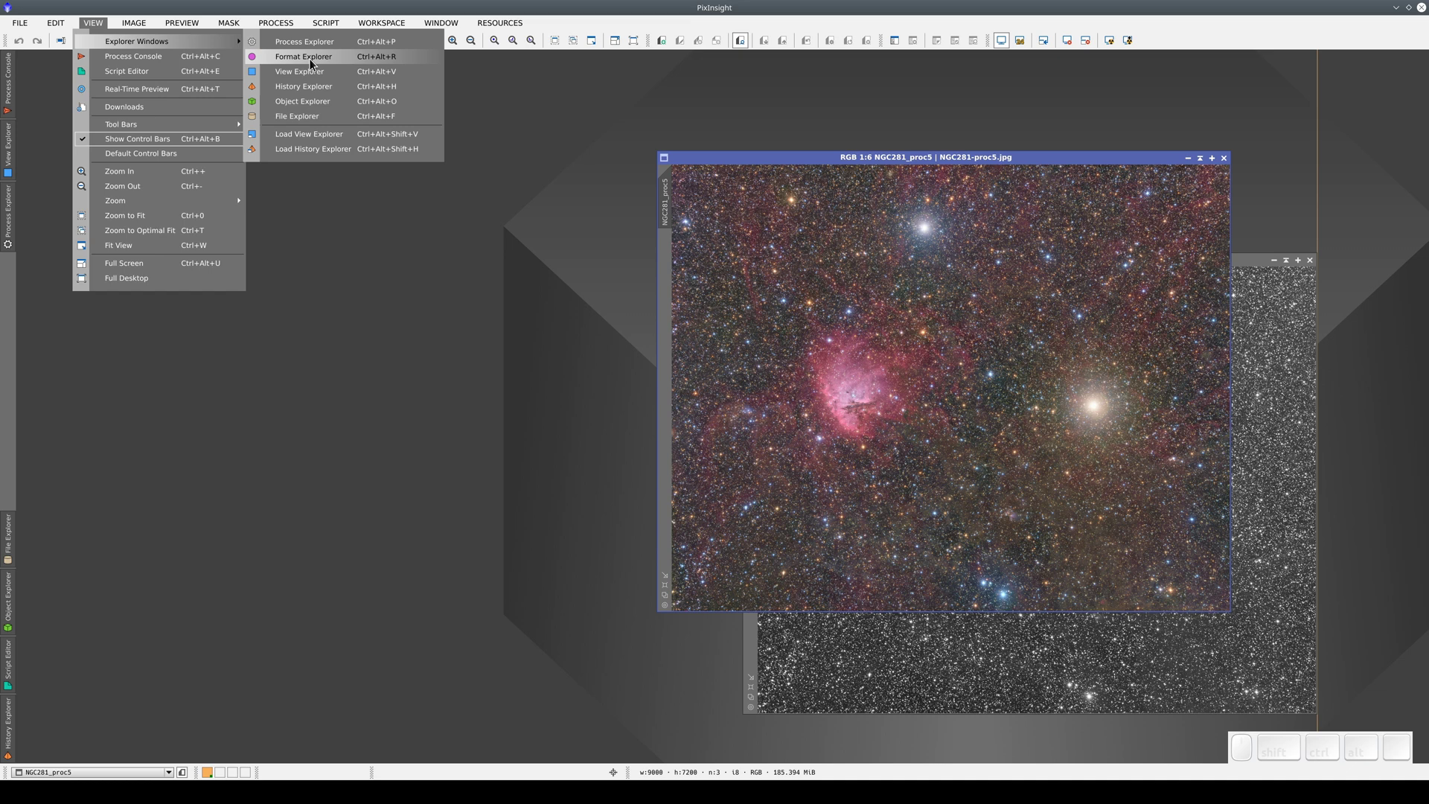
click(317, 62)
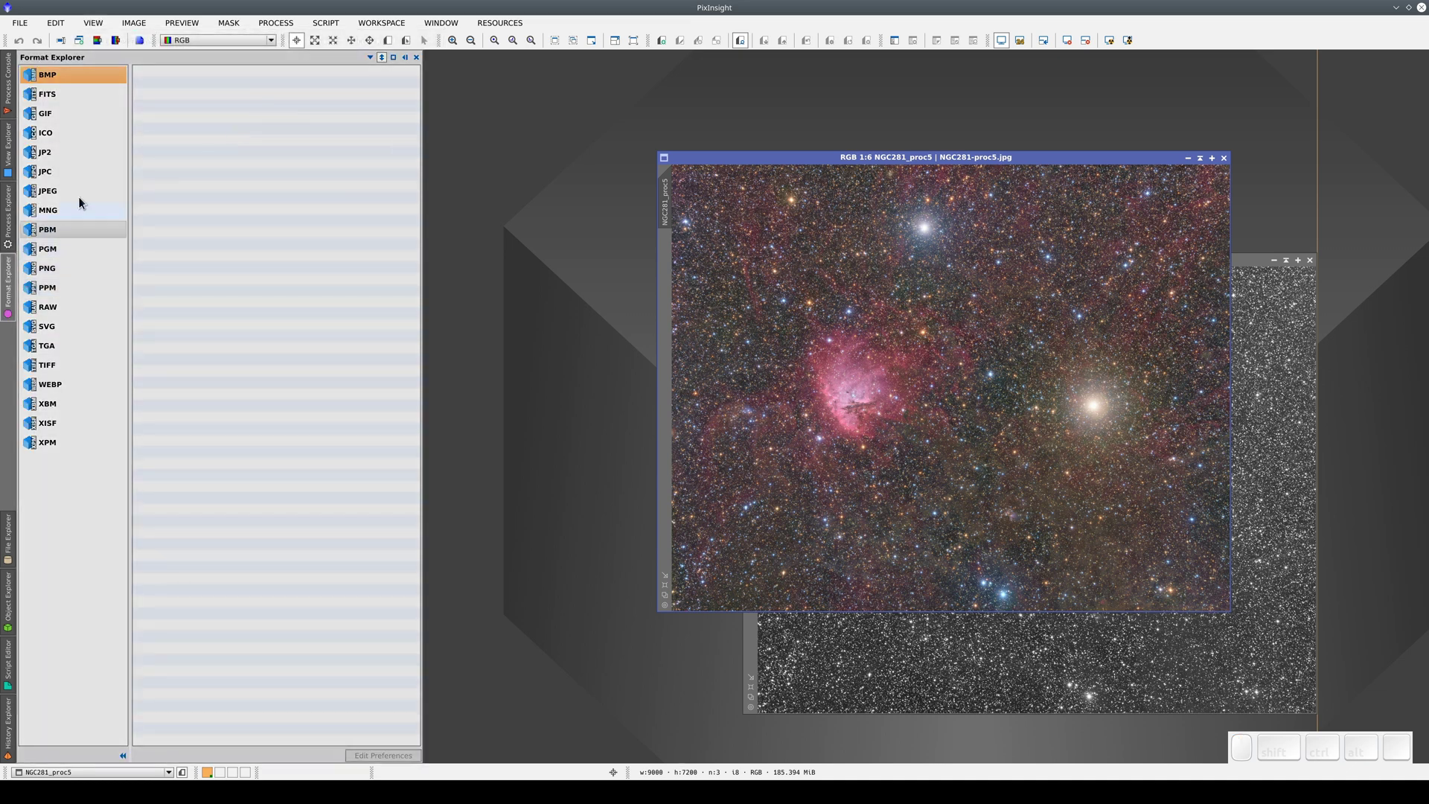
click(108, 23)
click(108, 24)
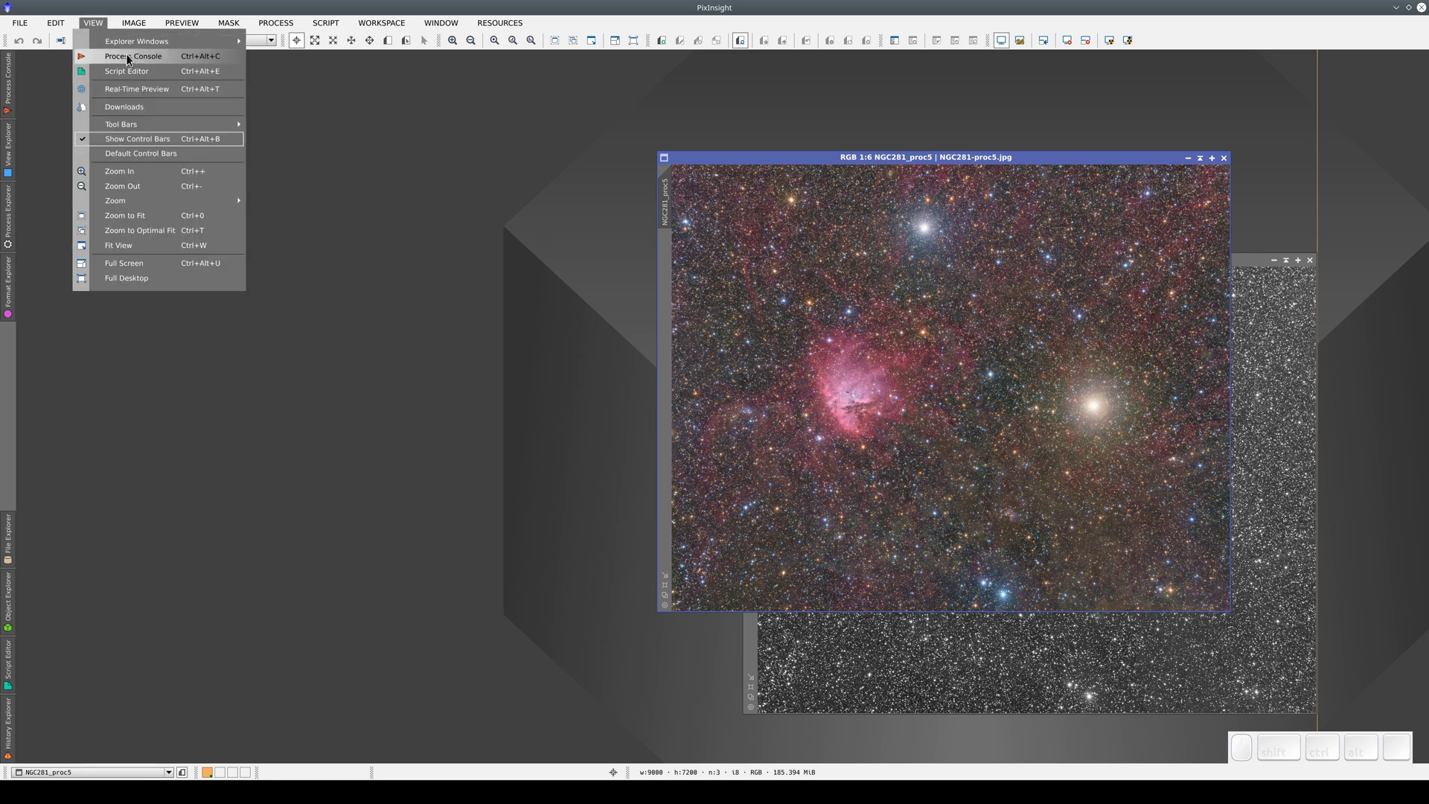
Step: Show the Process Console, expand it to full height, then put it away again
click(106, 27)
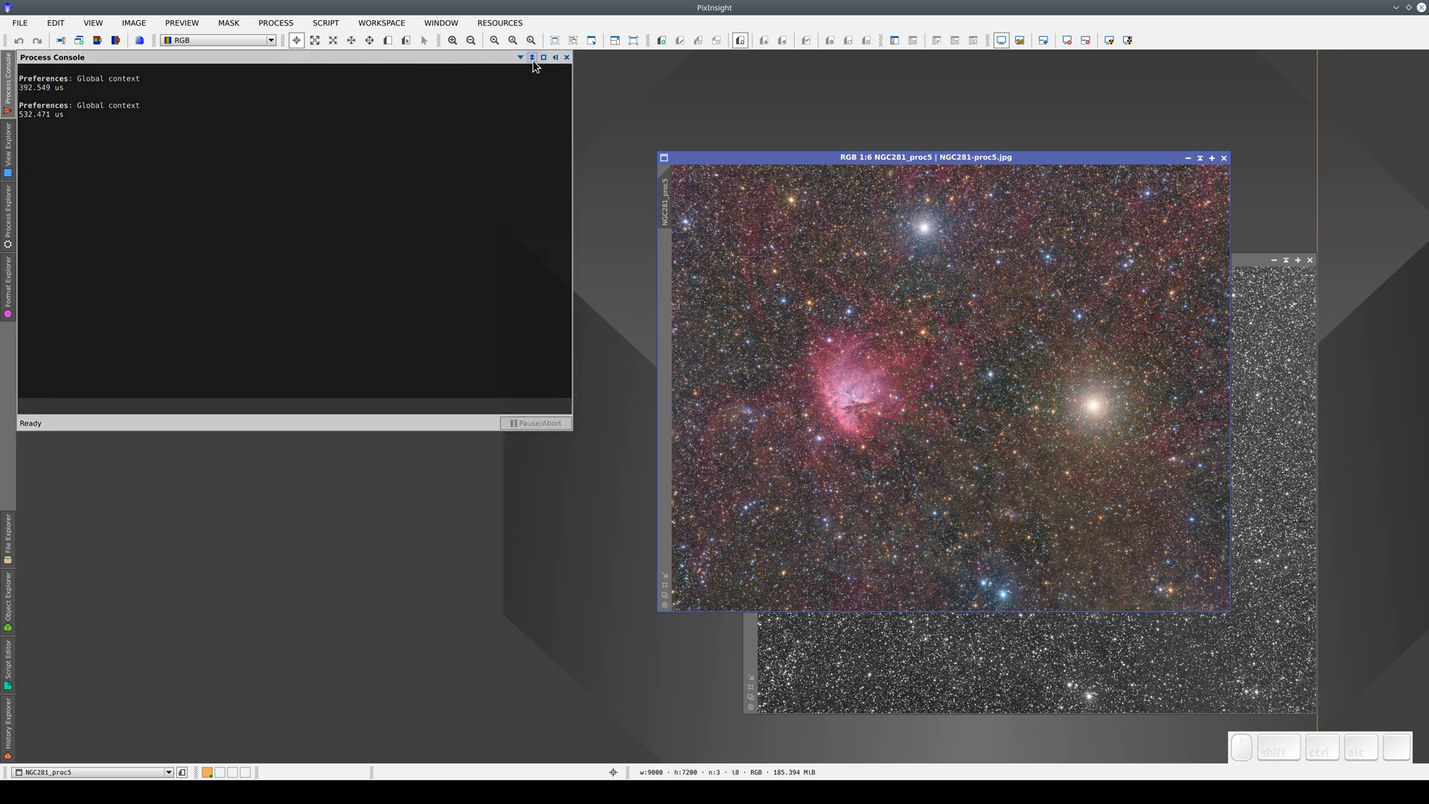
click(540, 64)
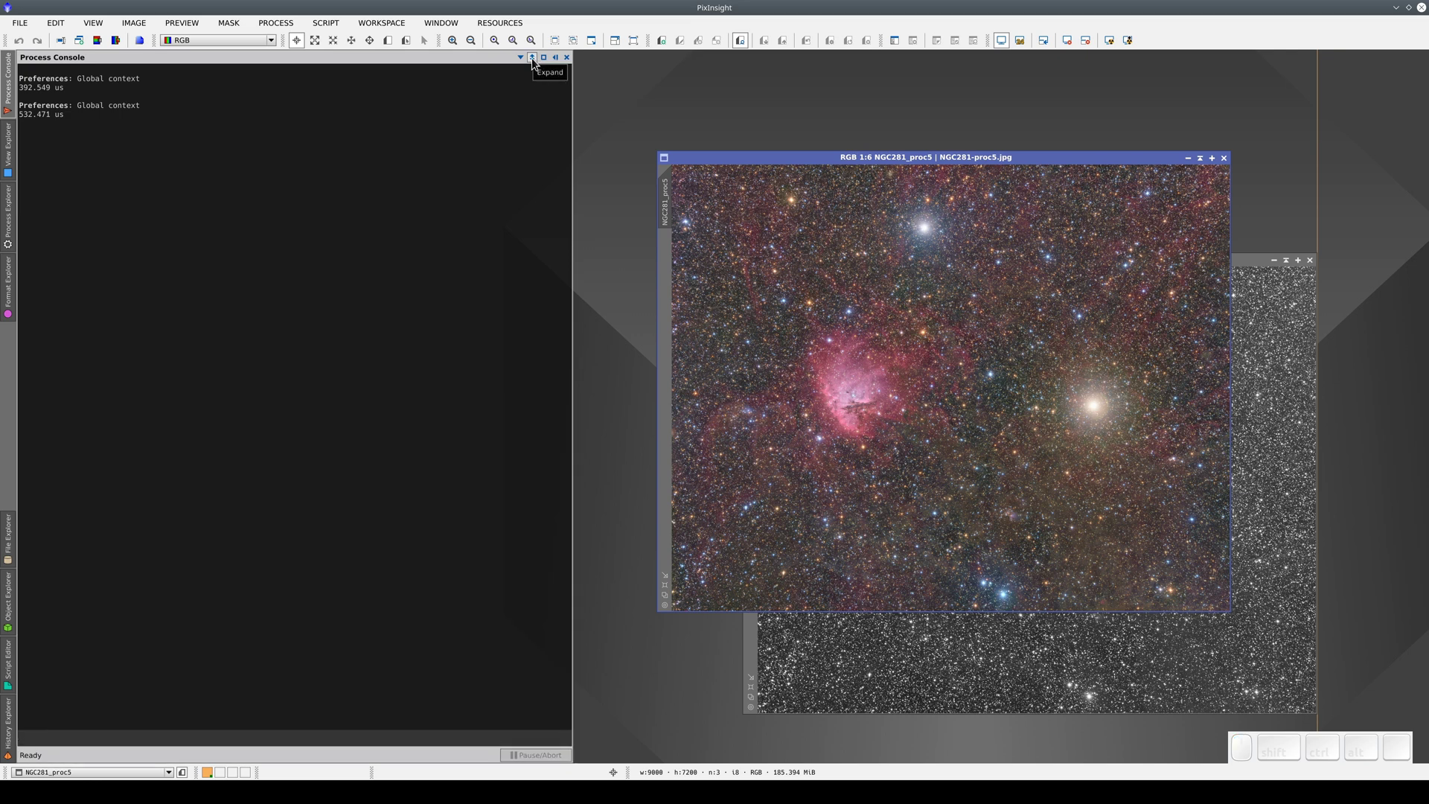
click(539, 61)
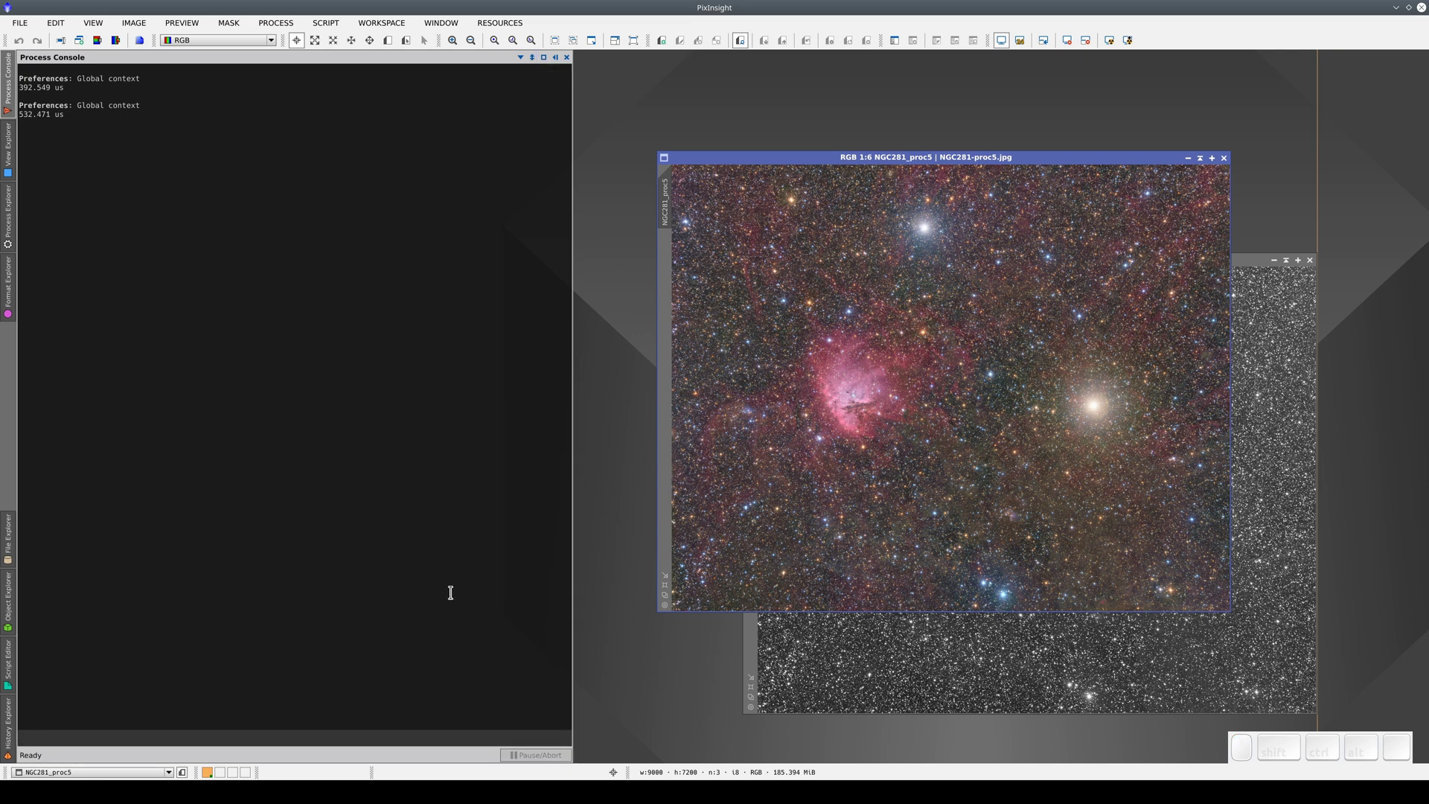
click(458, 756)
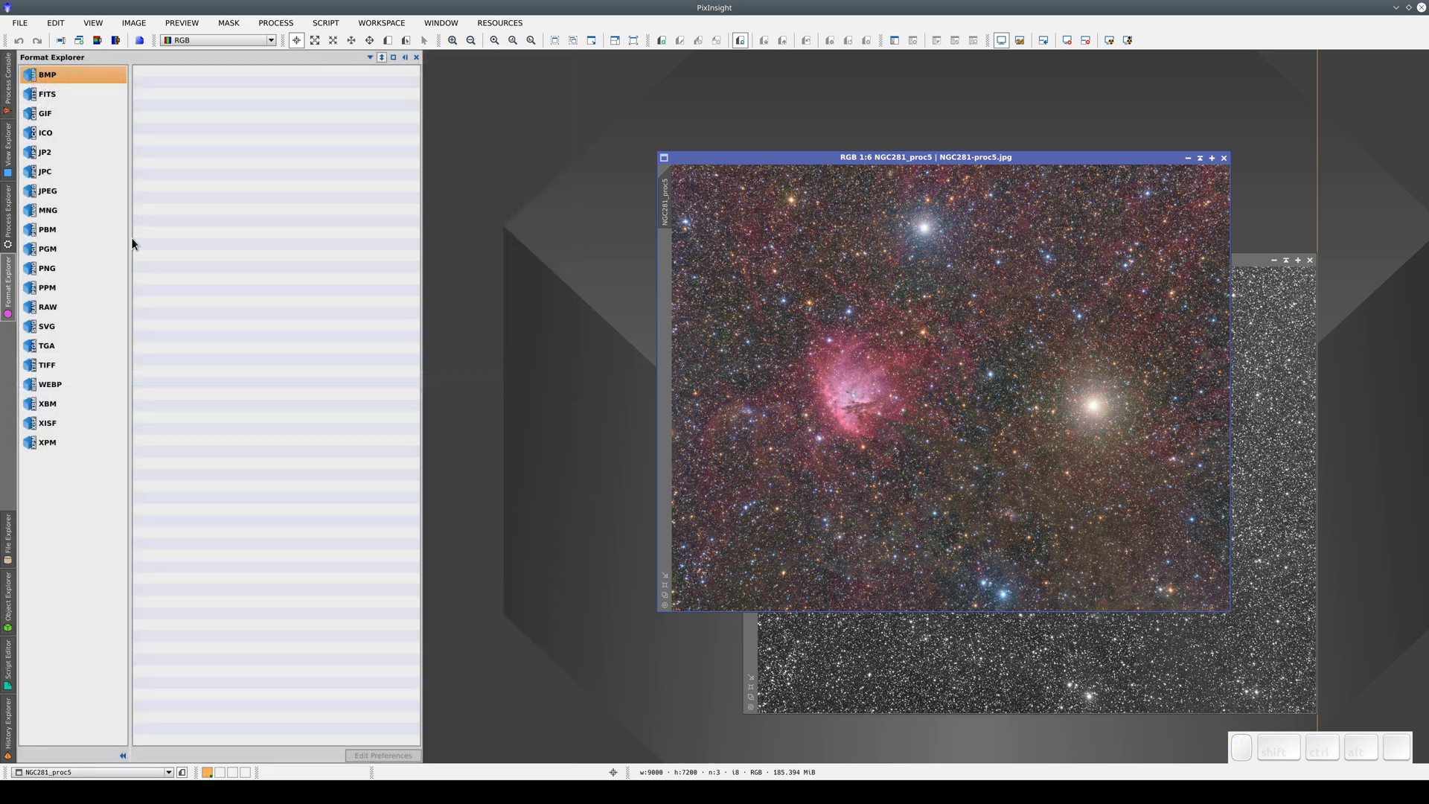
Step: Move the Format Explorer to the right side and try its placement options there
click(377, 62)
click(399, 106)
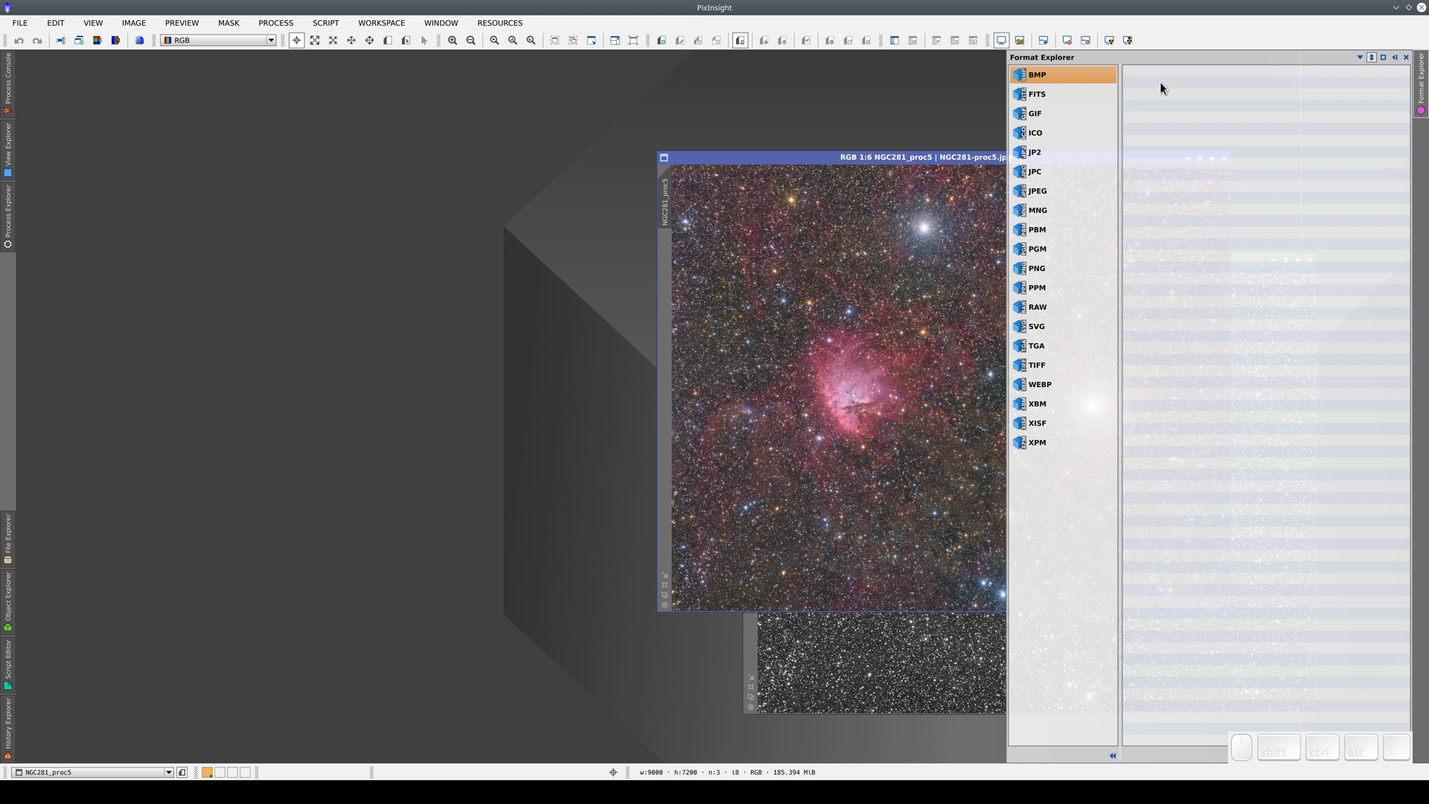
click(1371, 61)
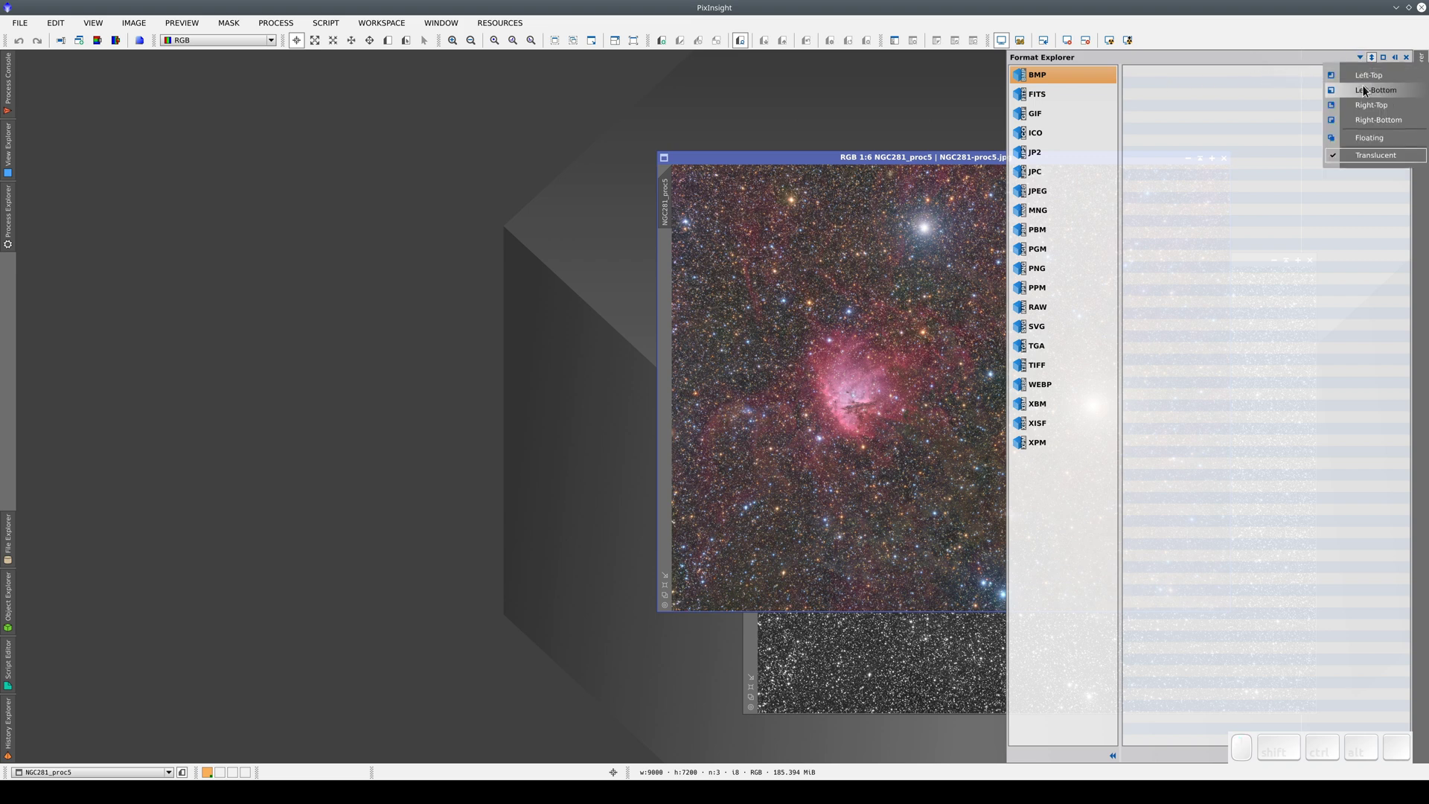
click(1370, 122)
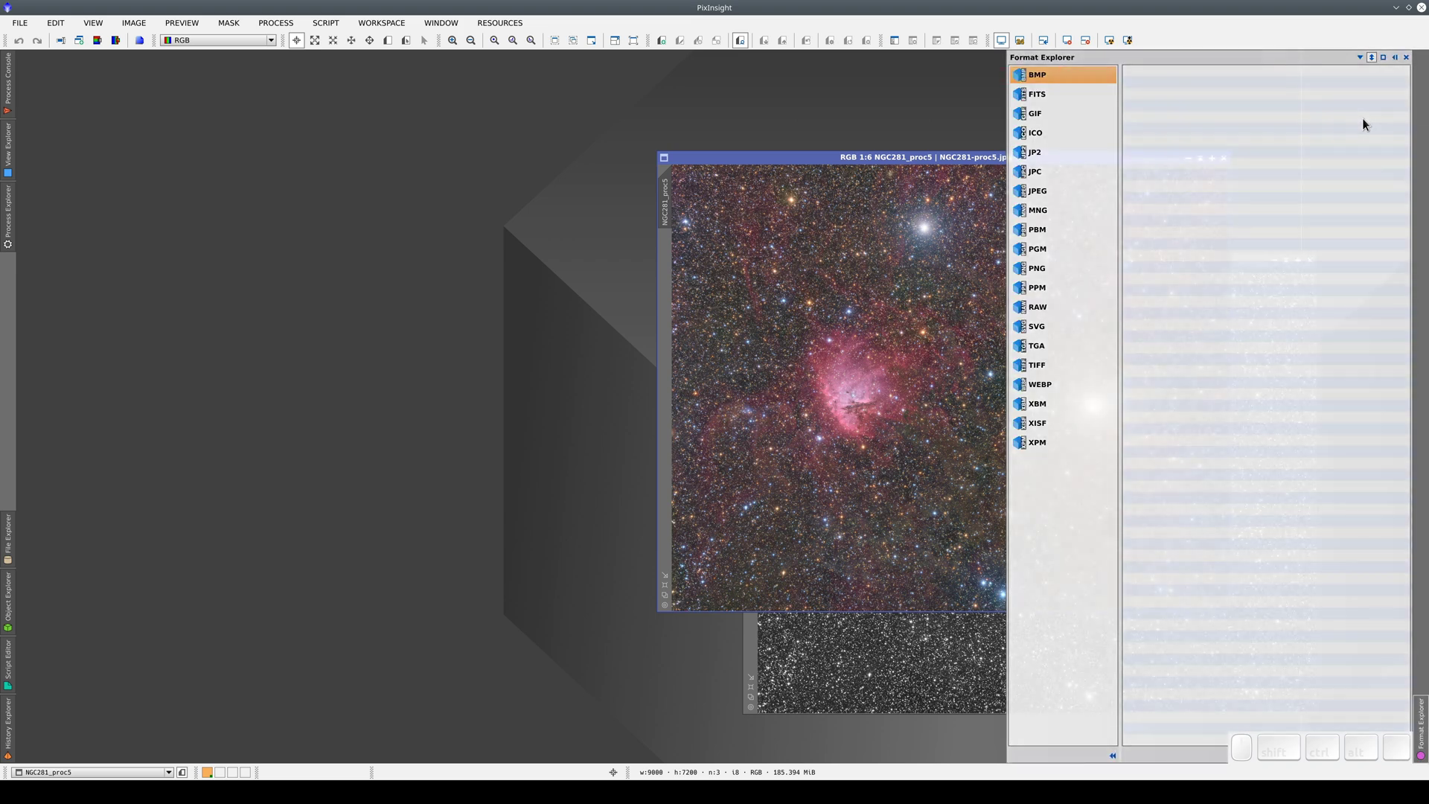
click(1361, 63)
click(1363, 78)
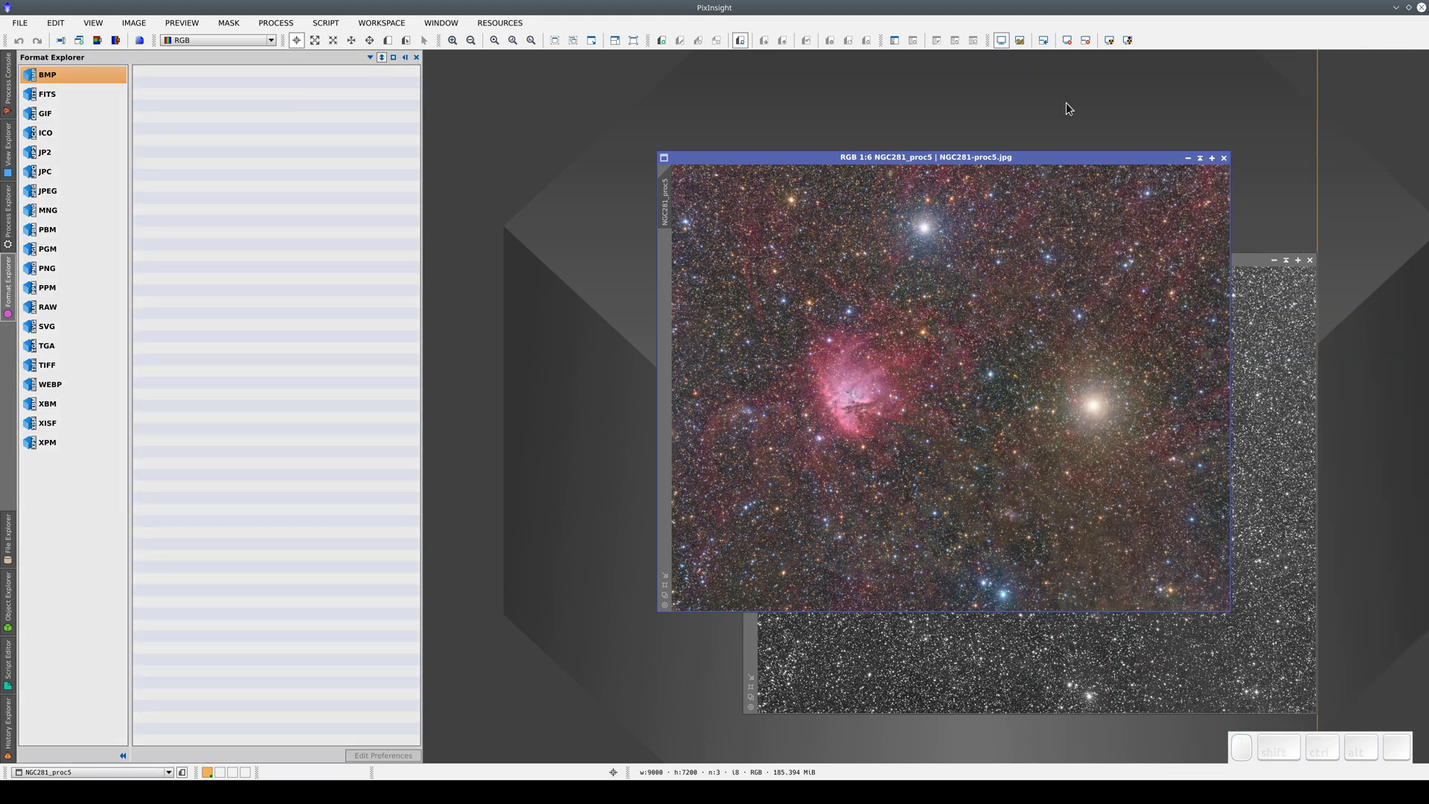
Step: Reopen the Format Explorer as a floating window, drag it left and dock it on the left edge
click(378, 65)
click(398, 140)
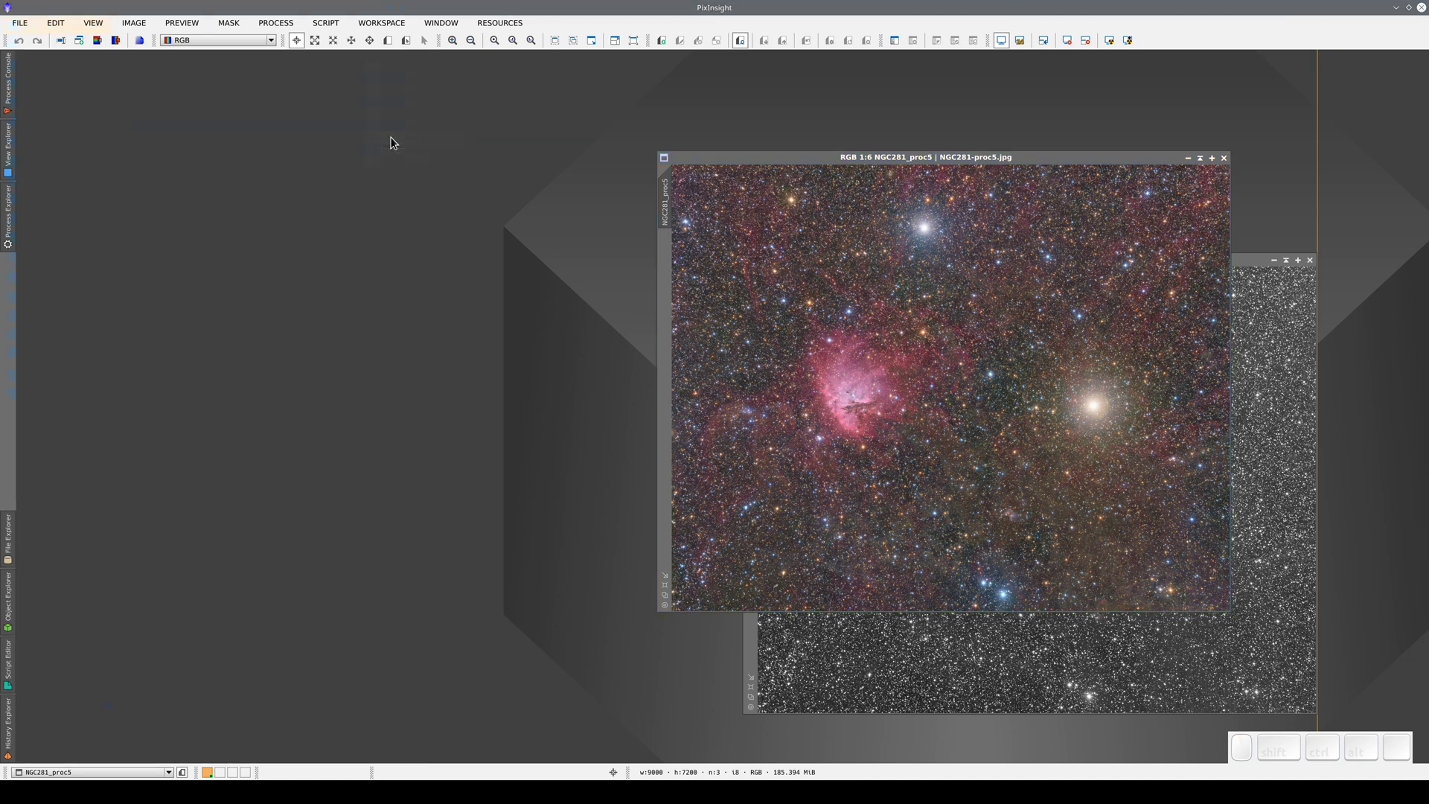
drag(353, 13, 565, 67)
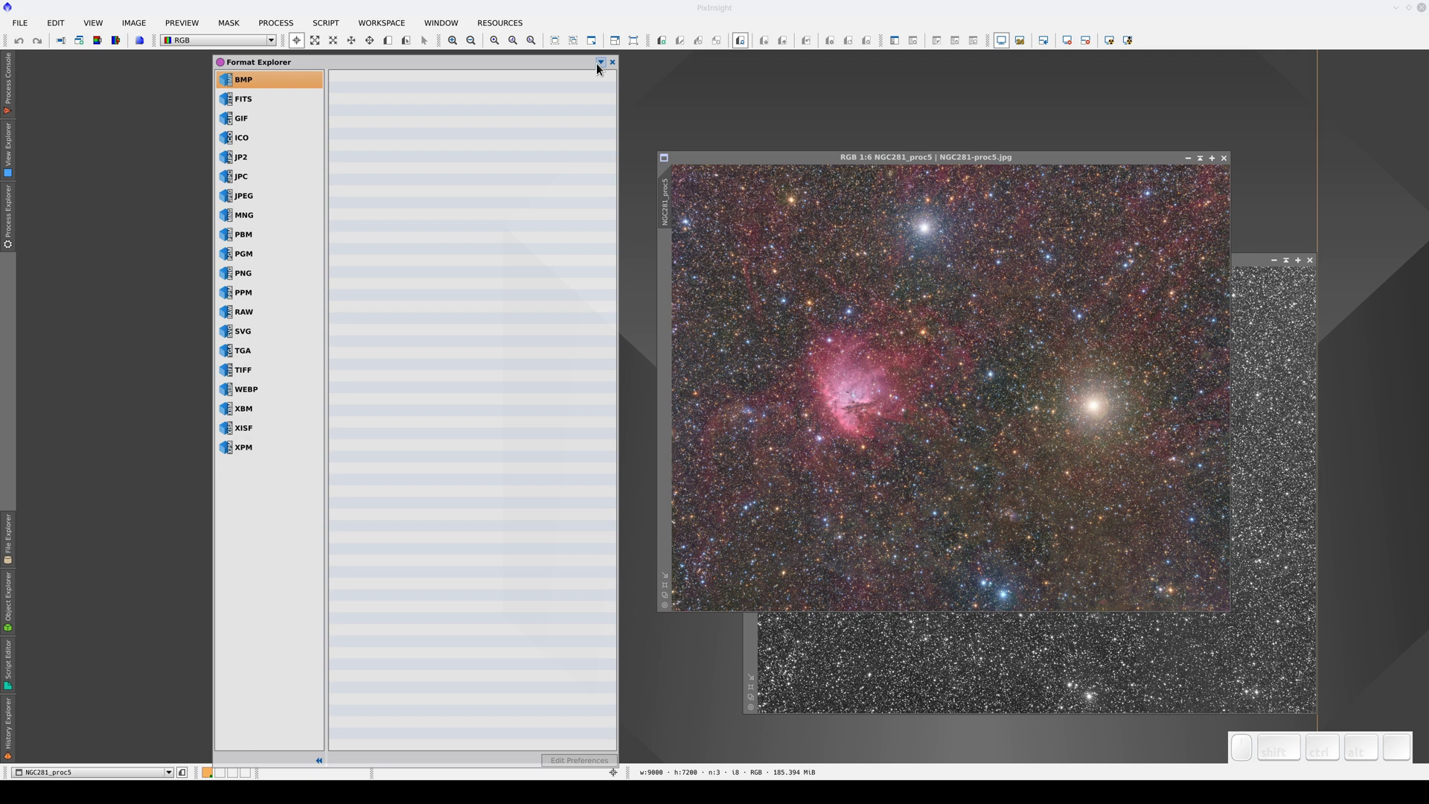
click(607, 68)
click(621, 81)
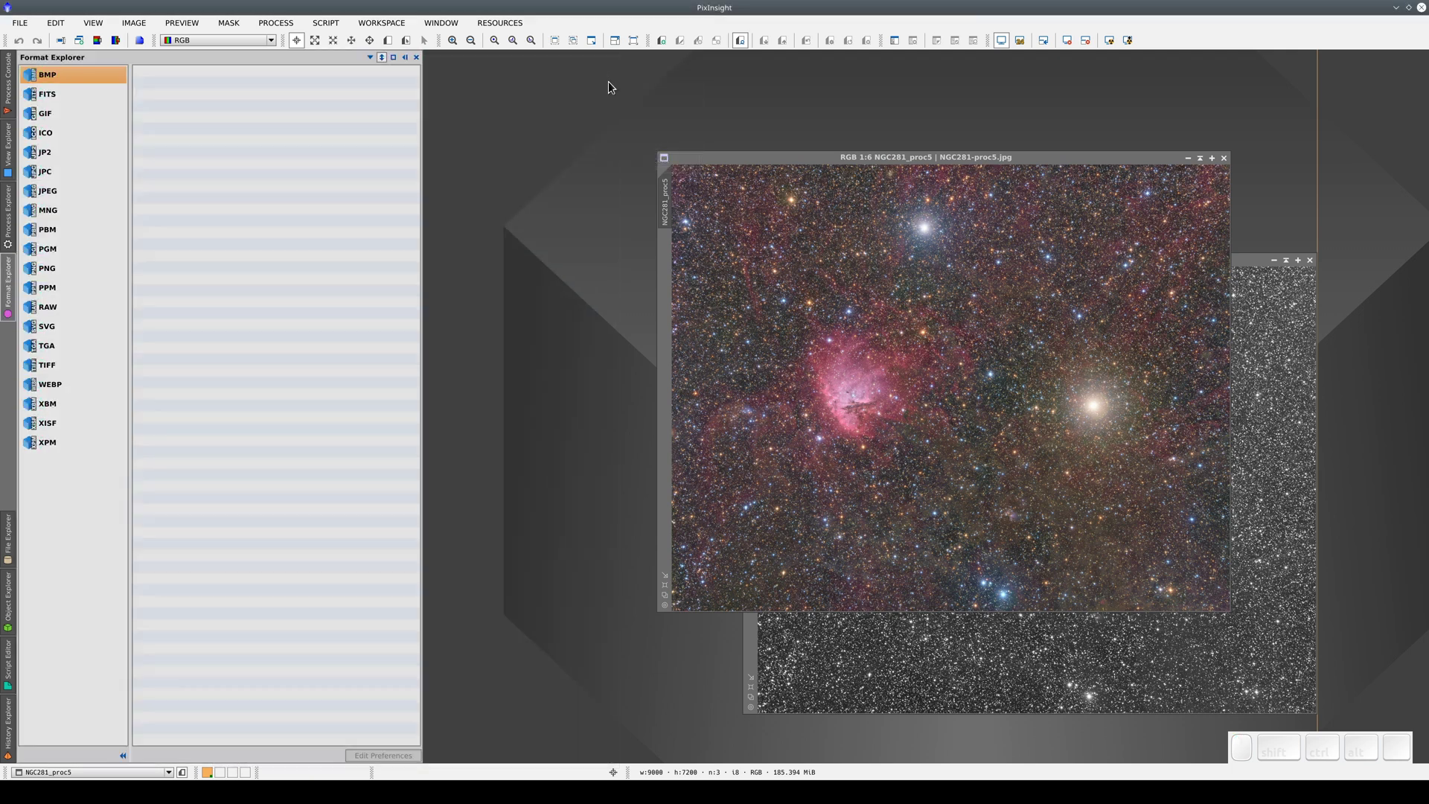
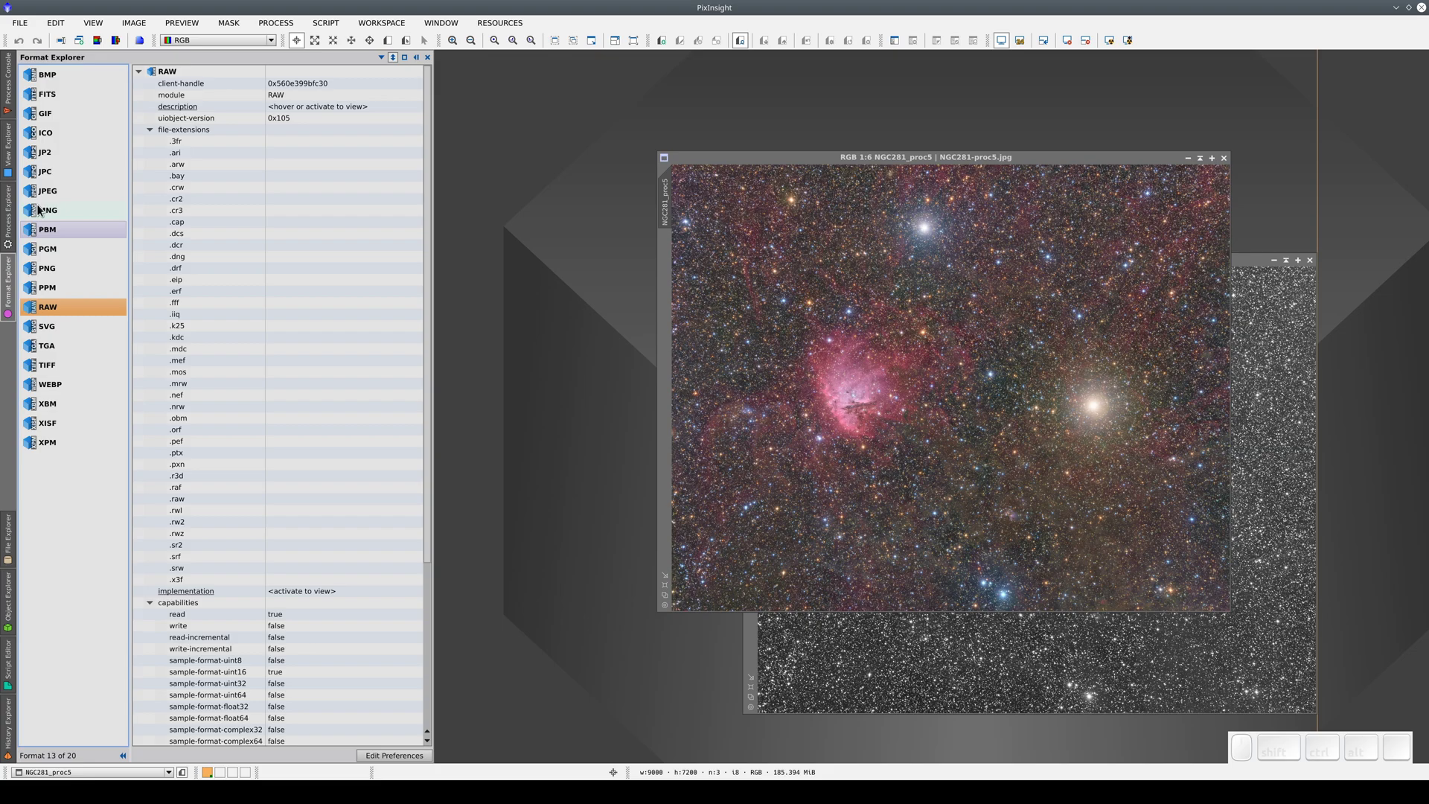
Step: Switch the left side bar to the Process Explorer
click(44, 189)
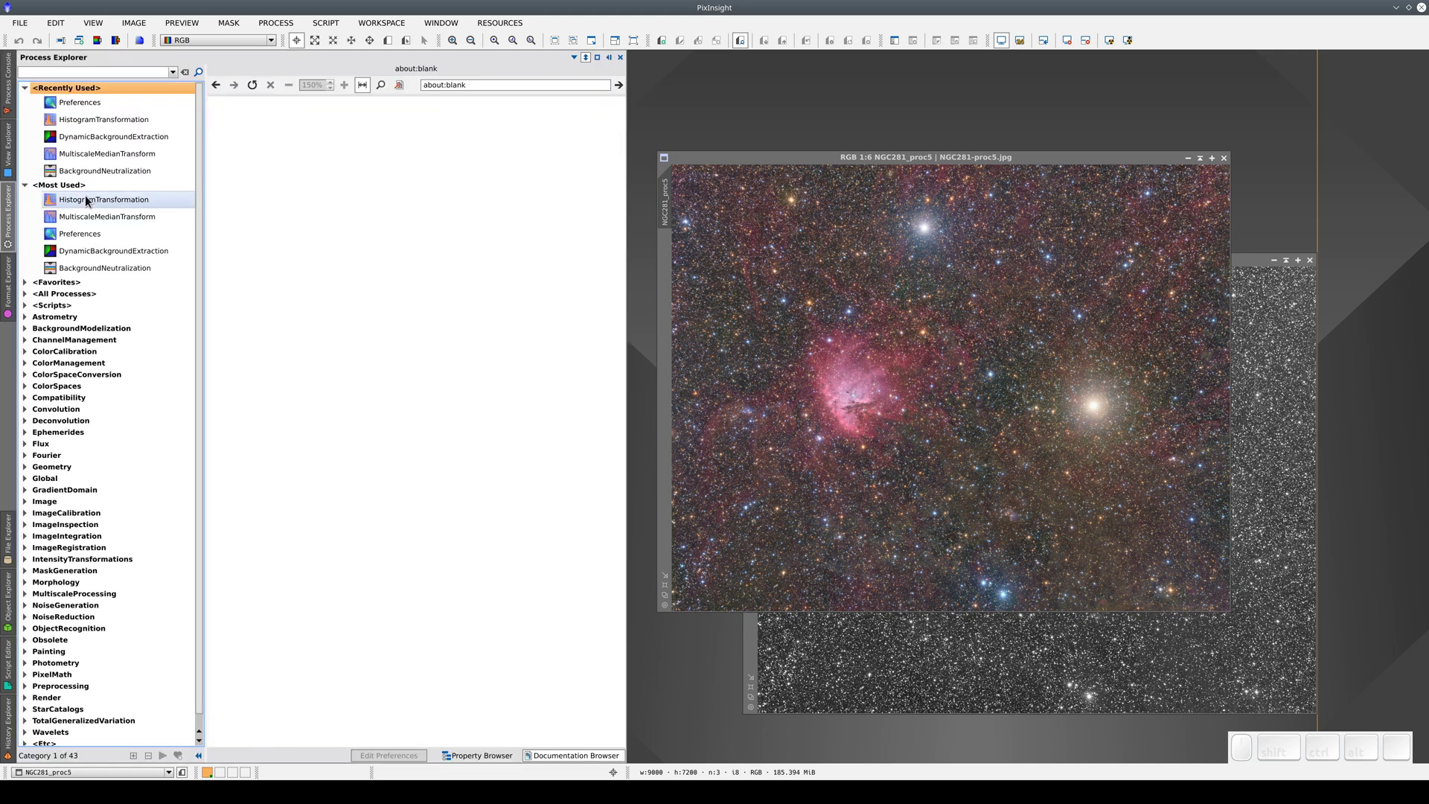
Step: Apply a HistogramTransformation midtones adjustment to NGC281_proc5 and close the tool
click(93, 201)
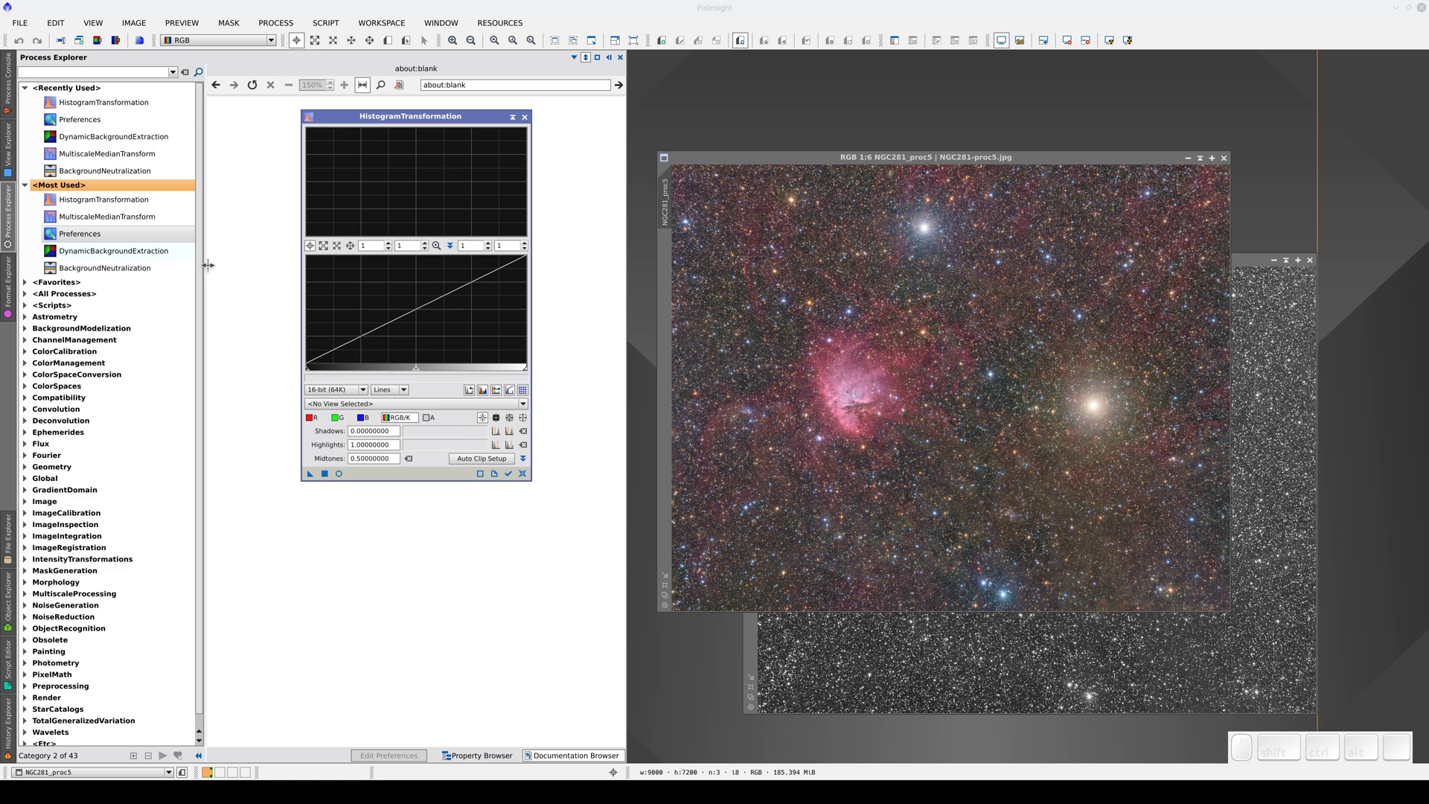
click(514, 478)
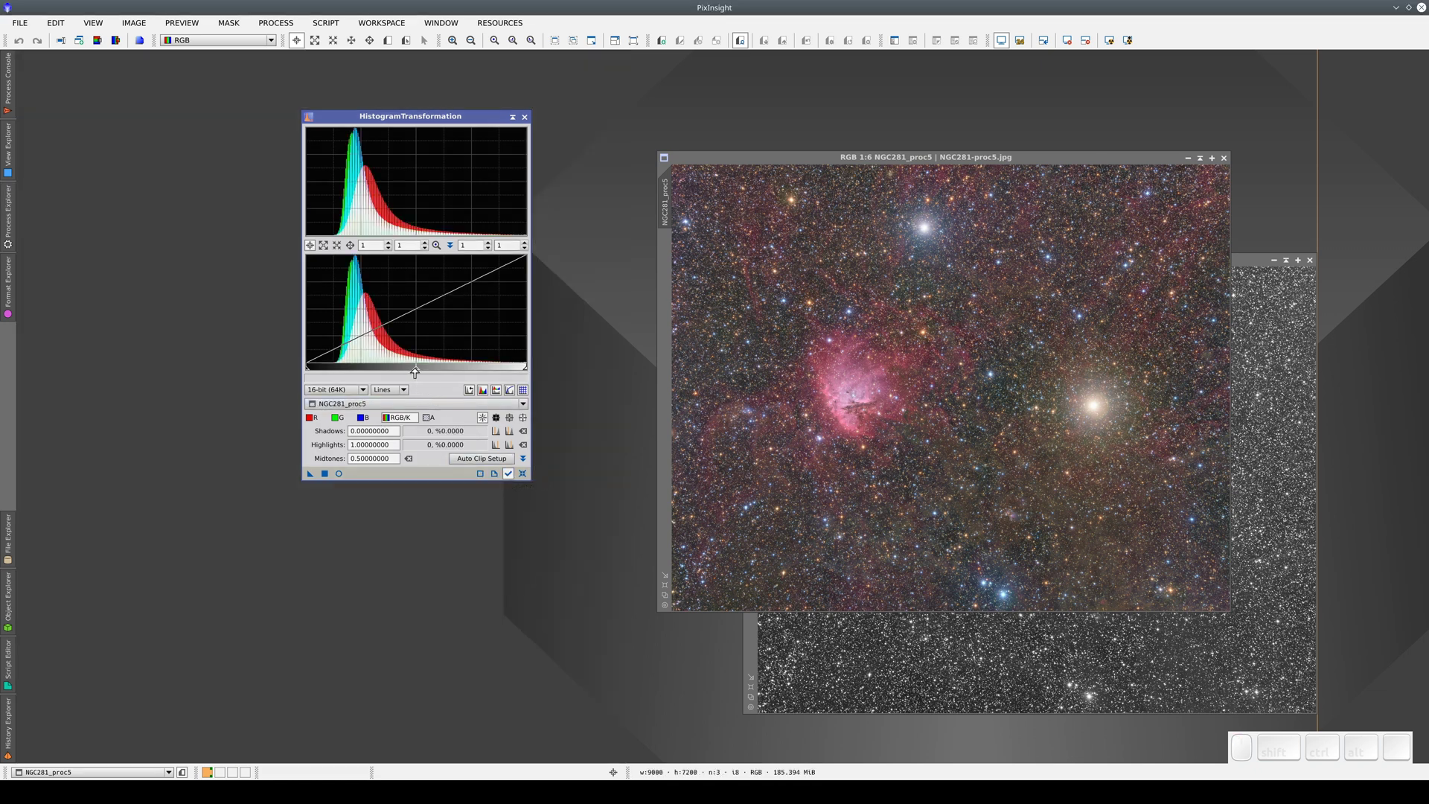
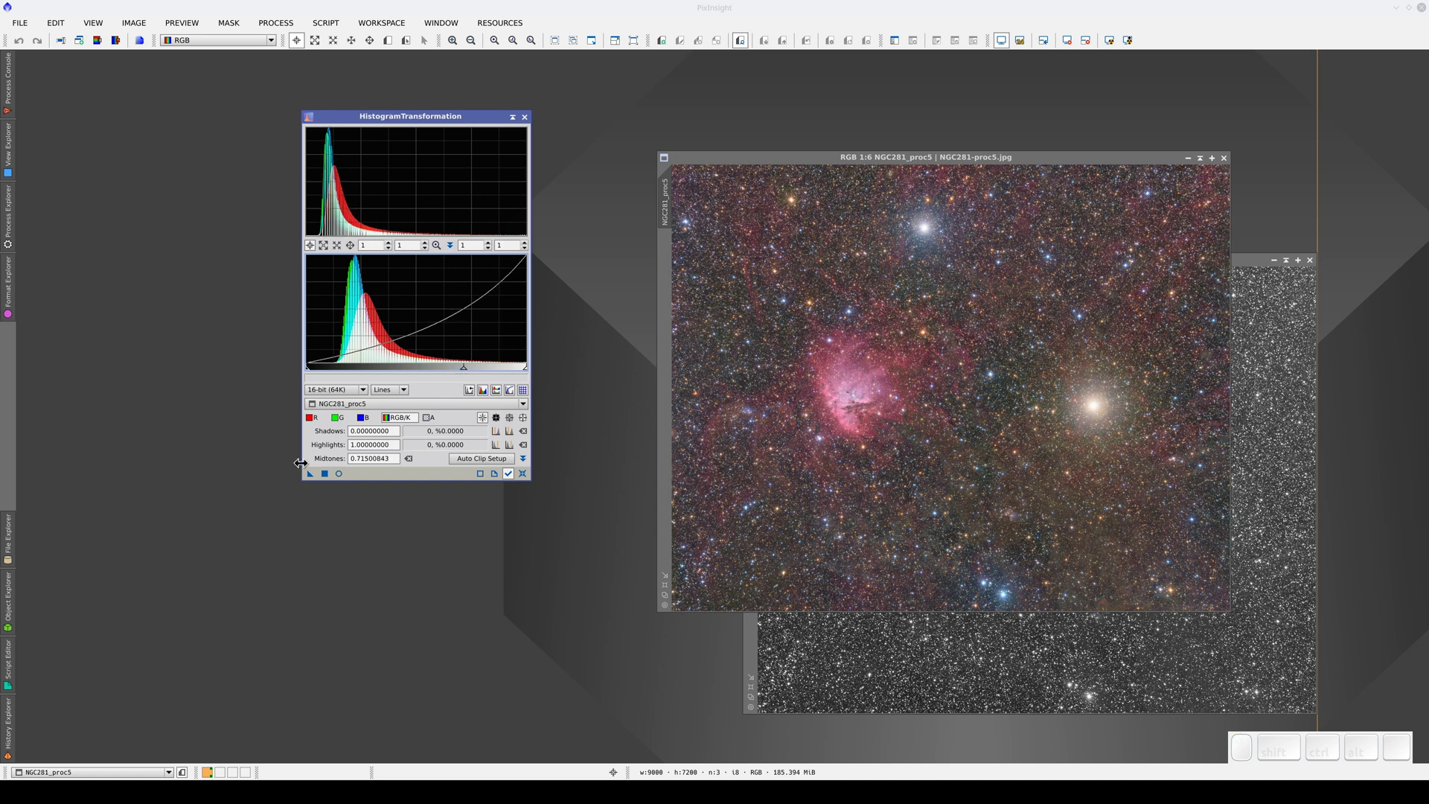
click(331, 474)
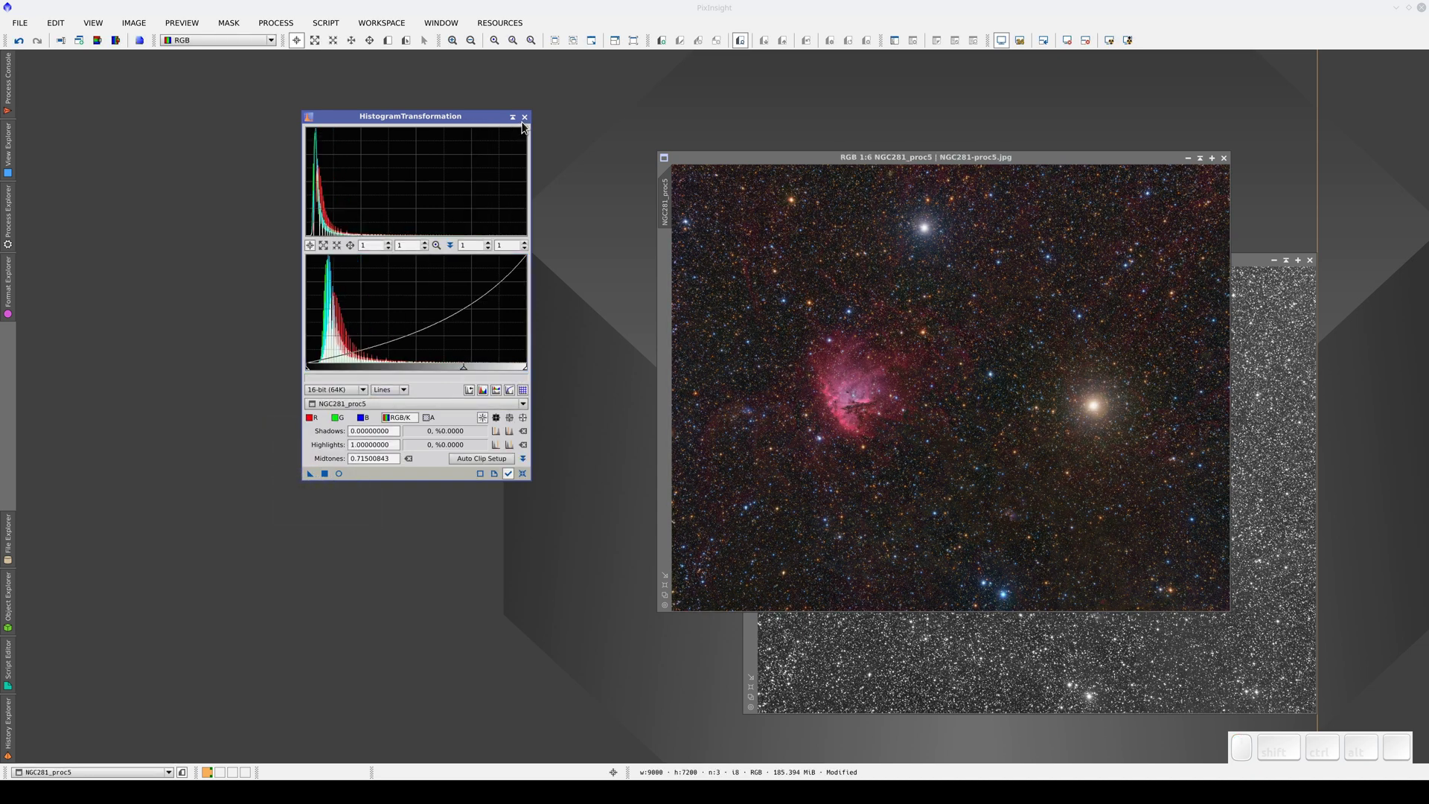
click(532, 122)
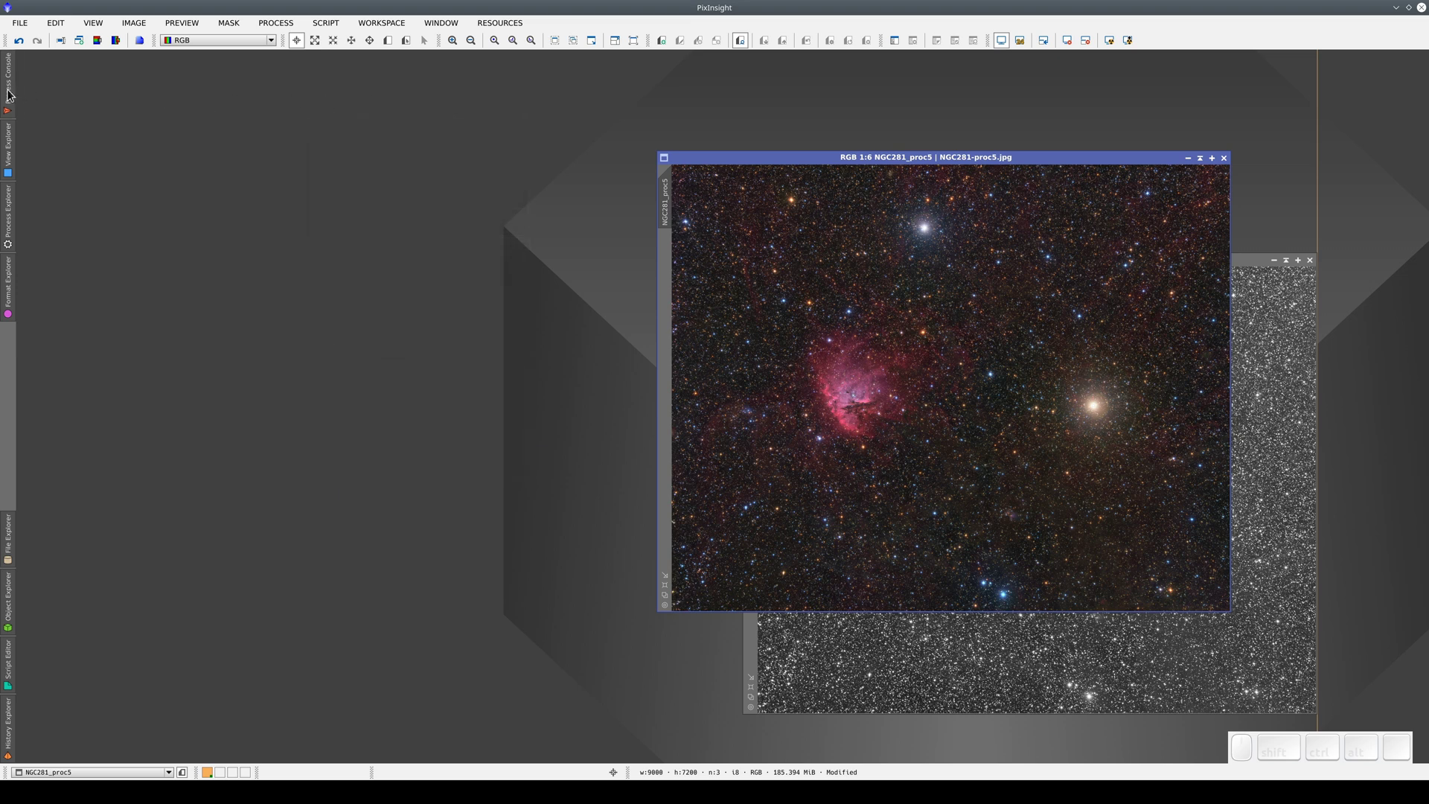
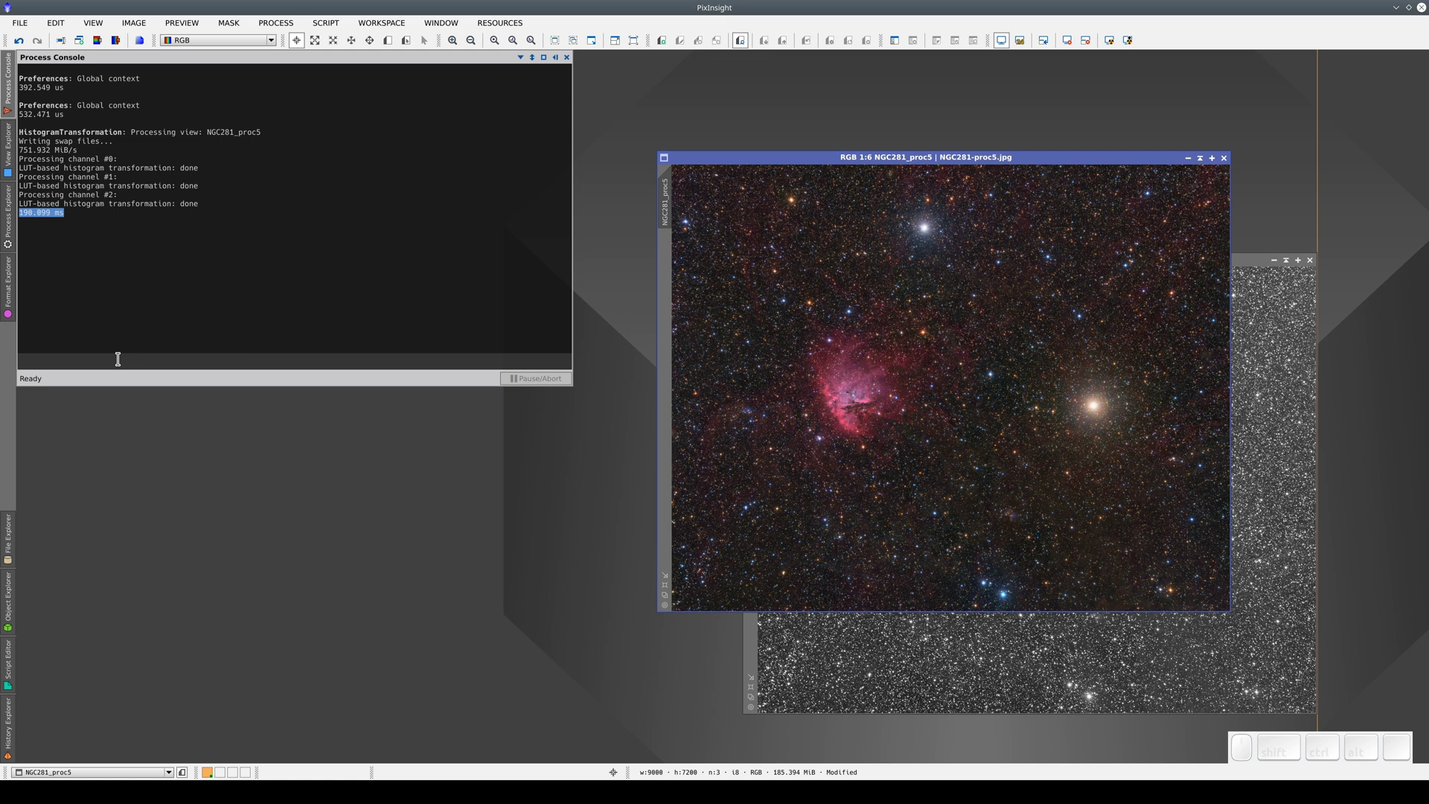
Step: Run ls and help in the Process Console to list the install folder and available commands
key(l)
key(s)
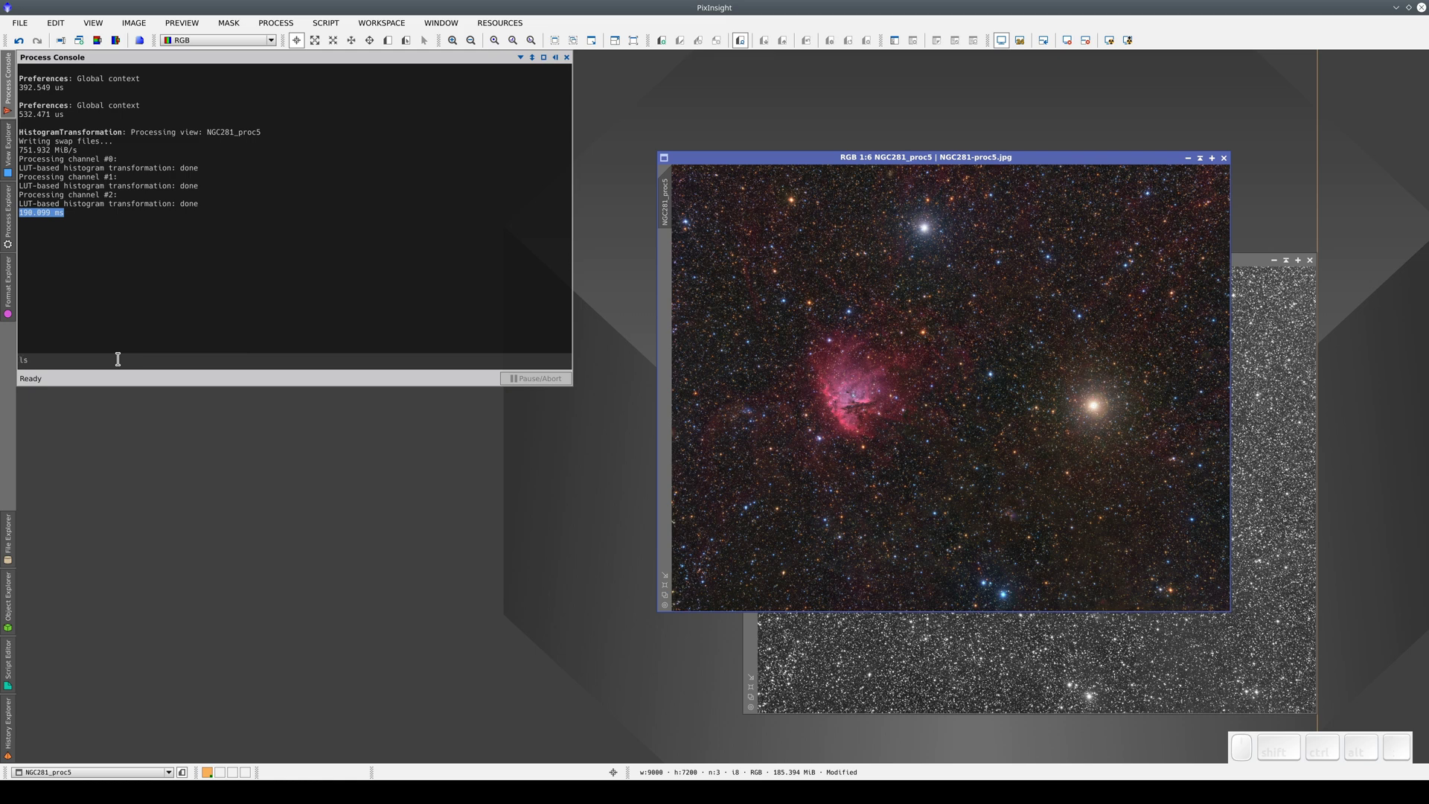
key(Return)
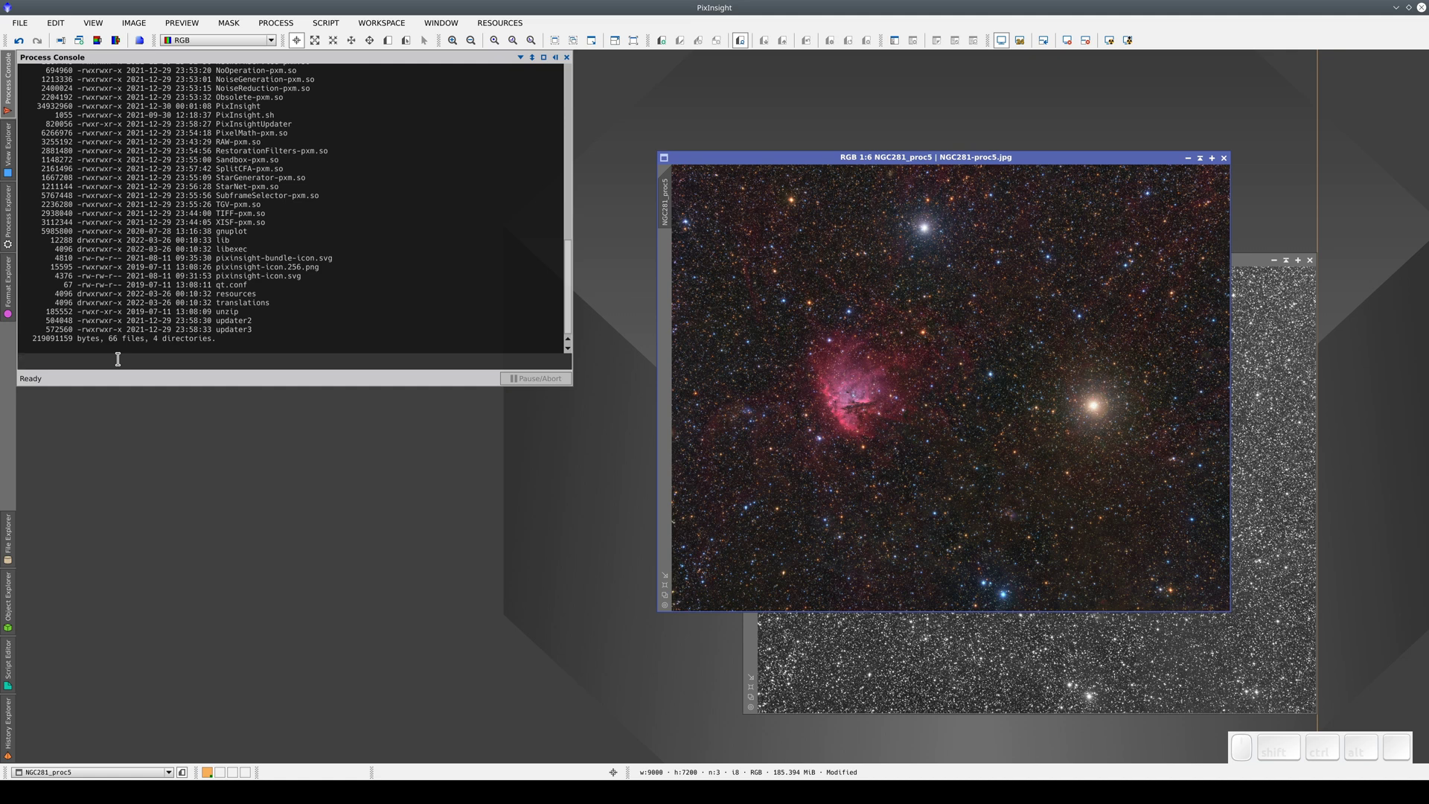
key(h)
key(e)
key(l)
key(Return)
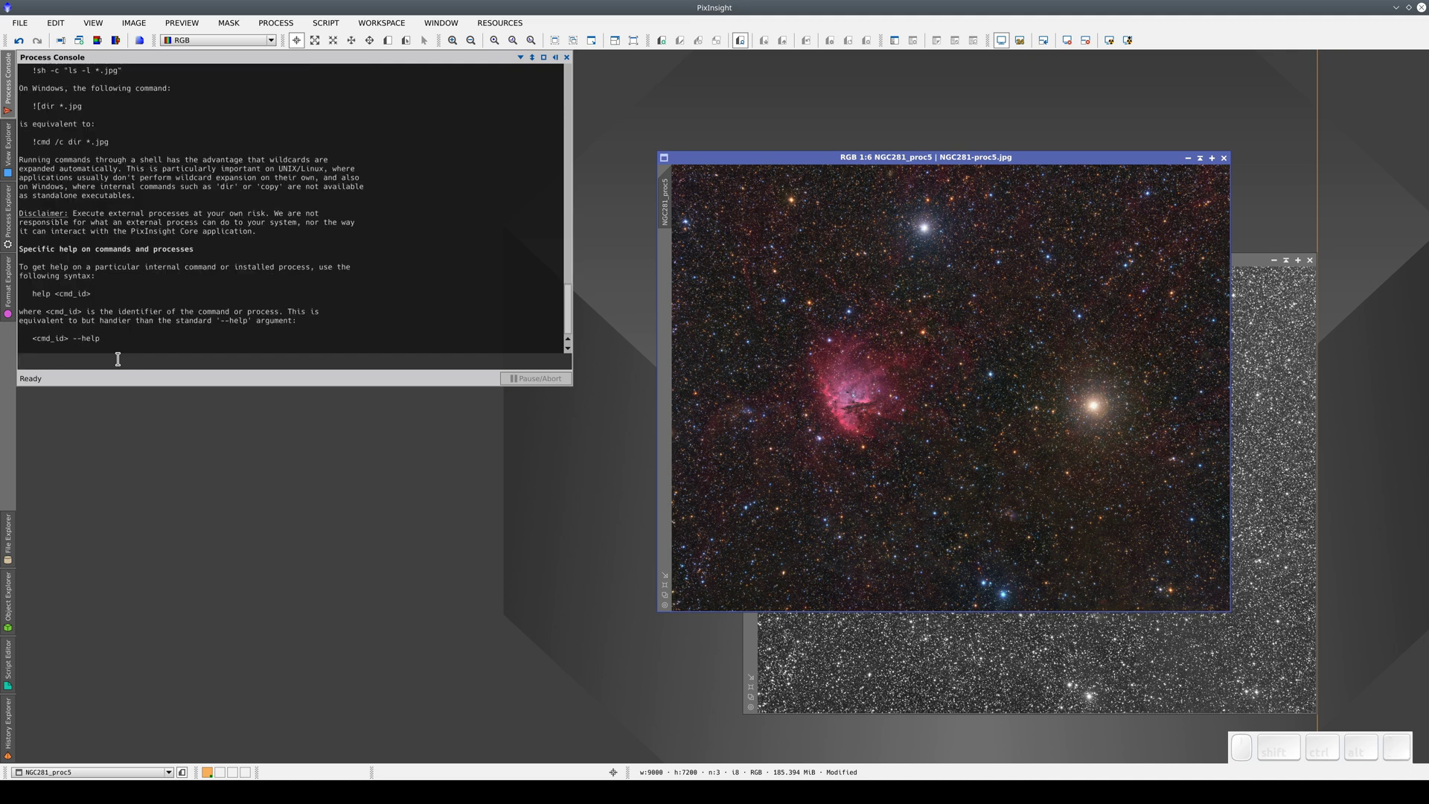
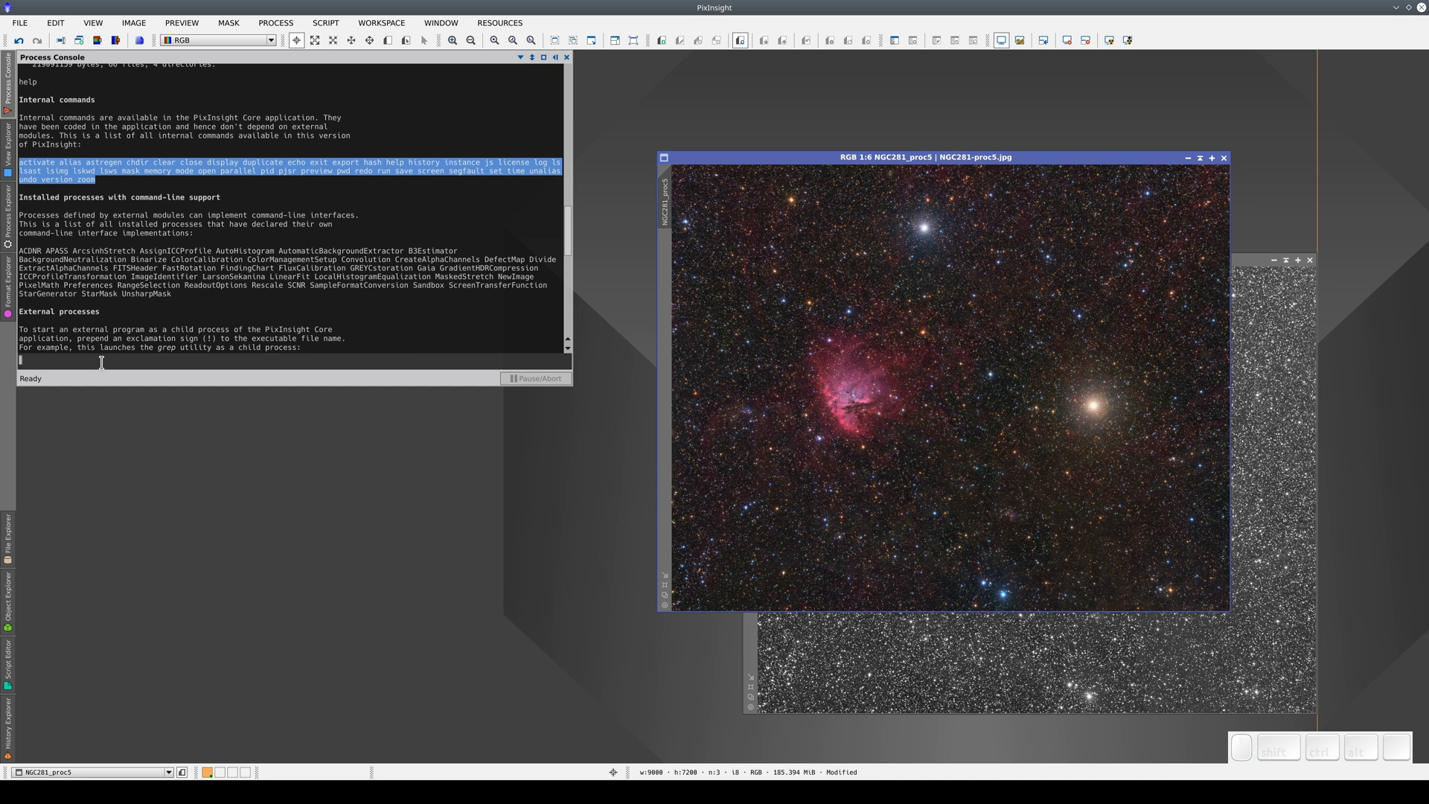
Step: Run help parallel in the Process Console to show the parallel command's options
key(BackSpace)
key(h)
key(l)
key(p)
key(space)
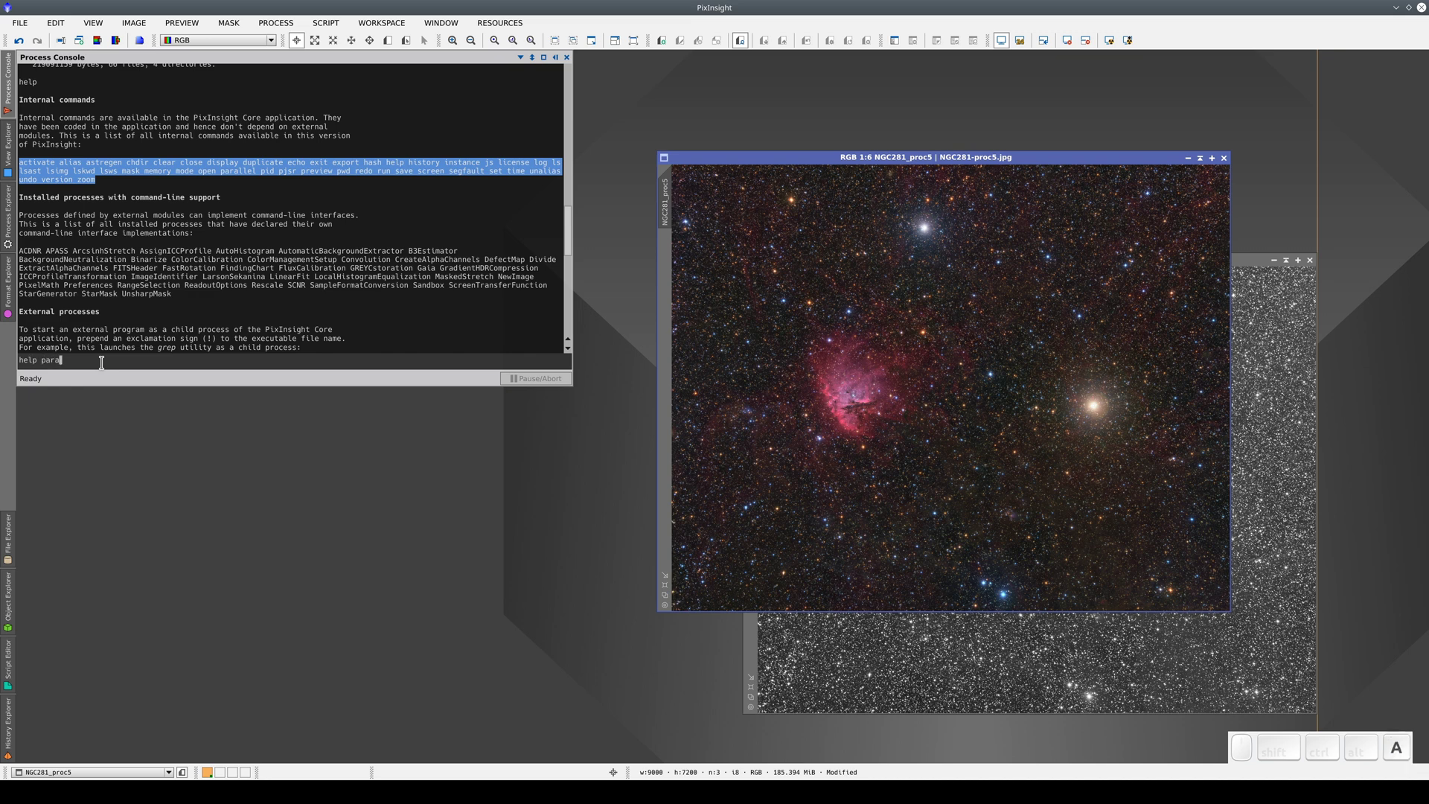
key(:)
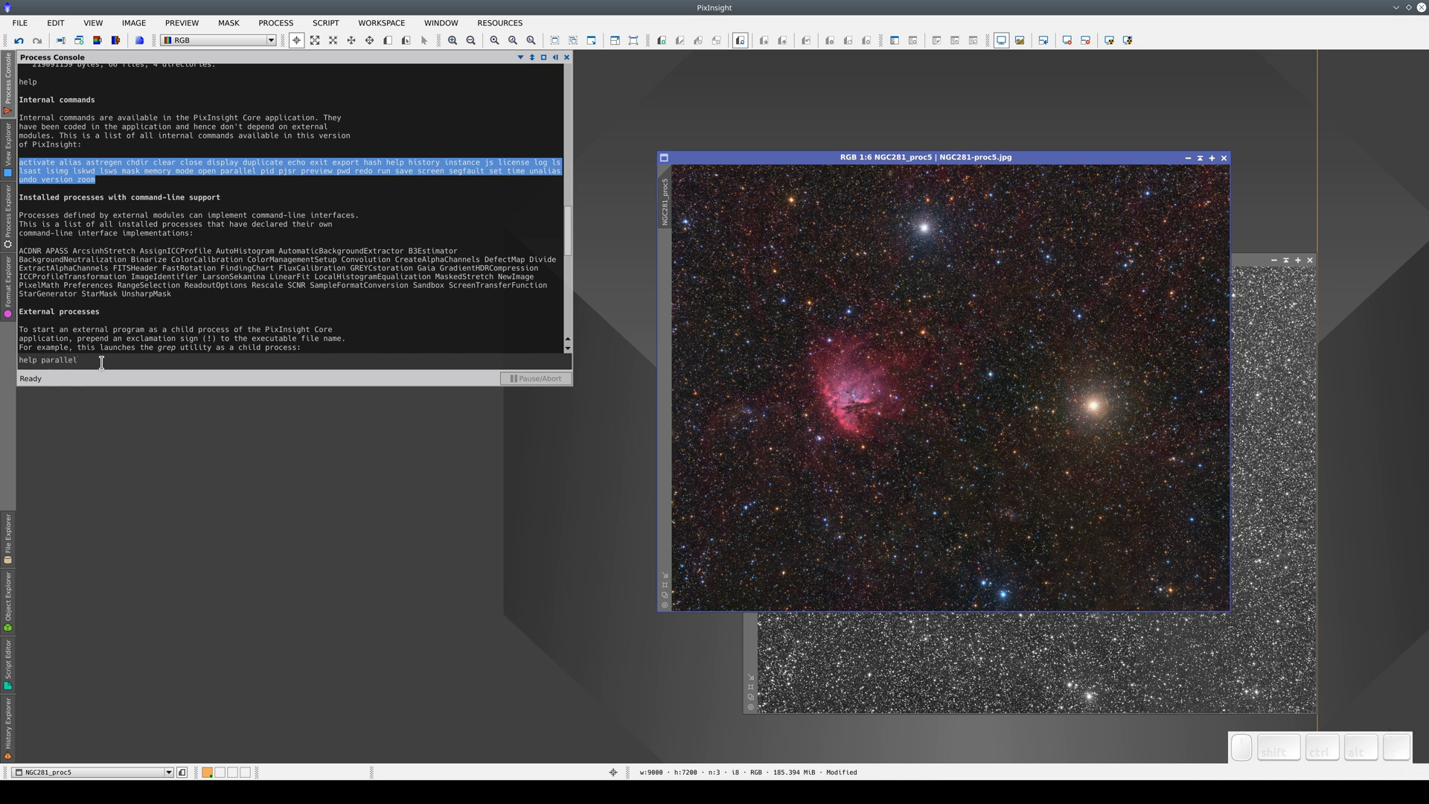
key(Return)
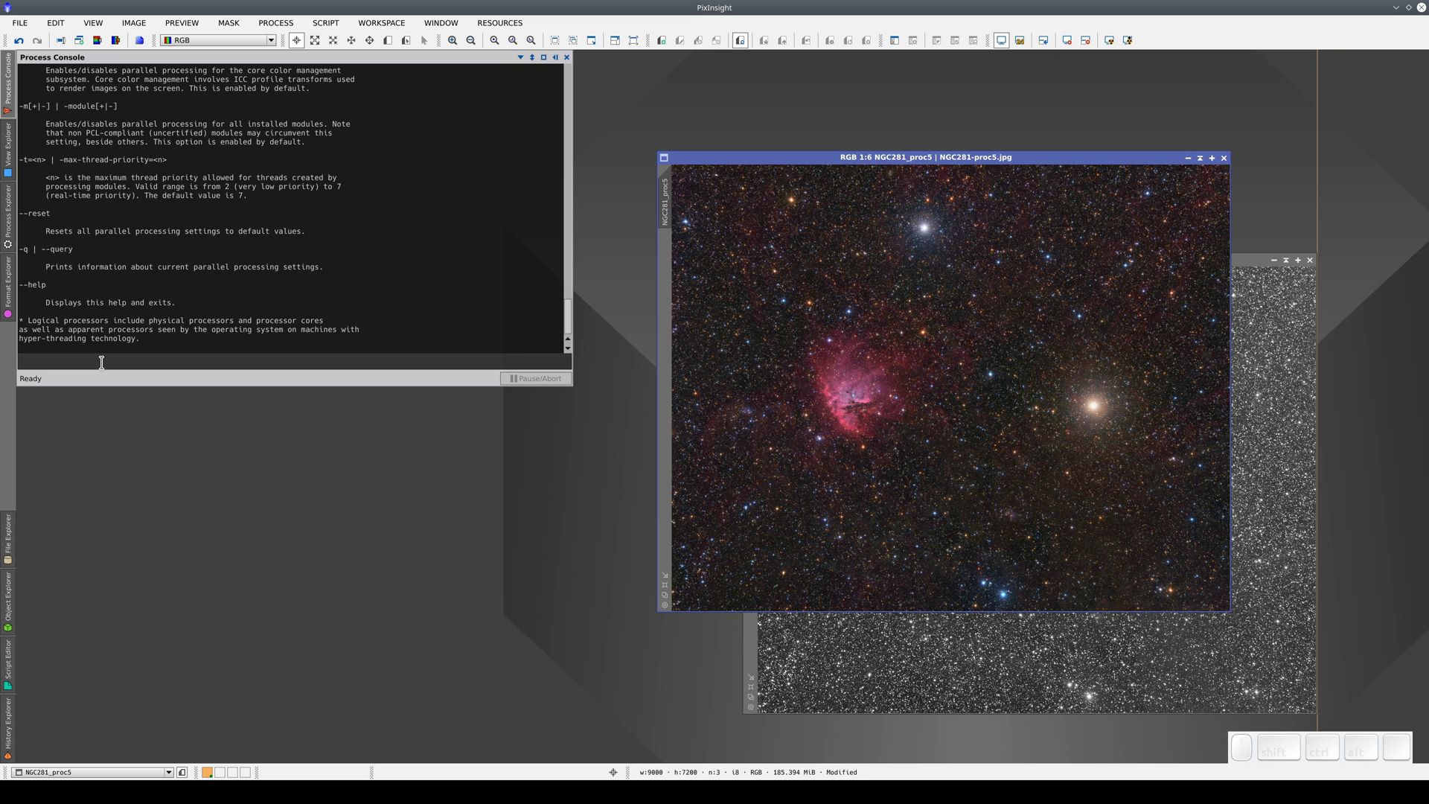
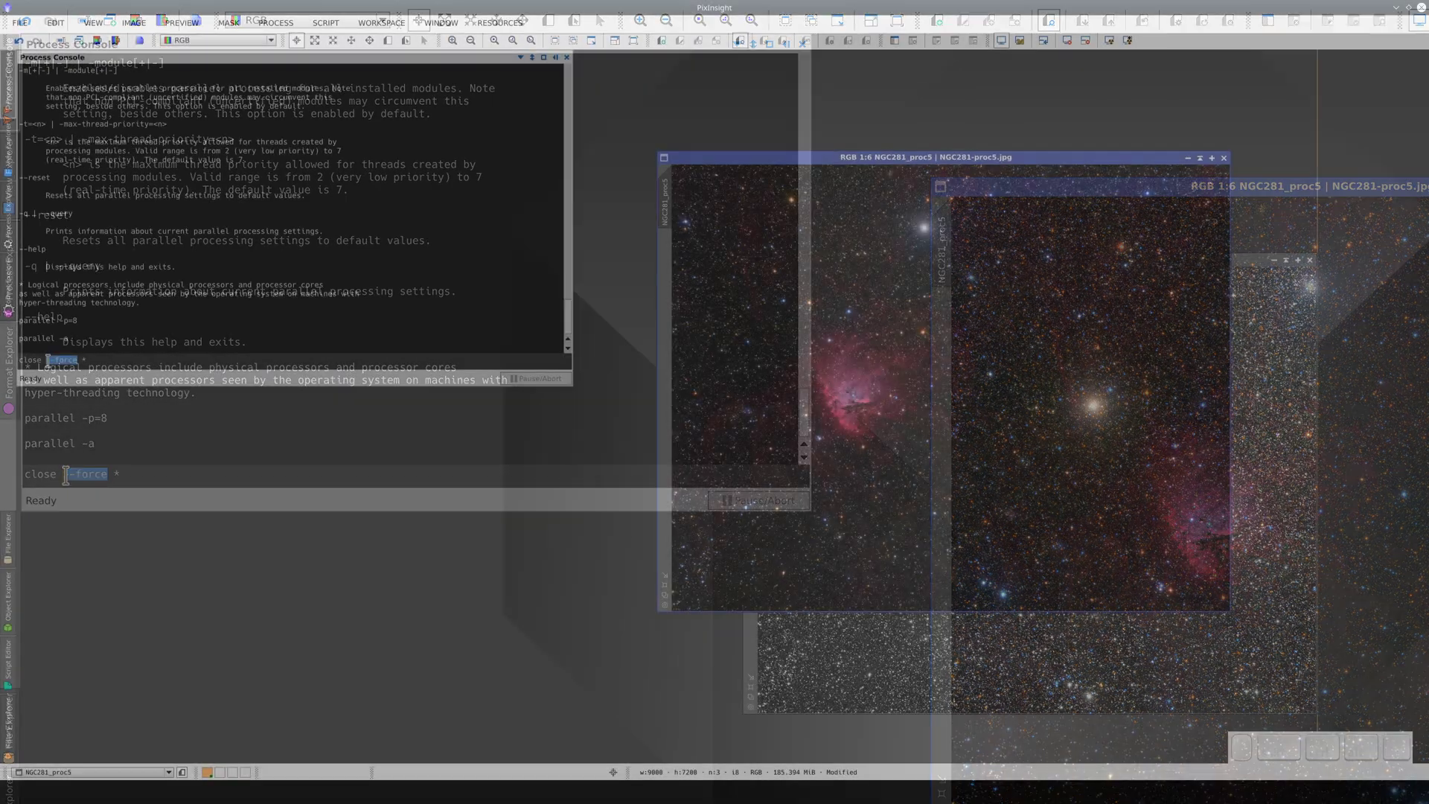
Step: Select L_syn then NGC281_proc5 in the View Explorer and show the extended property panel
key(Return)
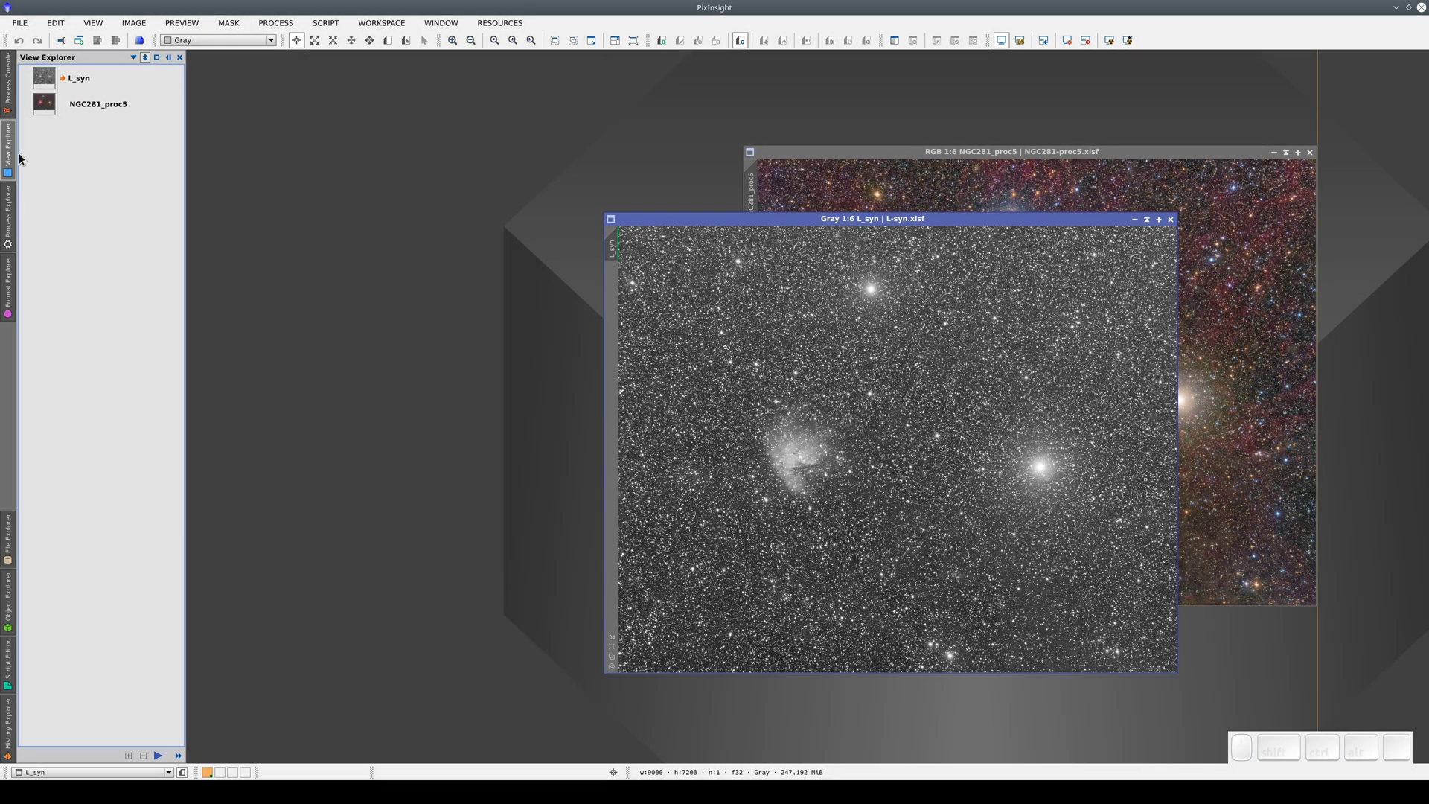
click(72, 81)
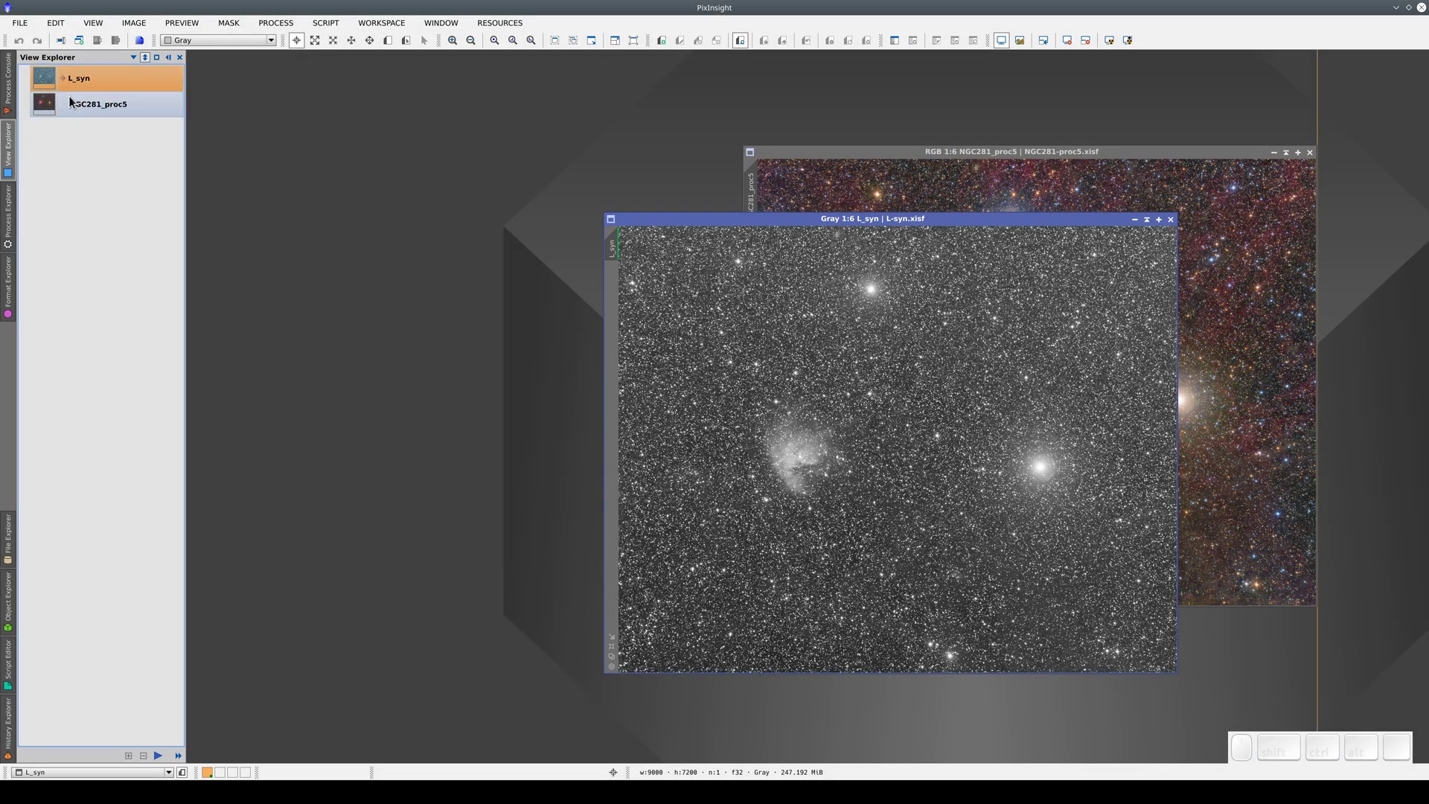
click(78, 106)
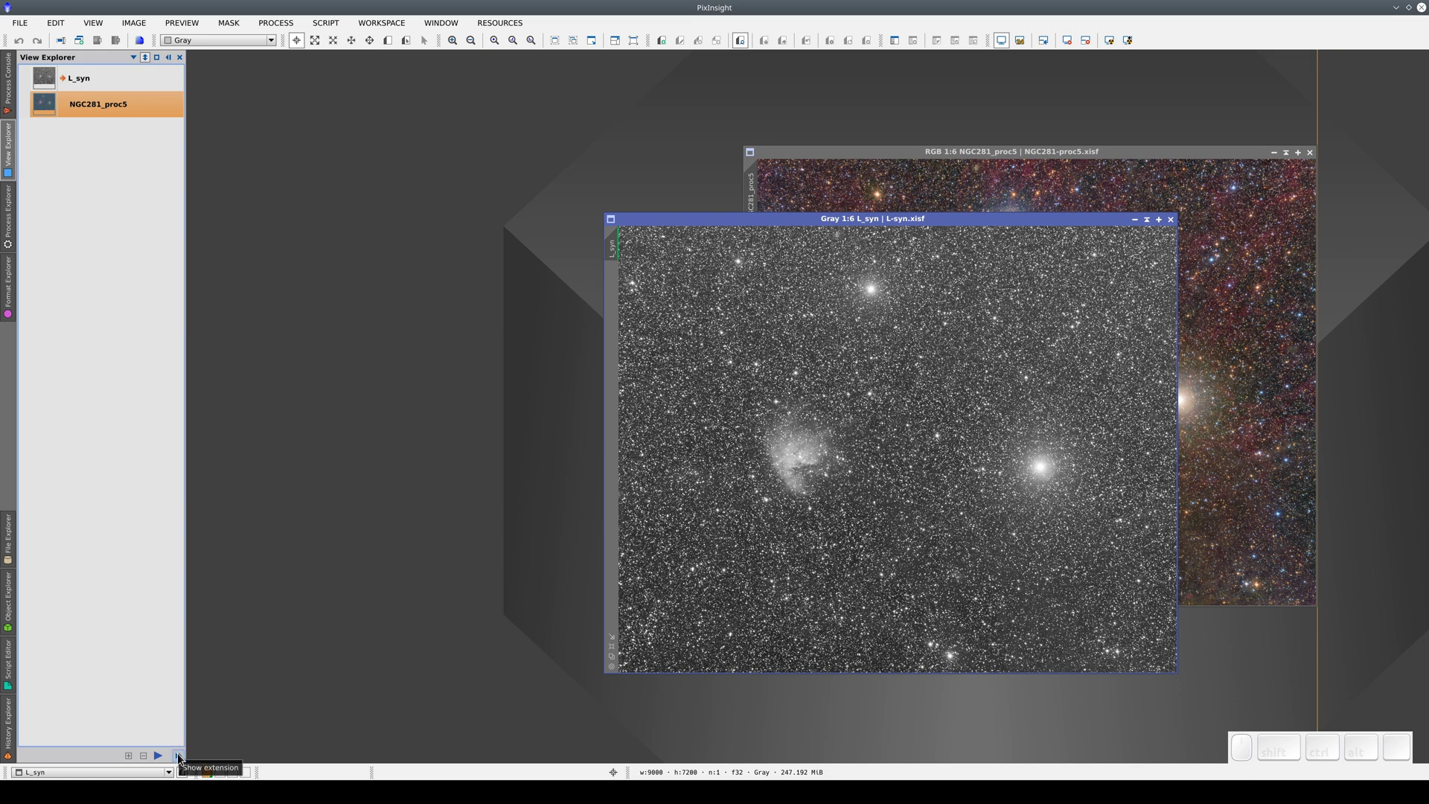
click(185, 759)
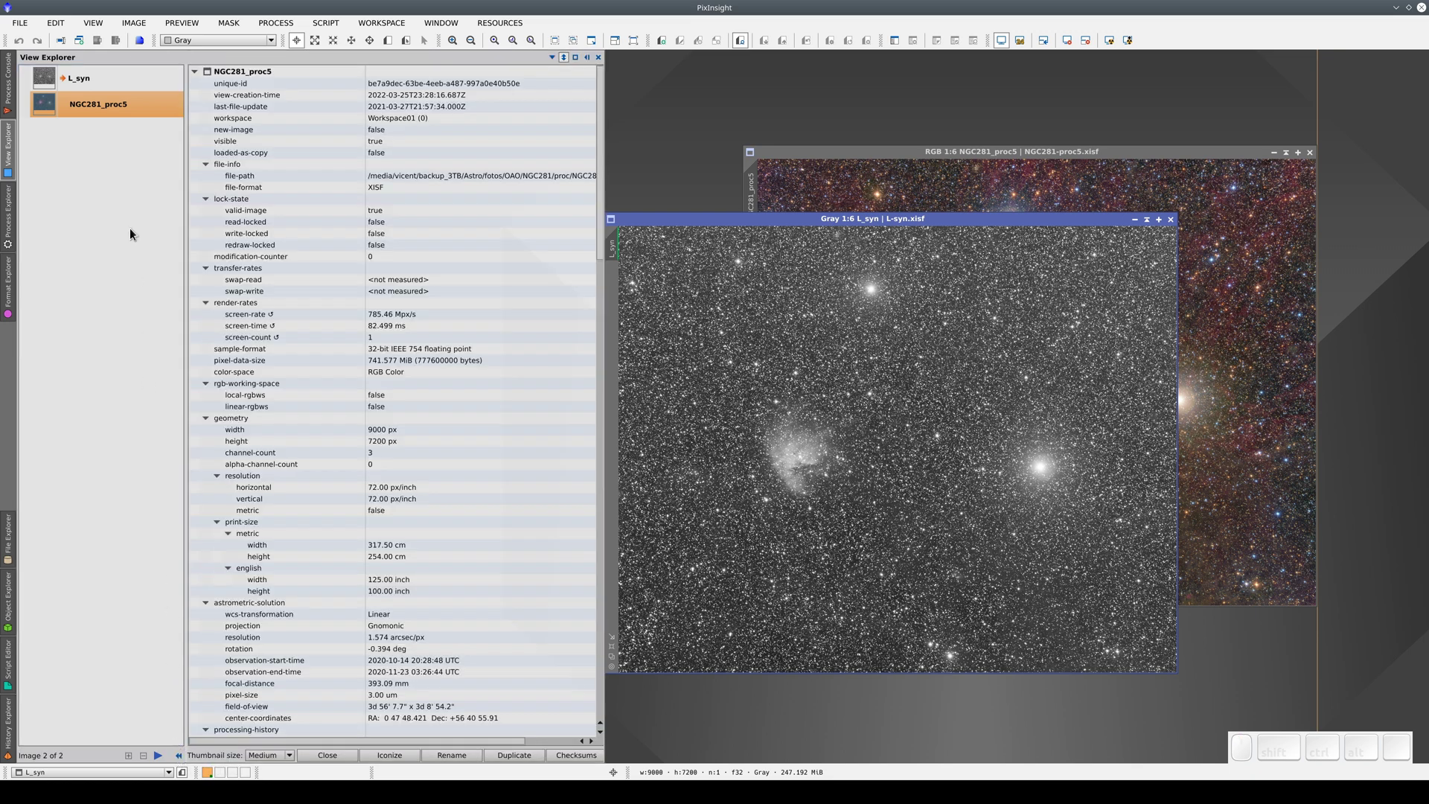
Step: Browse the Recently Used and Most Used groups in the Process Explorer
click(107, 87)
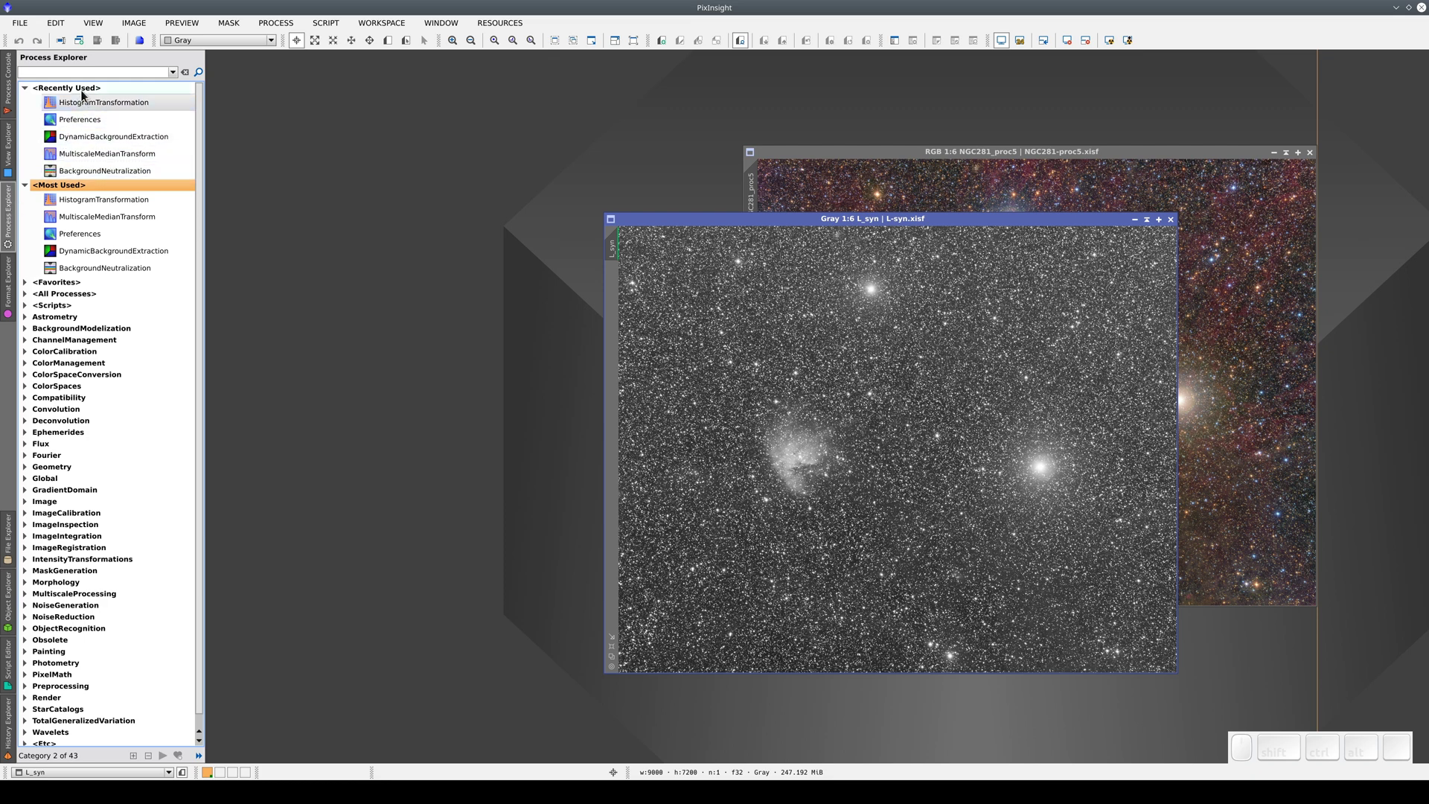
click(89, 93)
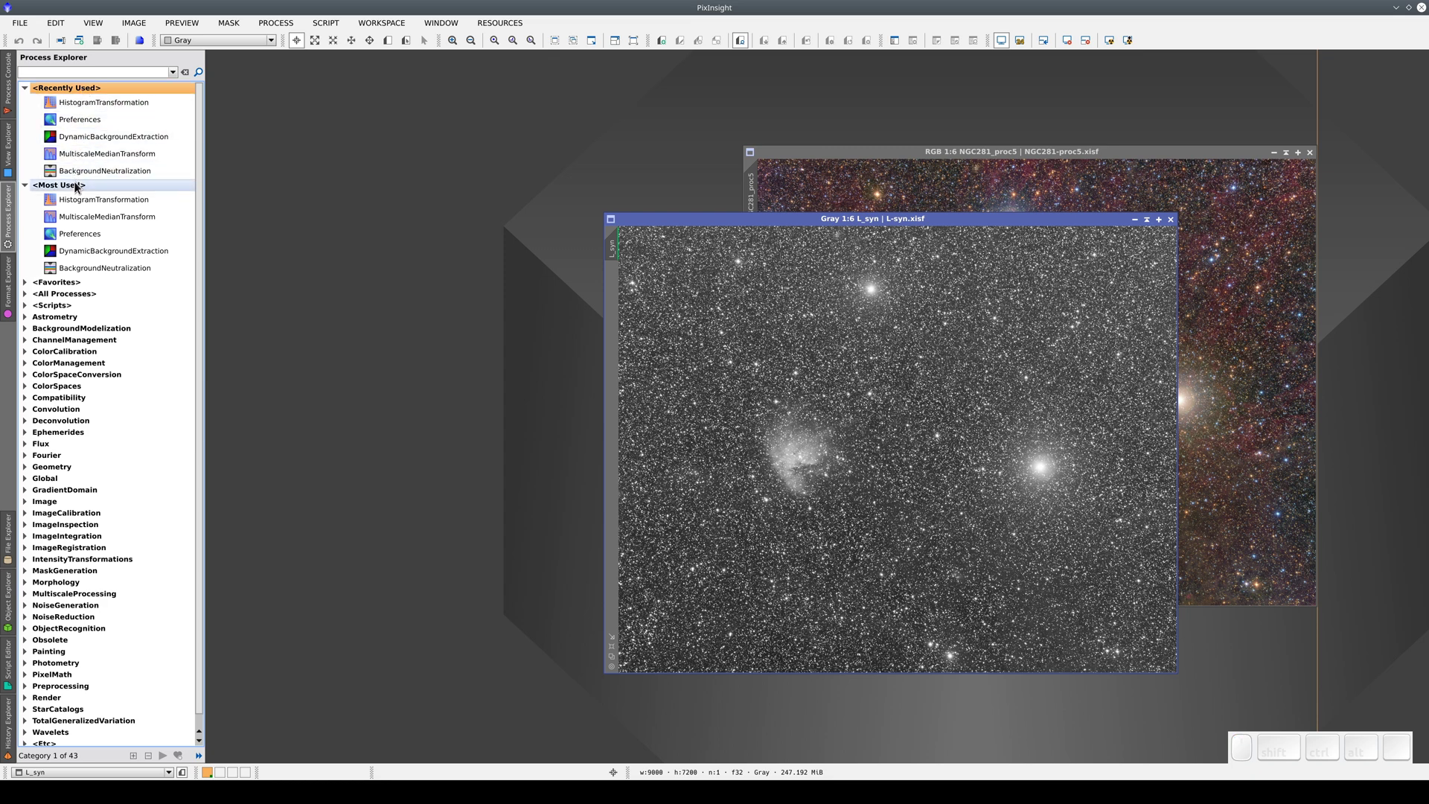
click(83, 188)
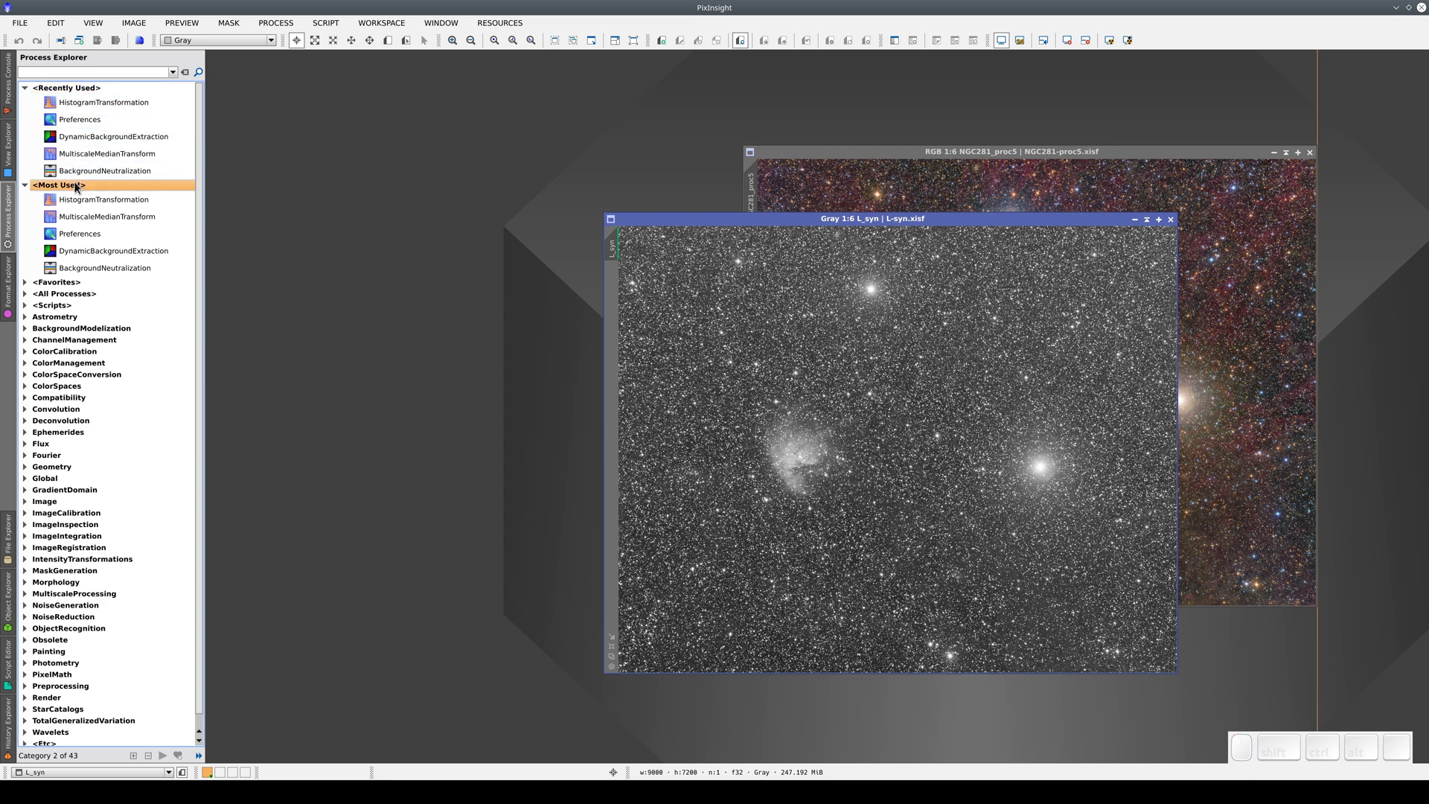
click(84, 96)
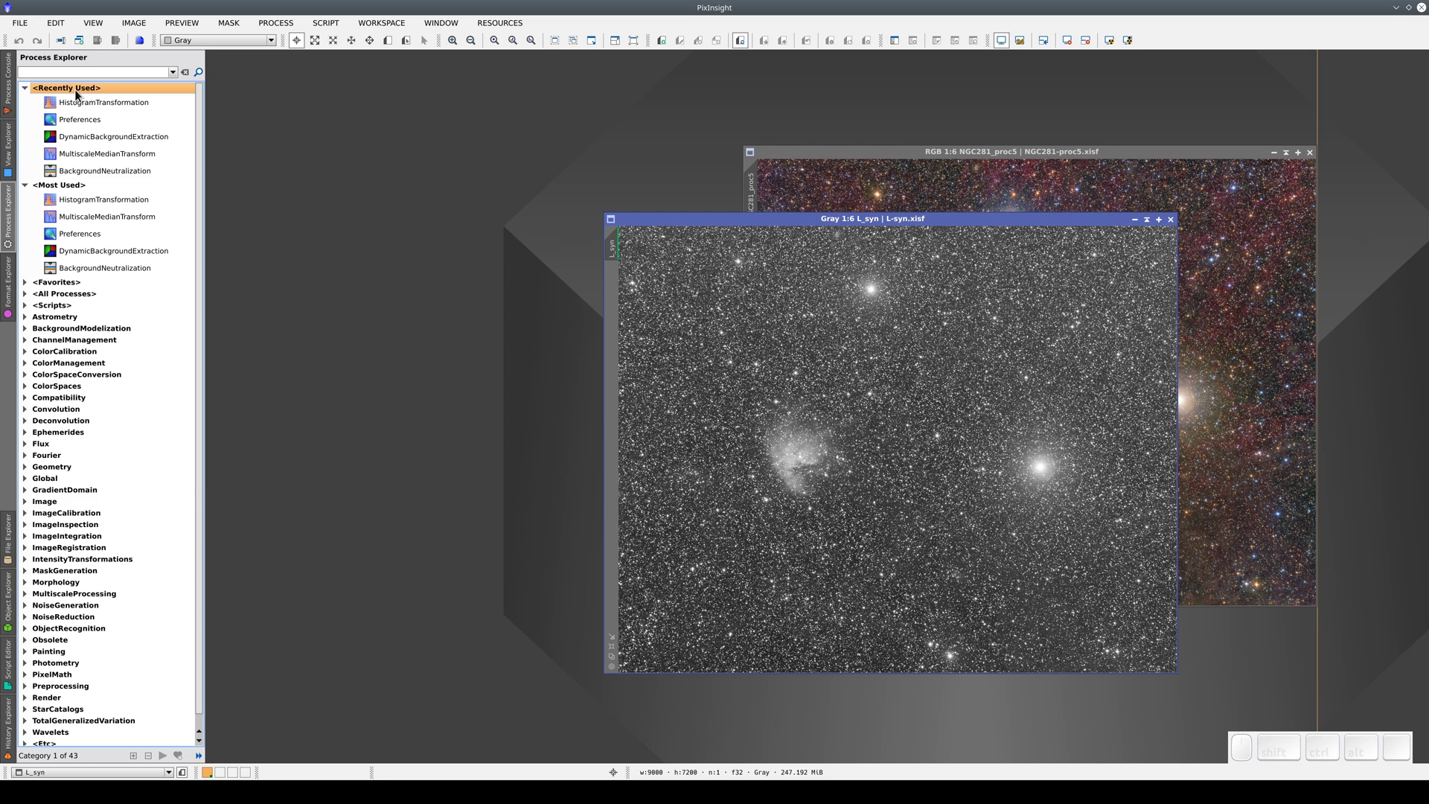
click(81, 190)
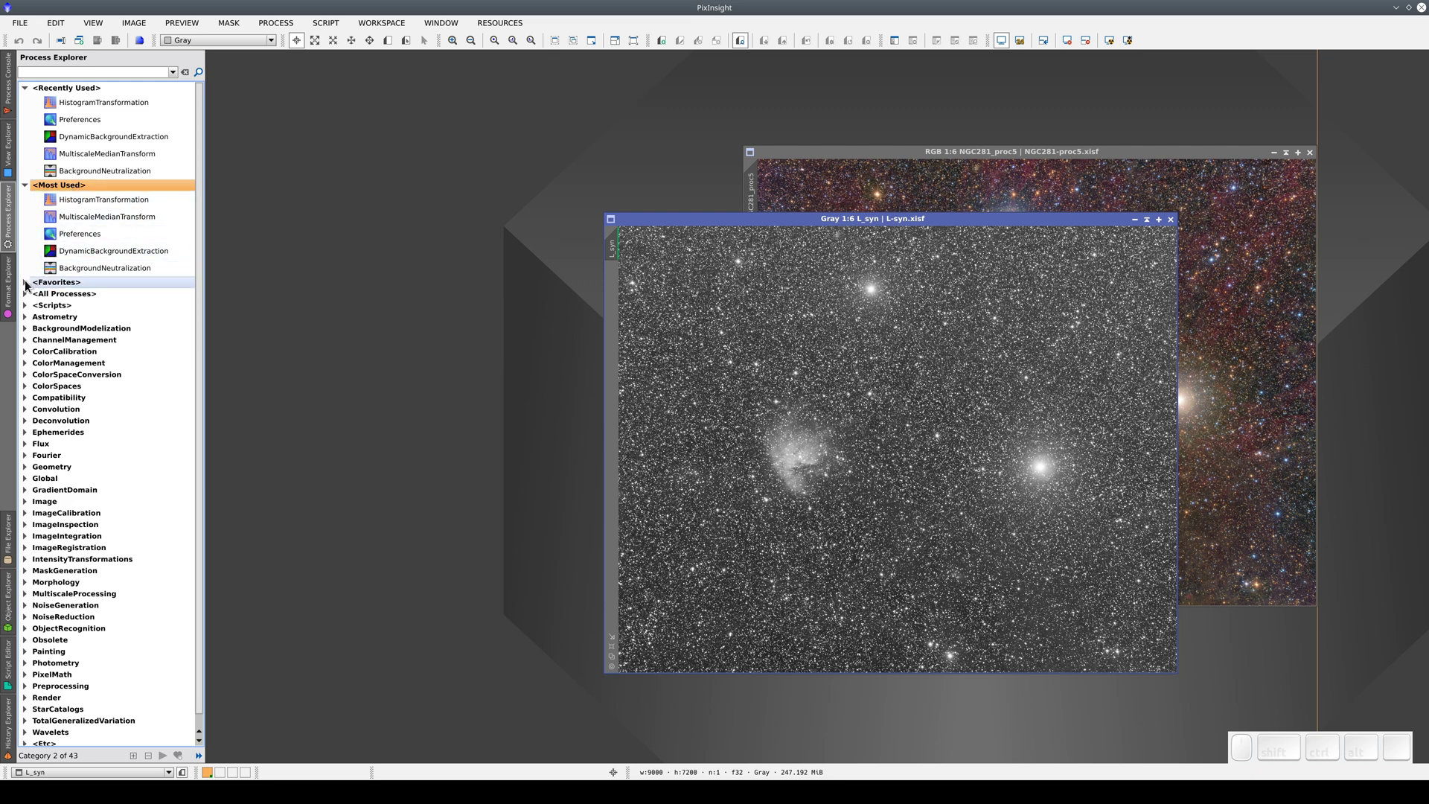
Step: Expand Favorites and NoiseReduction, then add TGVDenoise to the Favorites list
click(33, 286)
click(61, 287)
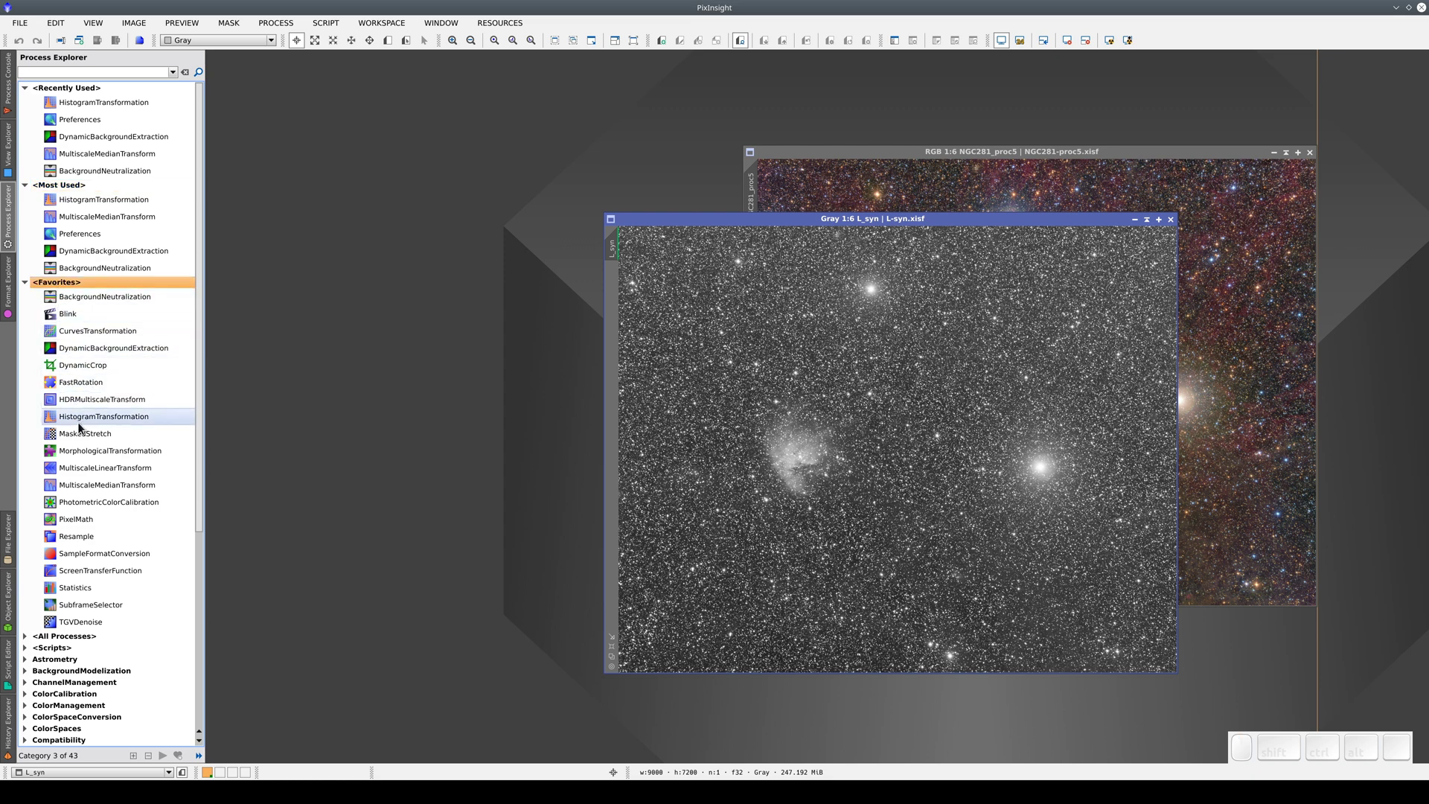
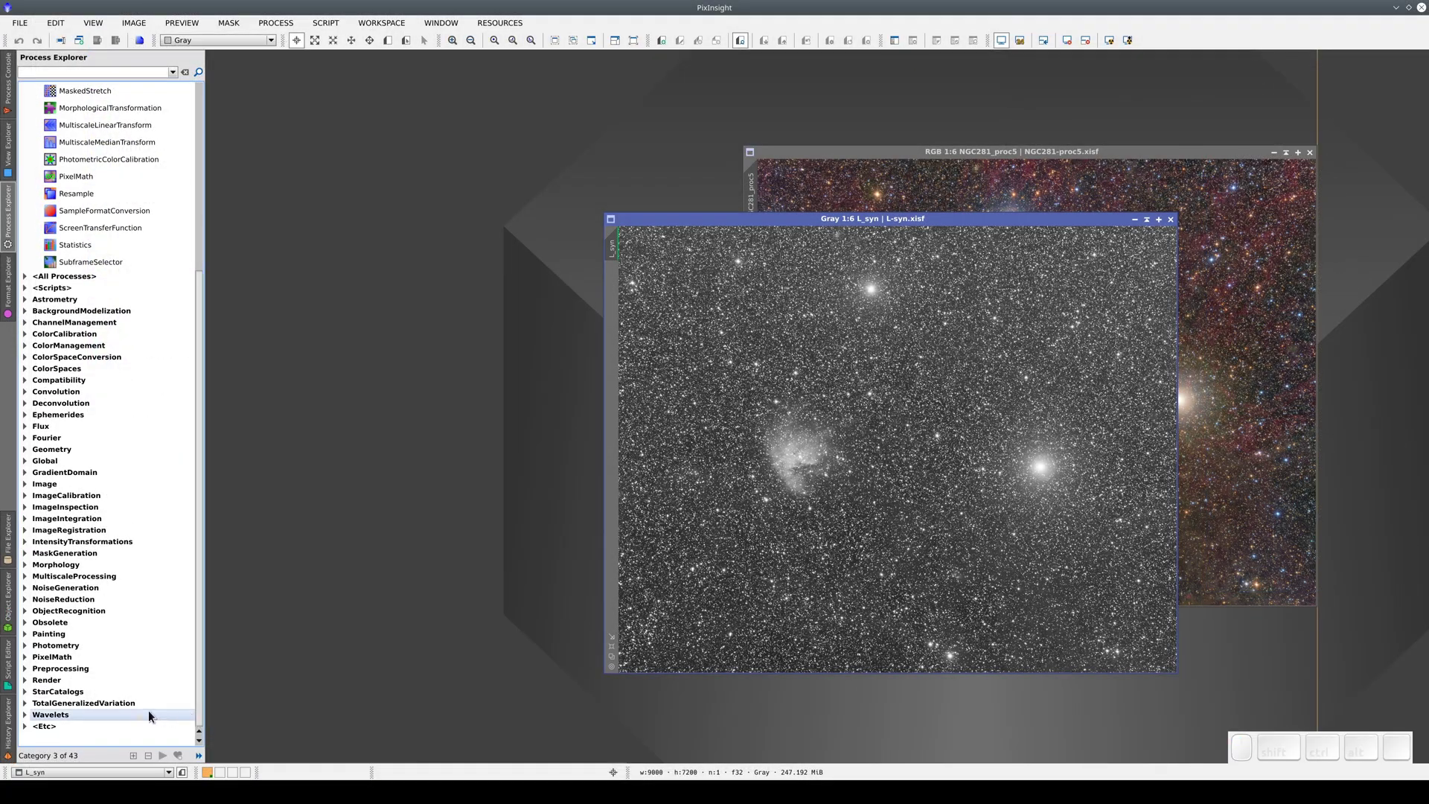
click(32, 602)
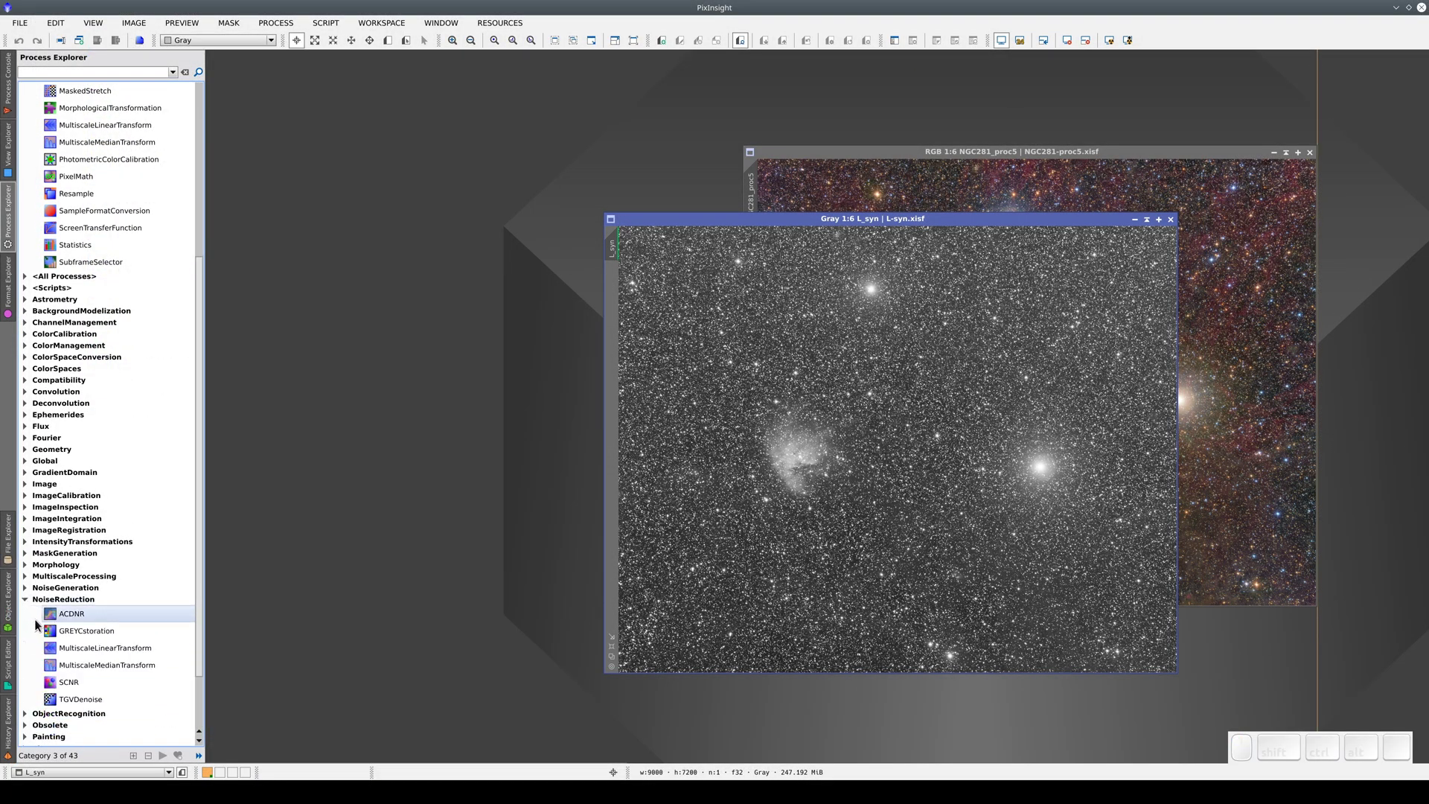
click(85, 703)
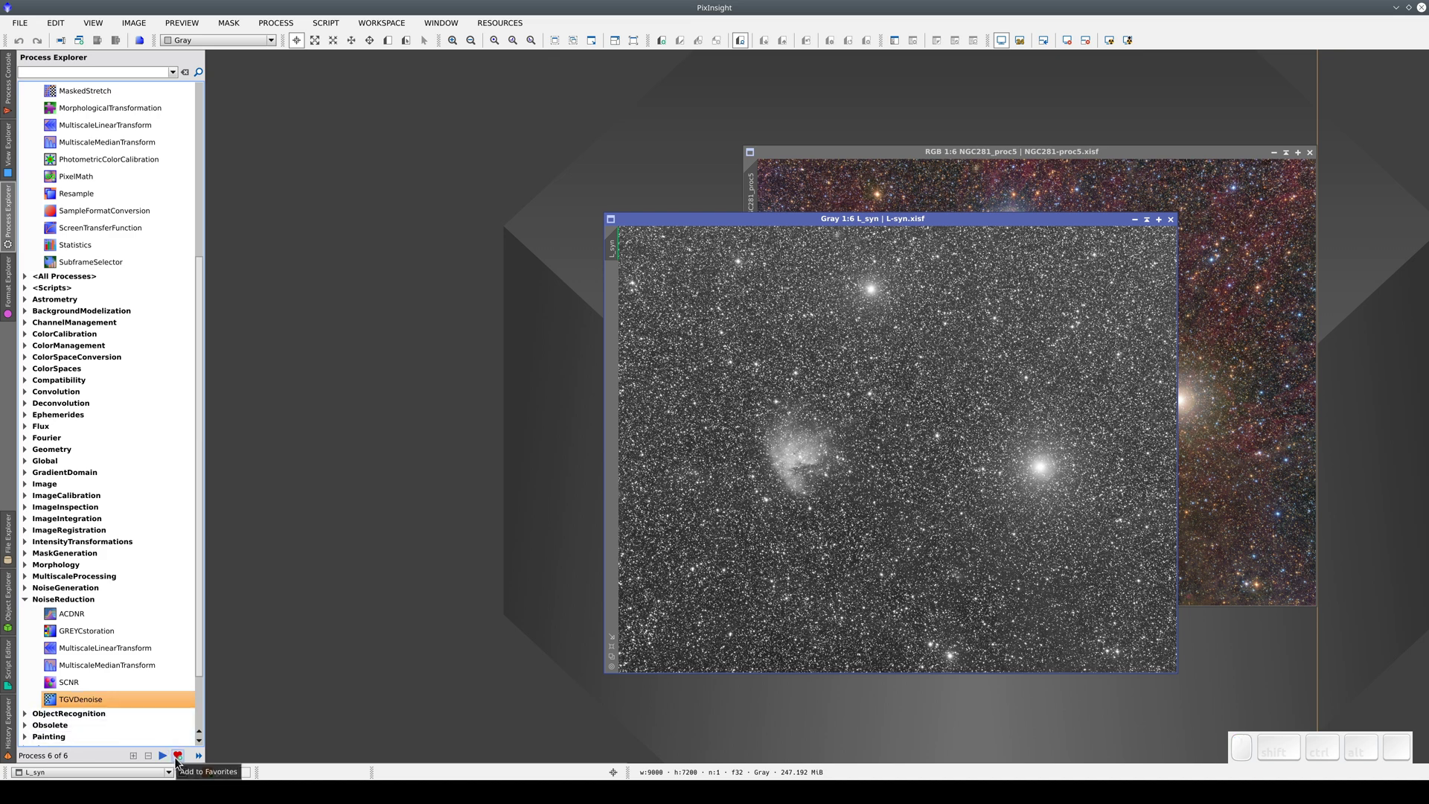
click(183, 763)
drag(206, 660, 98, 491)
click(83, 482)
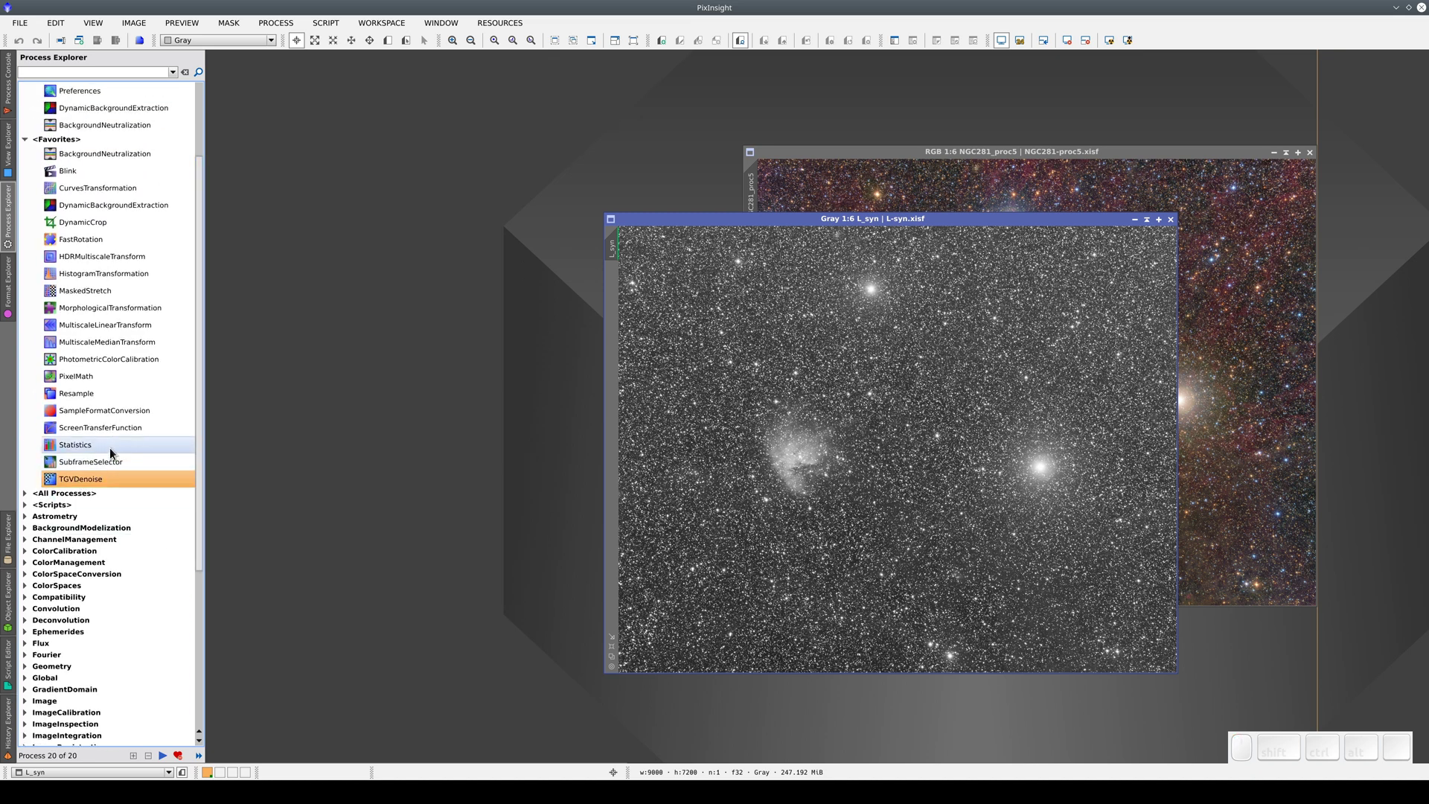
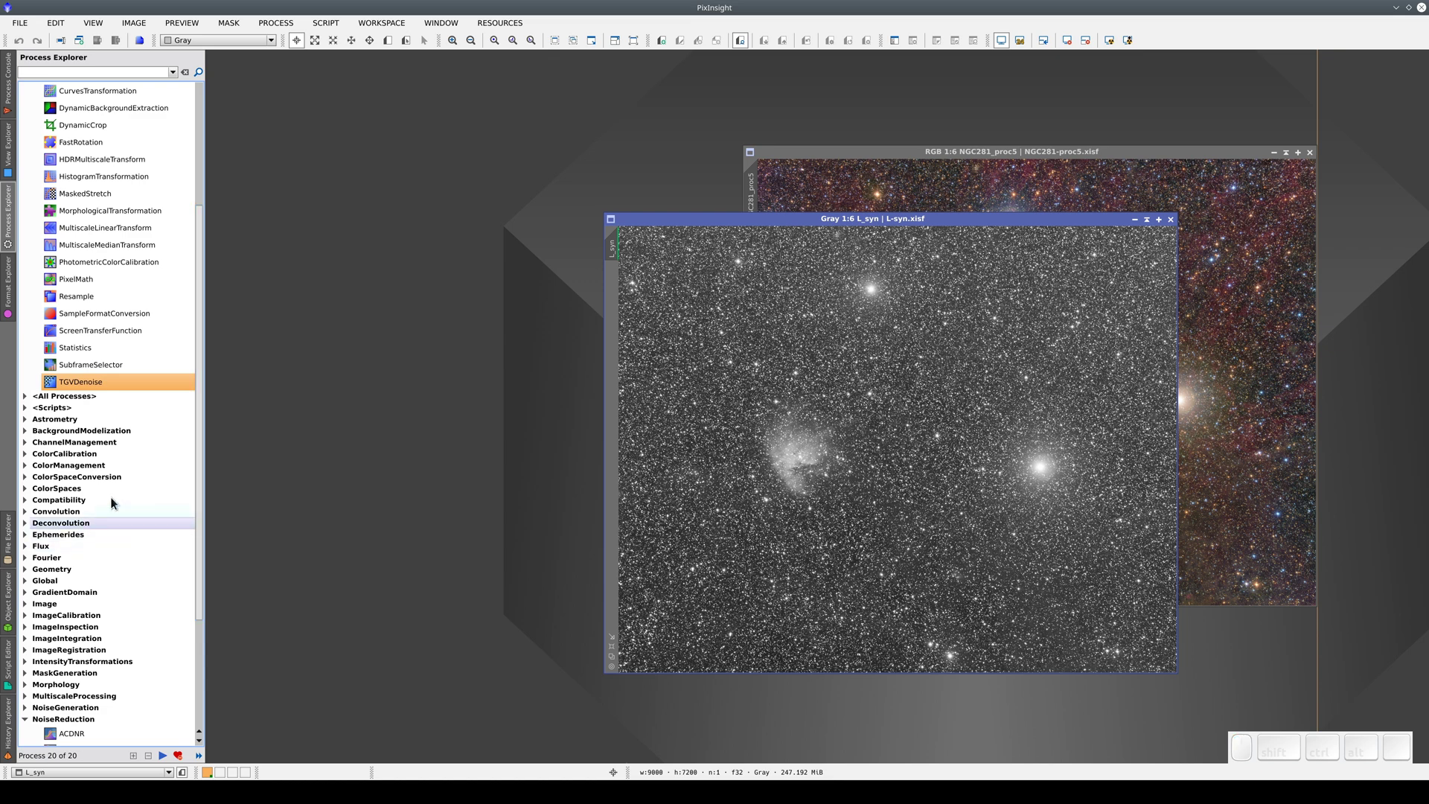
Step: Expand and collapse the BackgroundModelization category in the Process Explorer
click(32, 430)
click(33, 422)
click(31, 436)
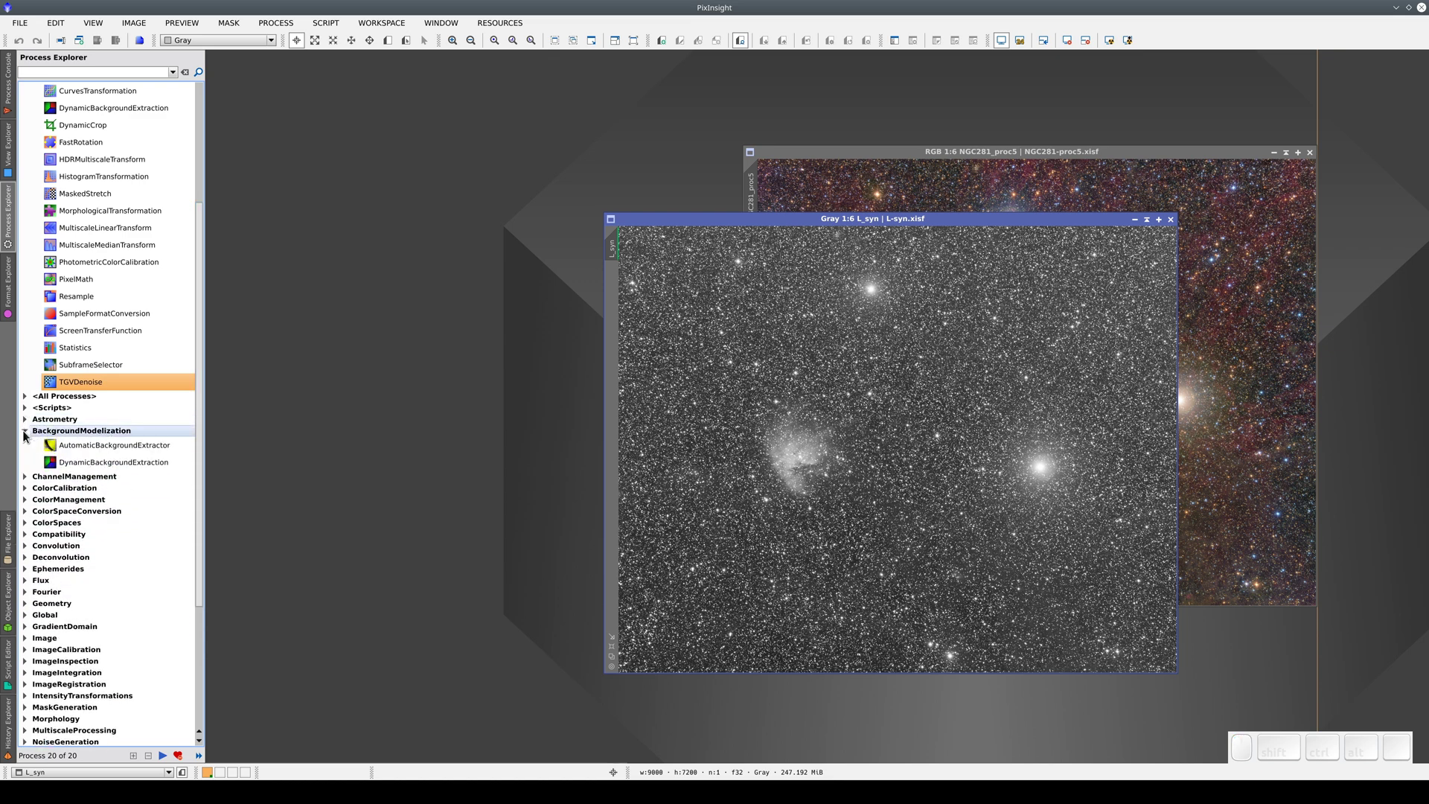
click(32, 436)
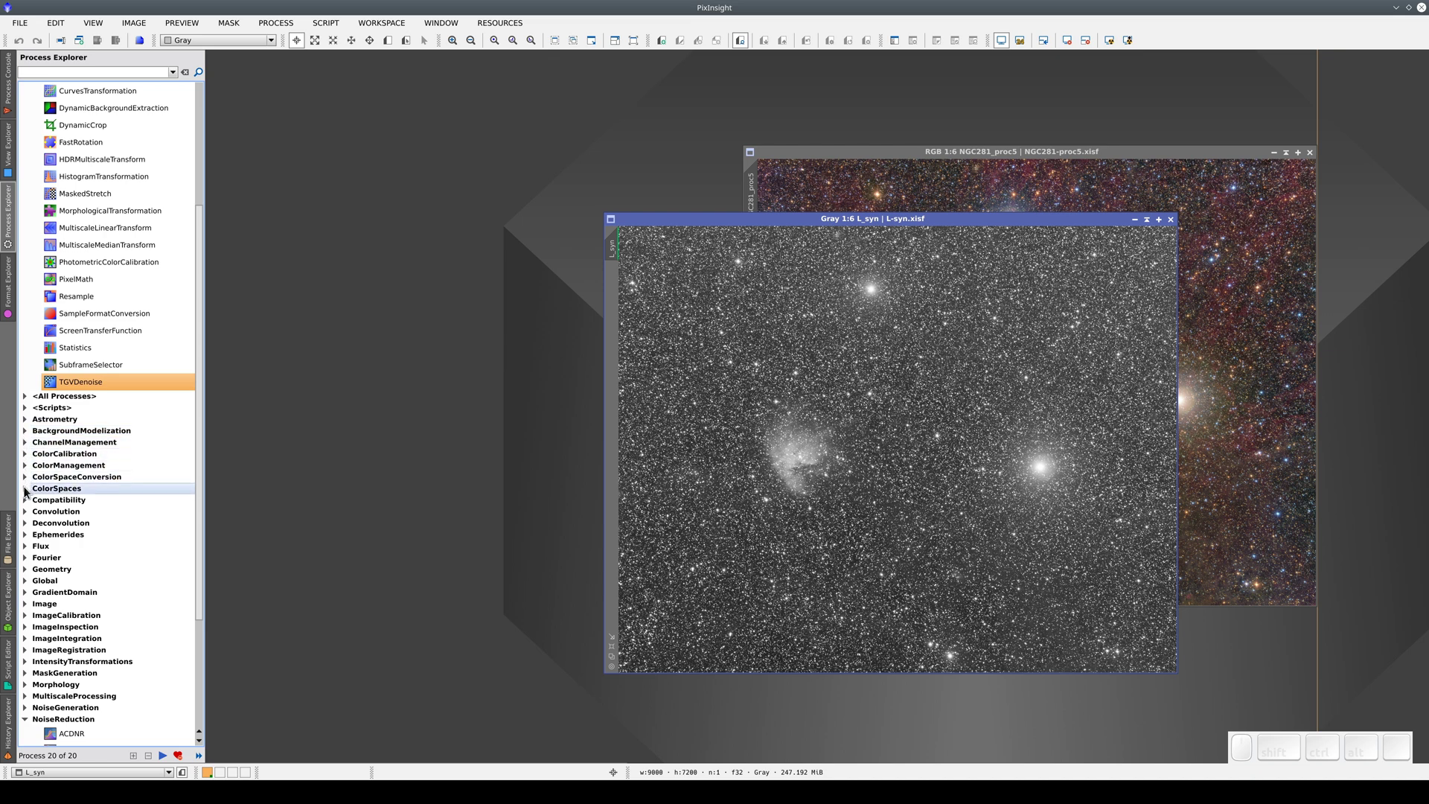
Step: Browse the ColorSpaces category, selecting ConvertToRGBColor and RGBWorkingSpace, then collapse it
click(32, 492)
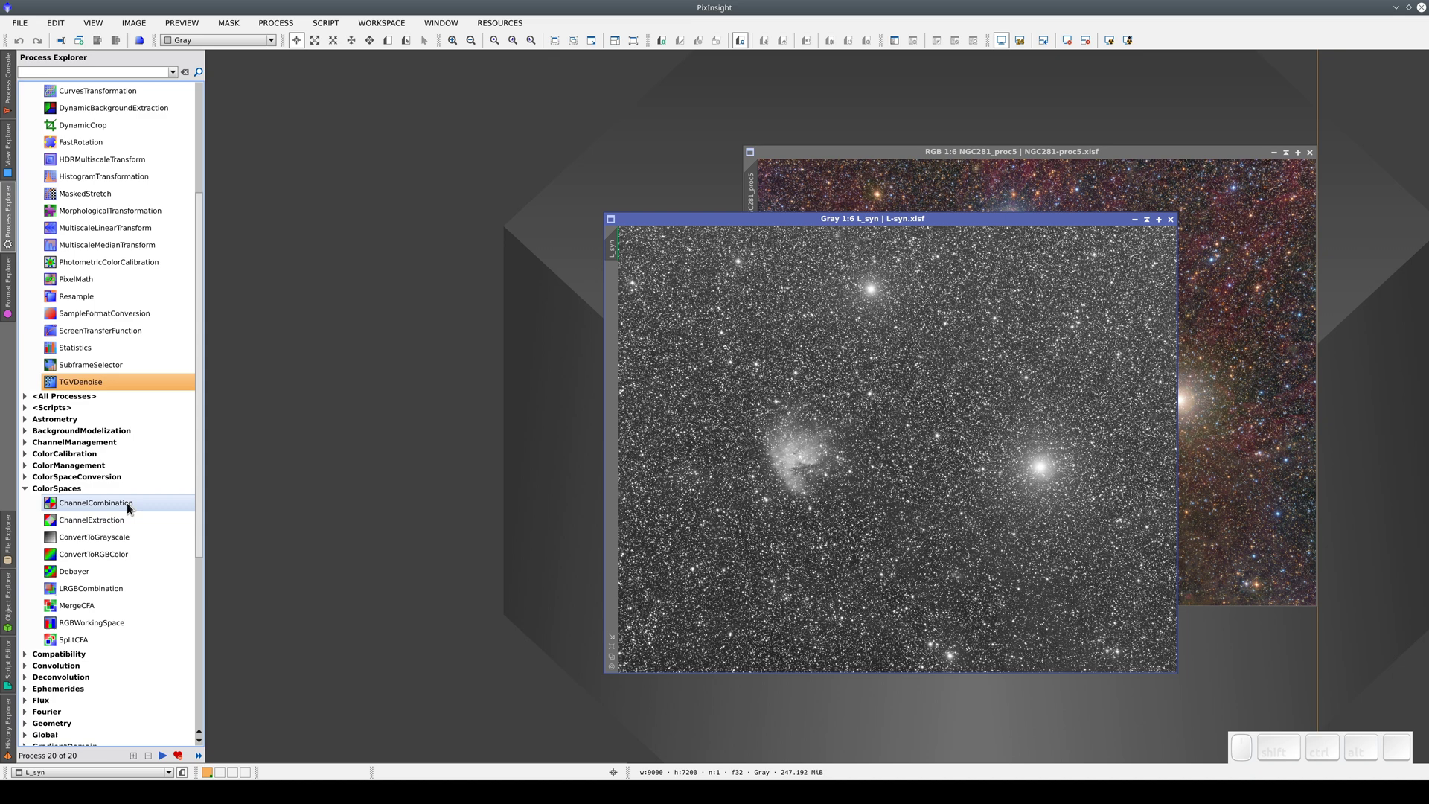
click(148, 507)
click(144, 525)
click(124, 544)
click(126, 562)
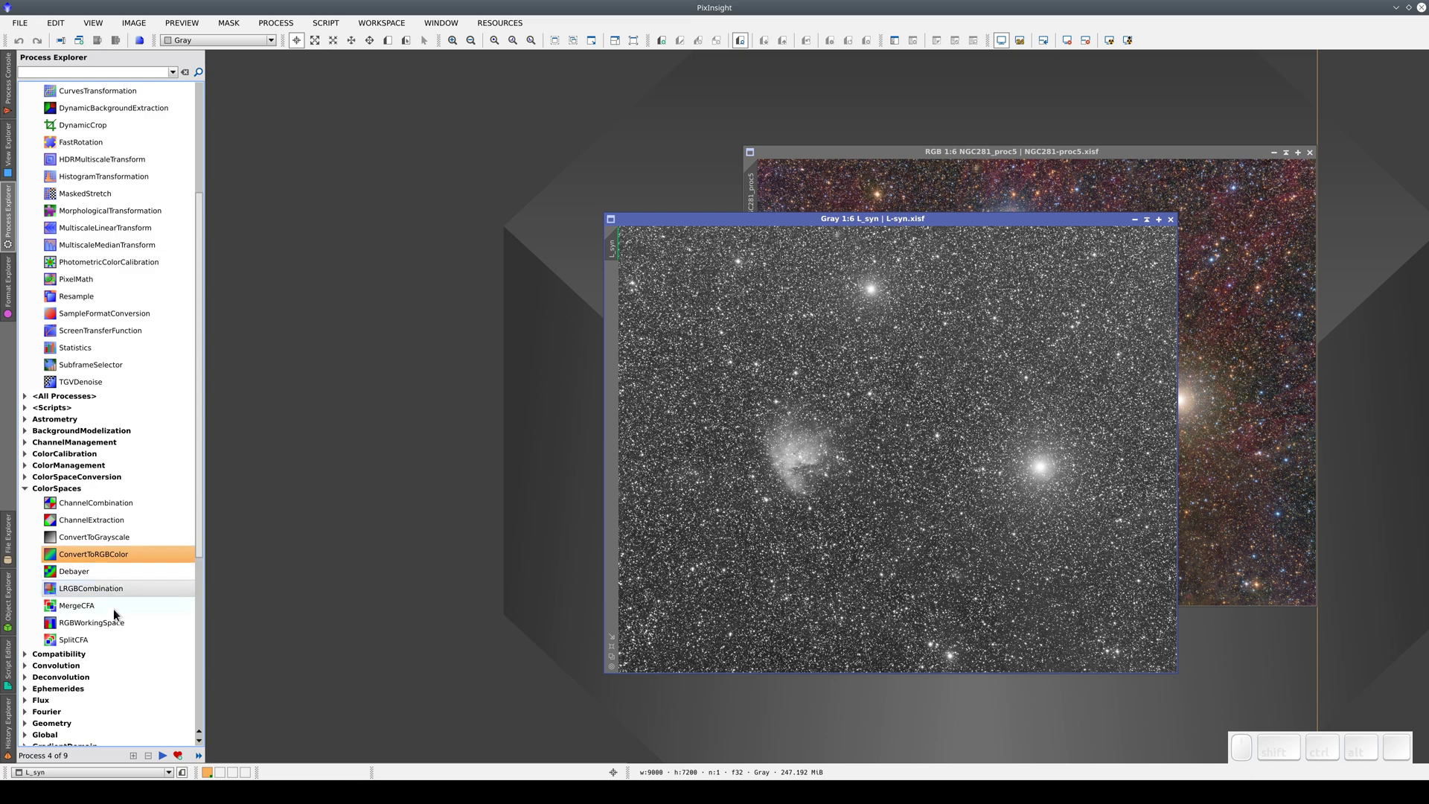
click(121, 630)
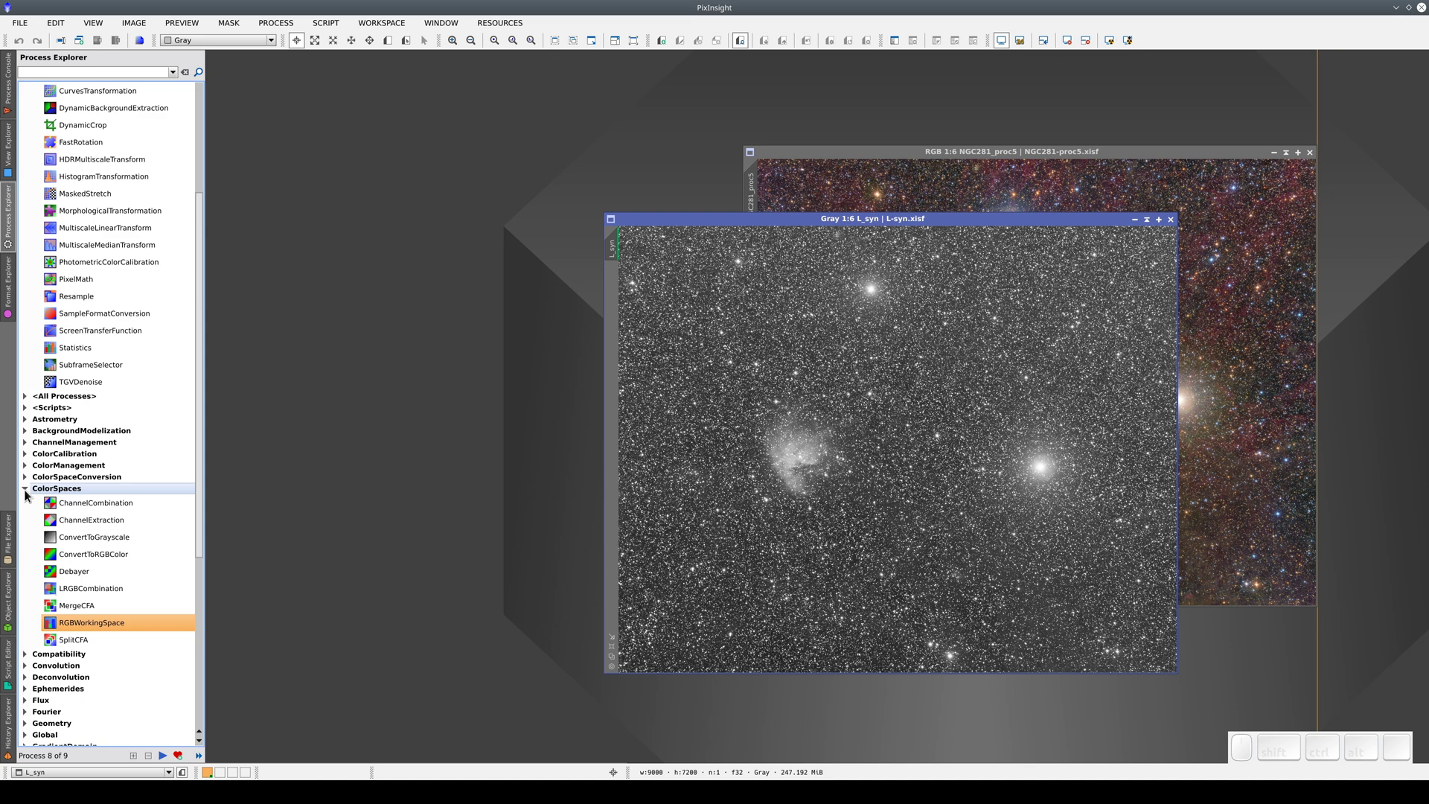
click(32, 495)
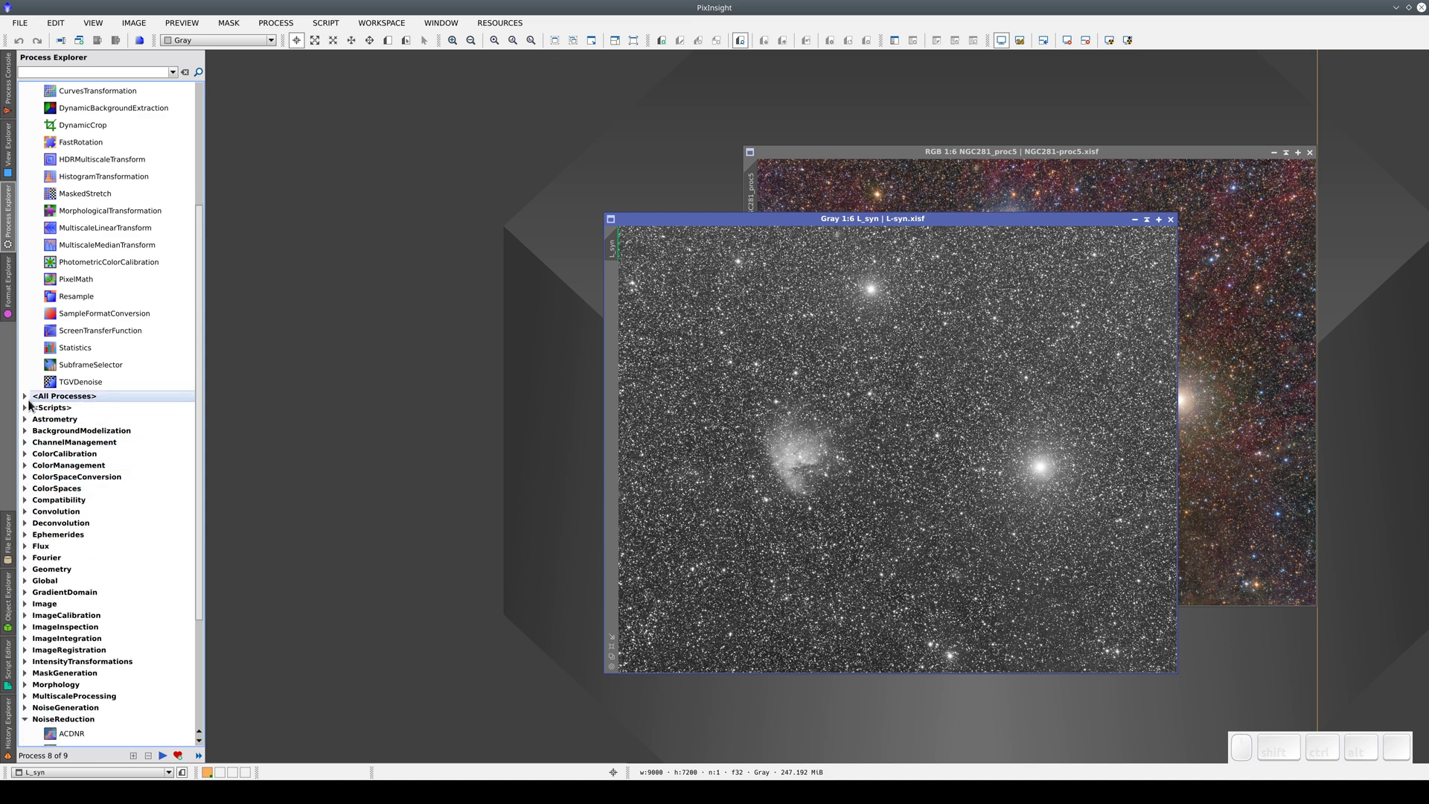
Step: Expand the All Processes group to list every process alphabetically
click(31, 401)
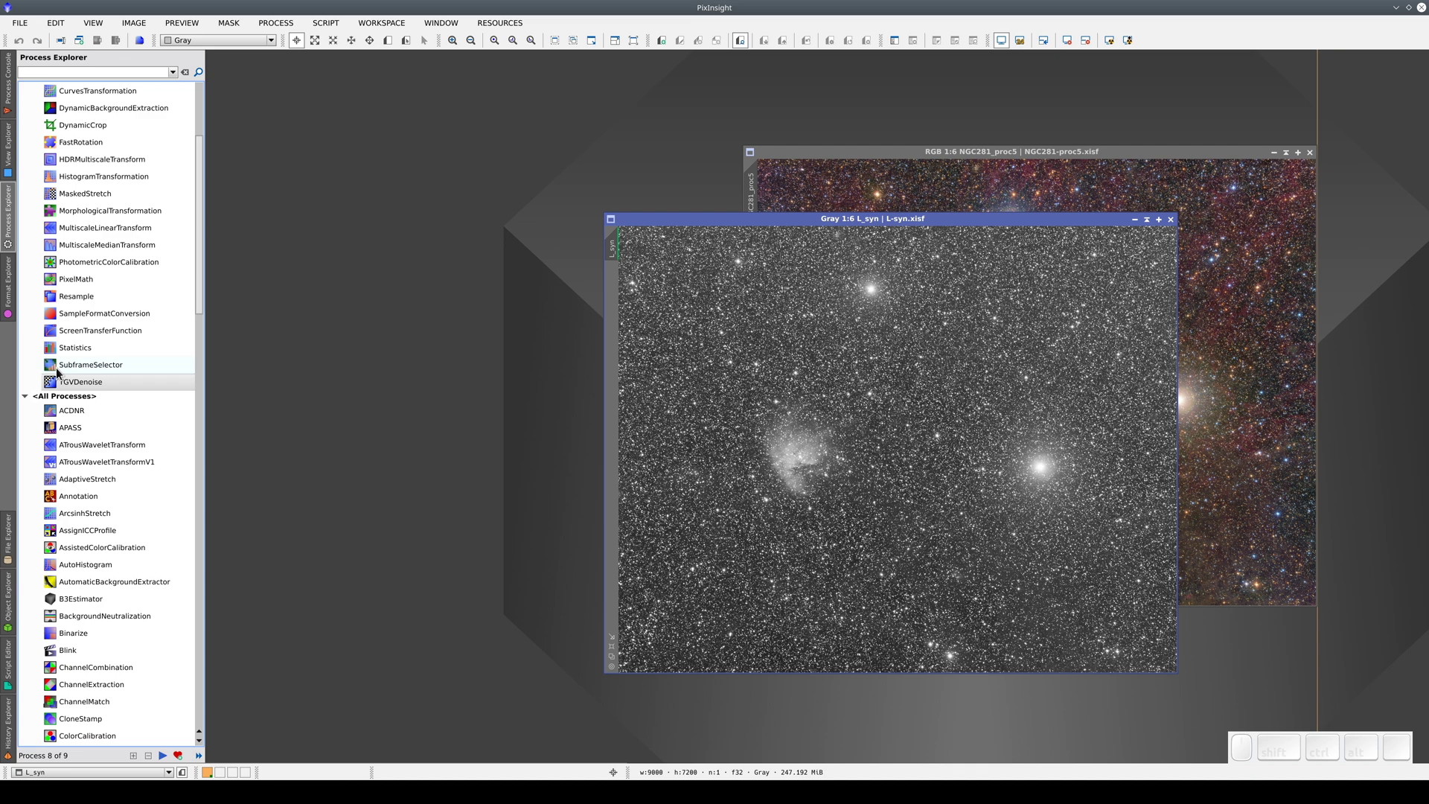
click(82, 400)
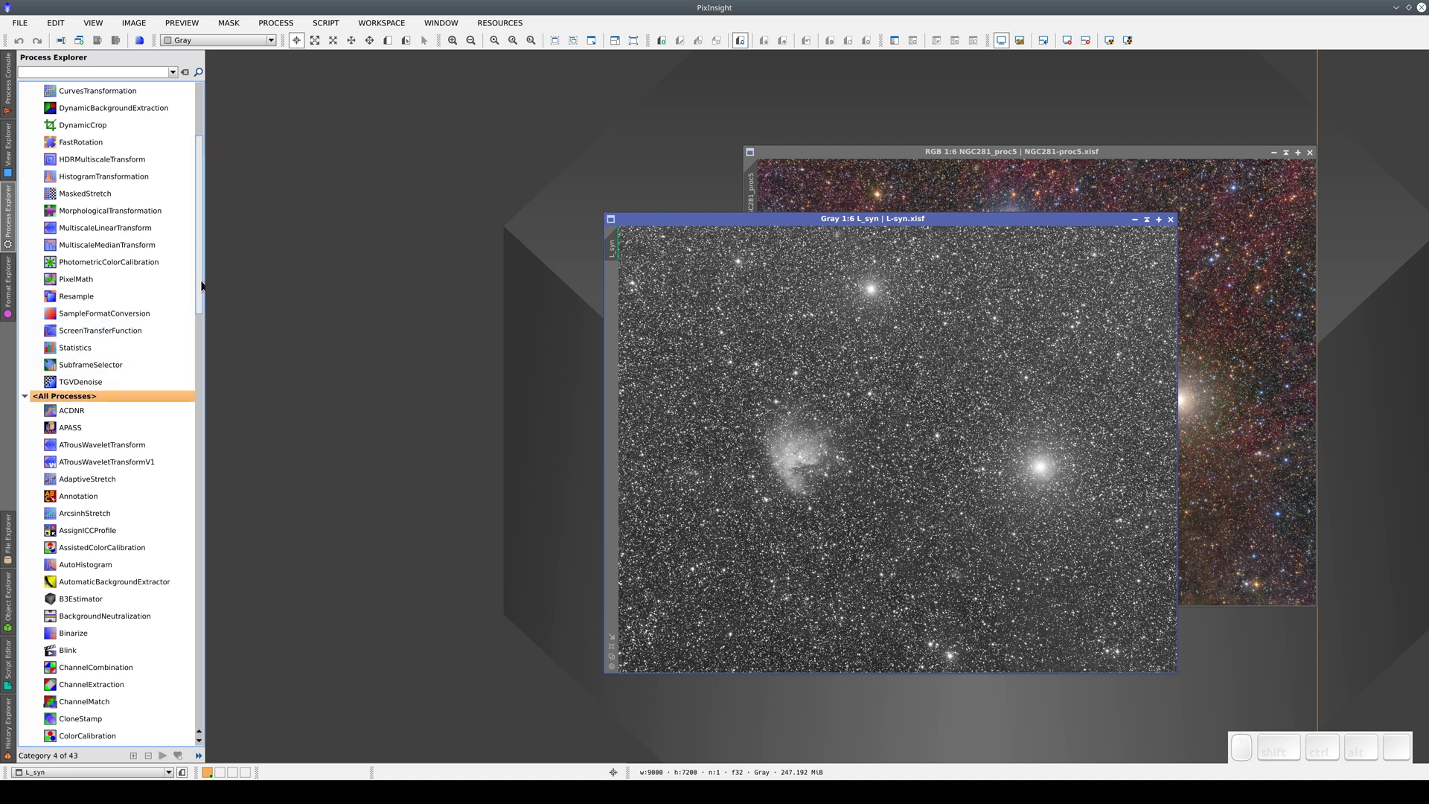
Step: Scroll the Process Explorer back to the top above the All Processes group
drag(205, 286, 203, 215)
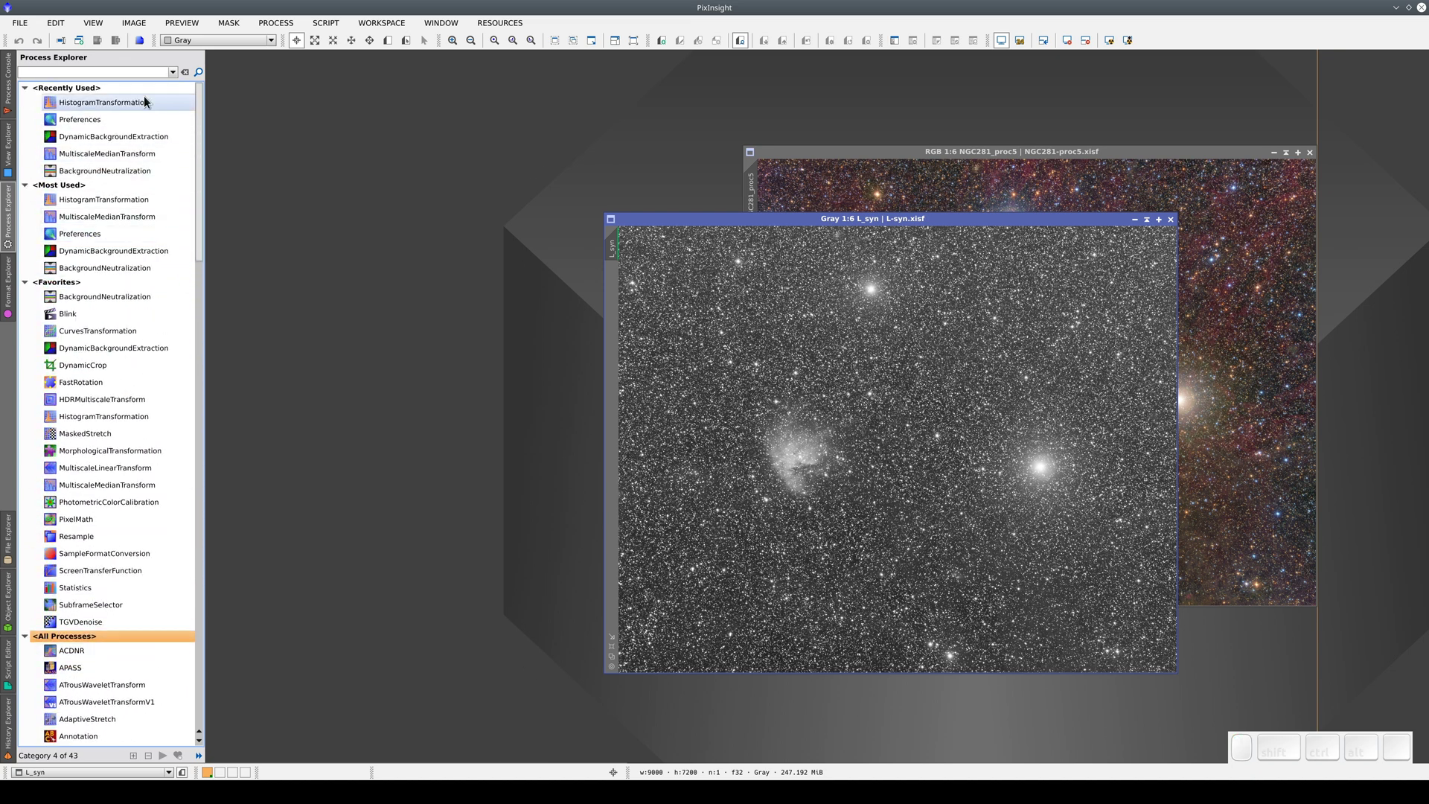
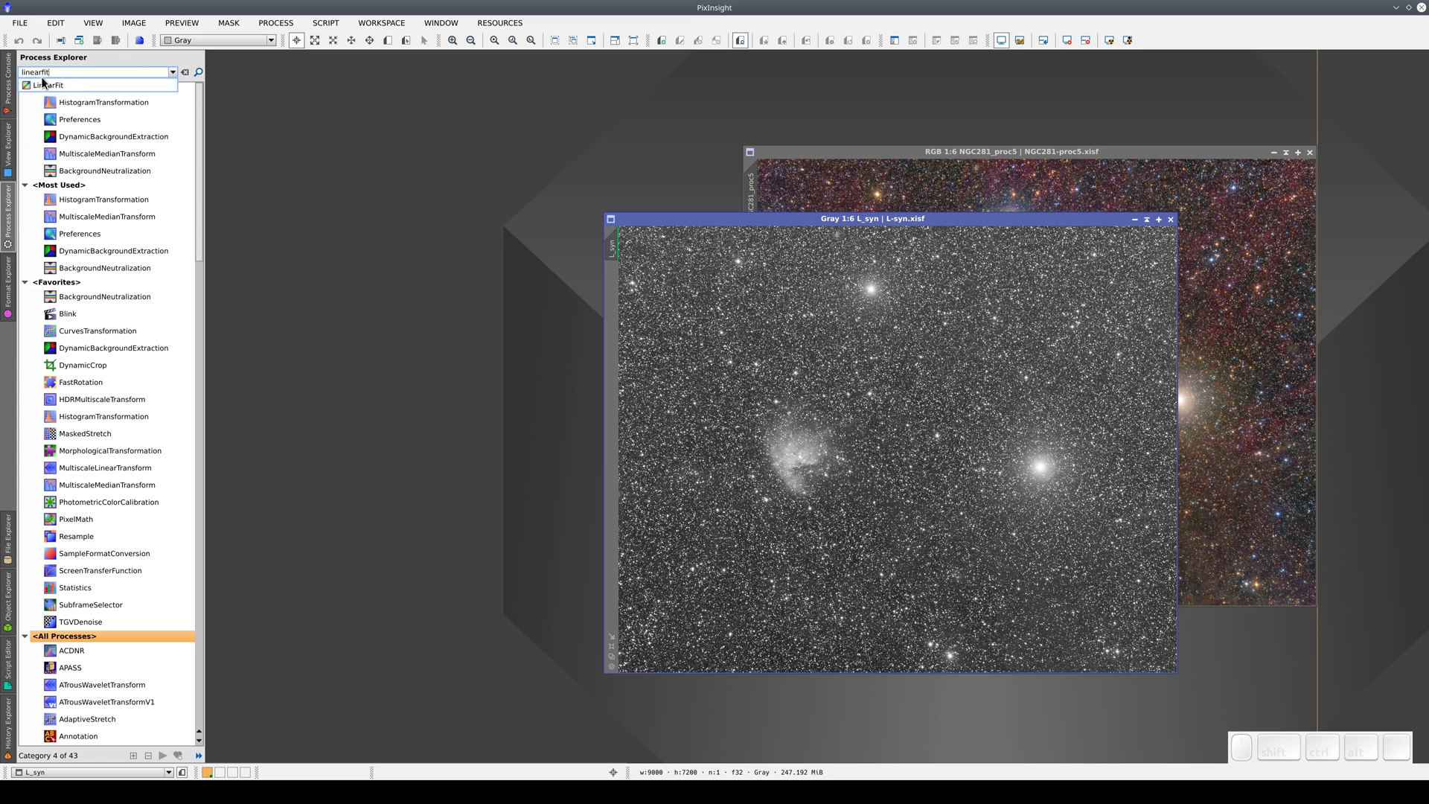
Step: Read through the HistogramTransformation reference in the documentation browser
click(51, 89)
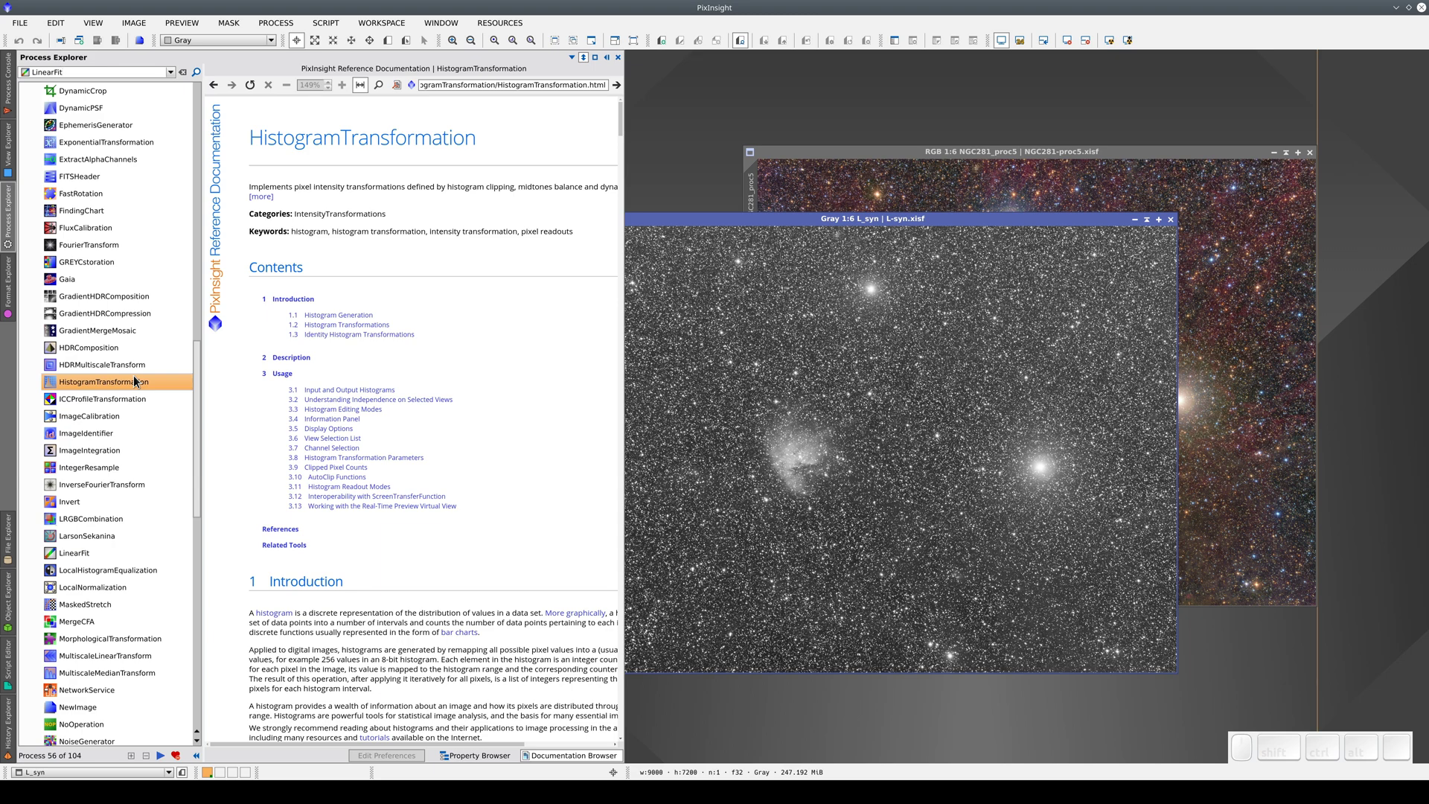
scroll(down, 3)
middle_click(465, 199)
middle_click(466, 200)
middle_click(466, 200)
scroll(down, 3)
middle_click(466, 199)
scroll(up, 3)
middle_click(466, 199)
middle_click(466, 199)
middle_click(466, 200)
middle_click(466, 199)
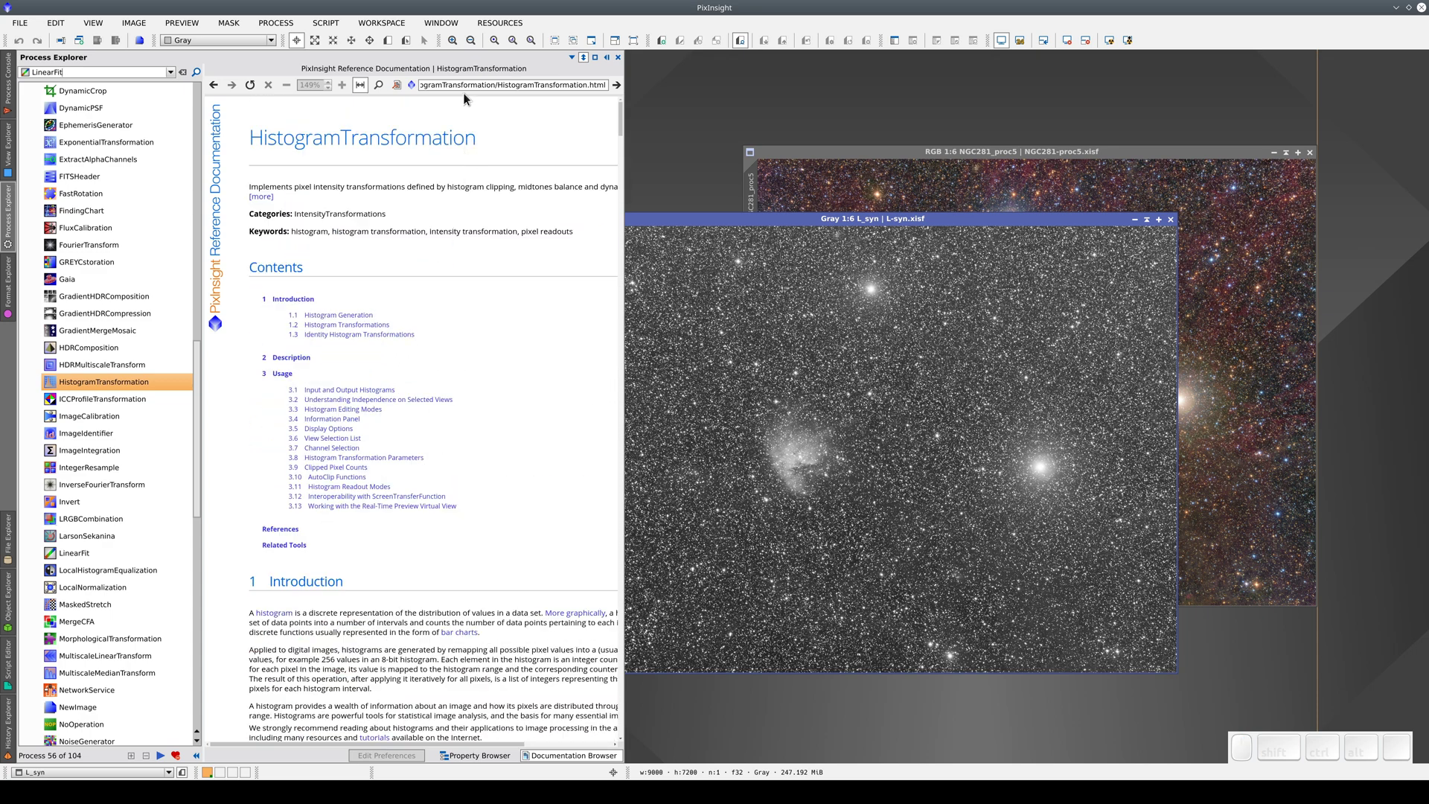
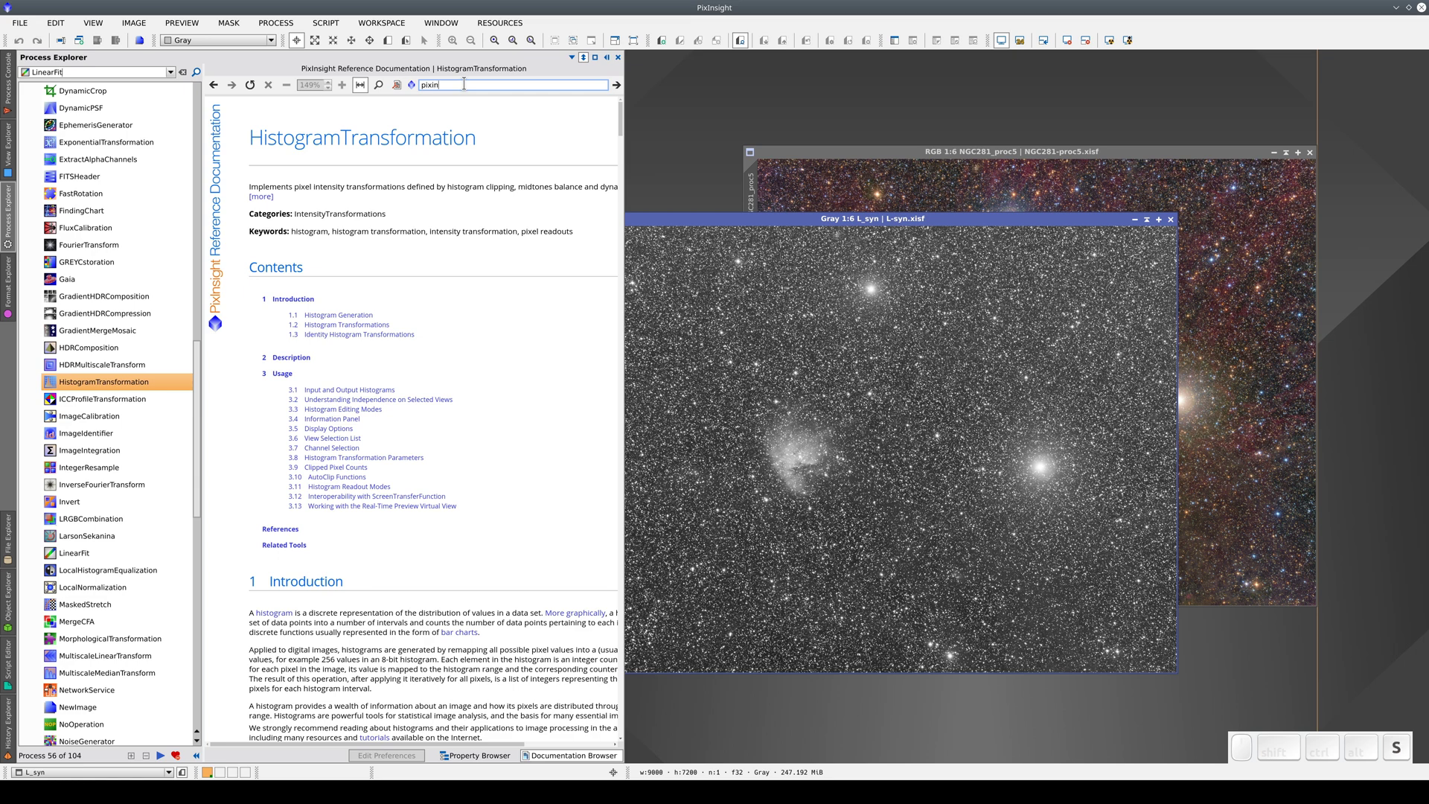
Step: Enter pixinsight.com in the documentation browser's address field
key(.)
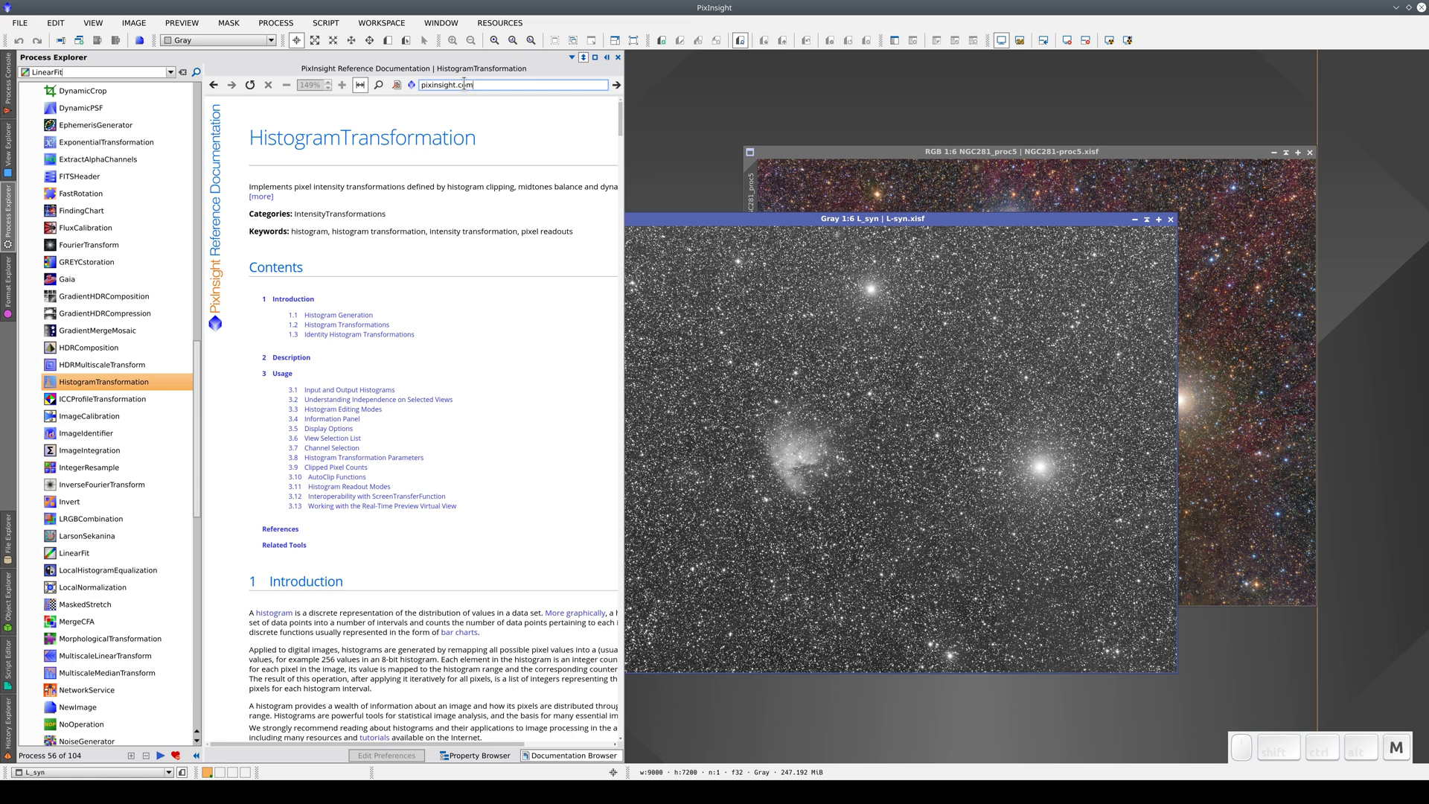
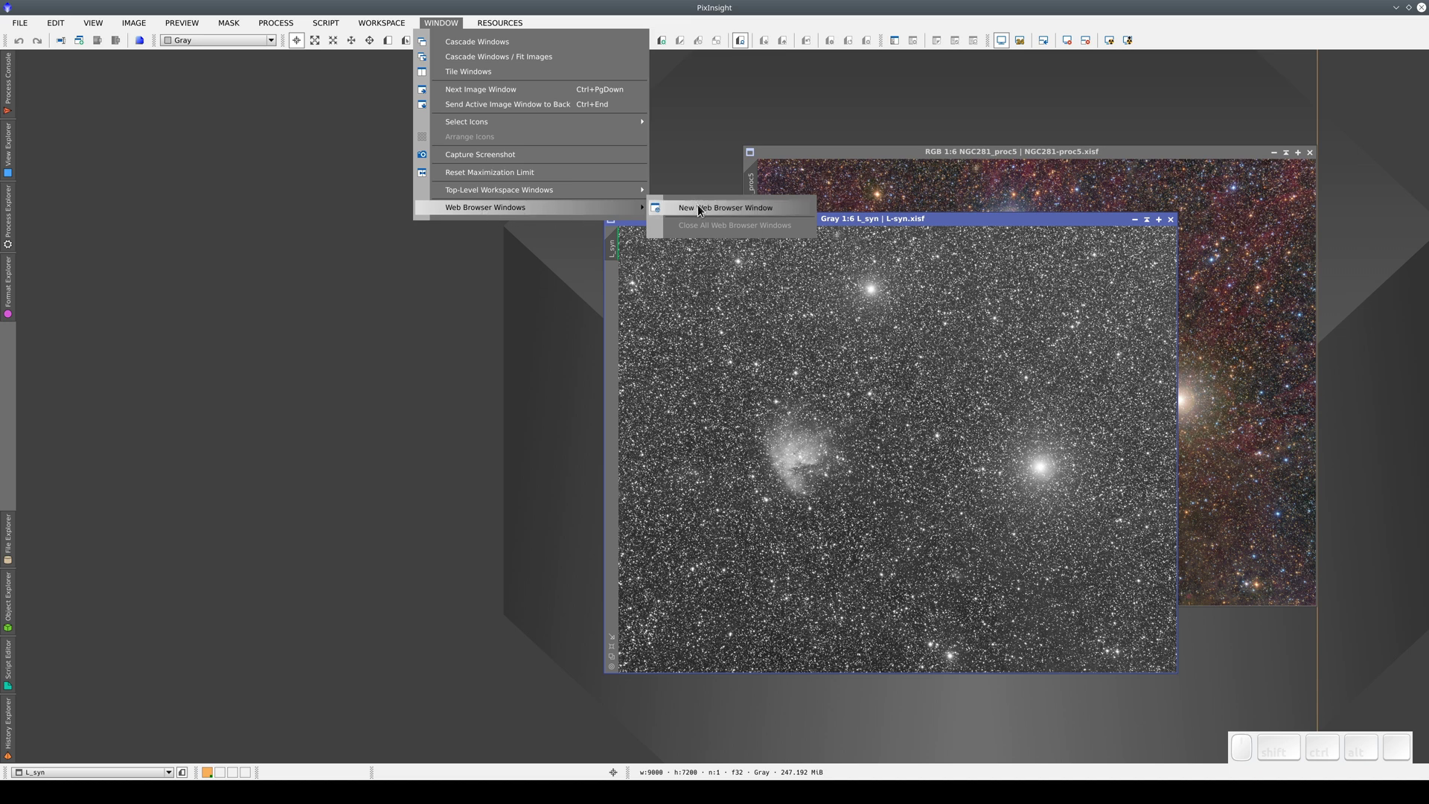
Step: Load pixinsight.com in a new standalone web browser window
click(701, 210)
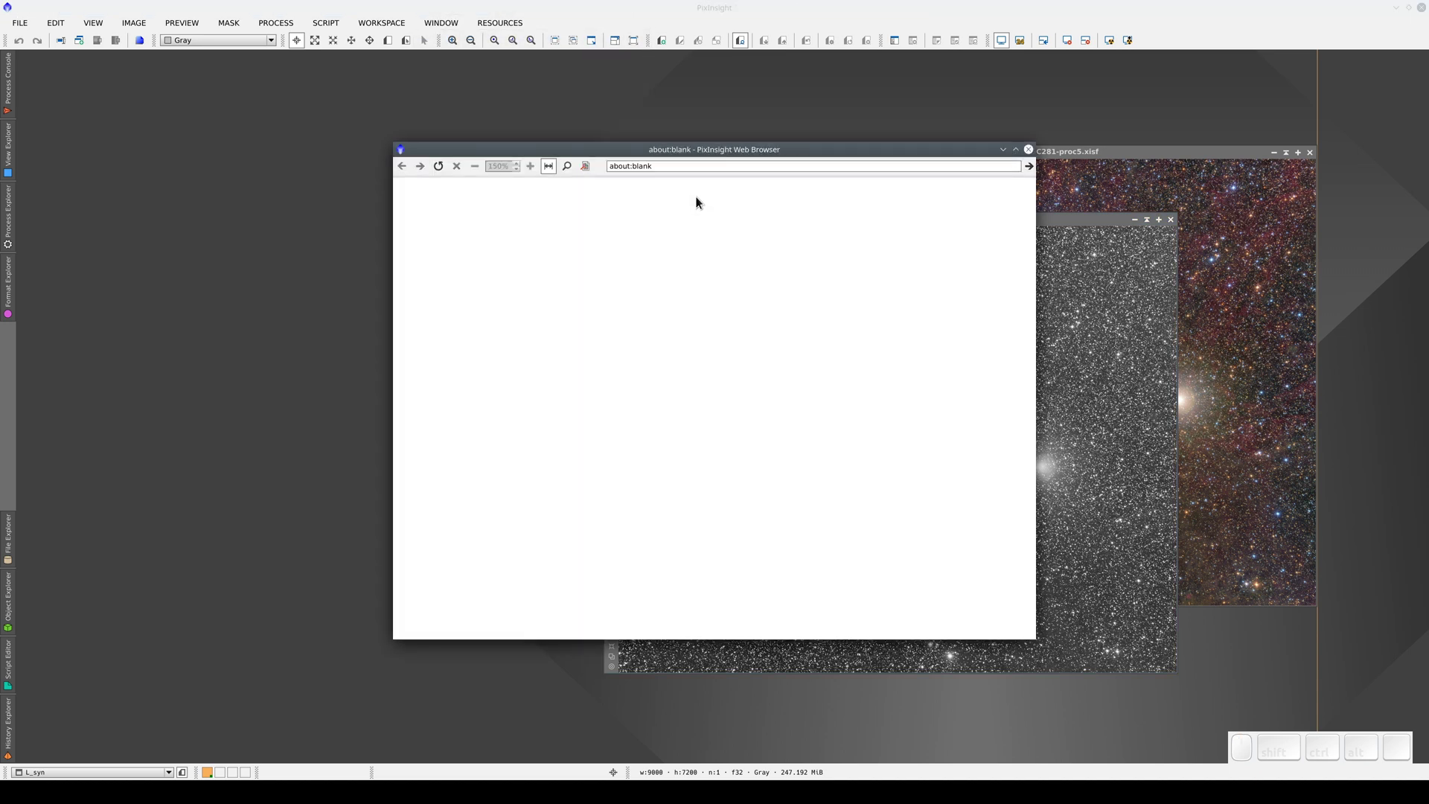
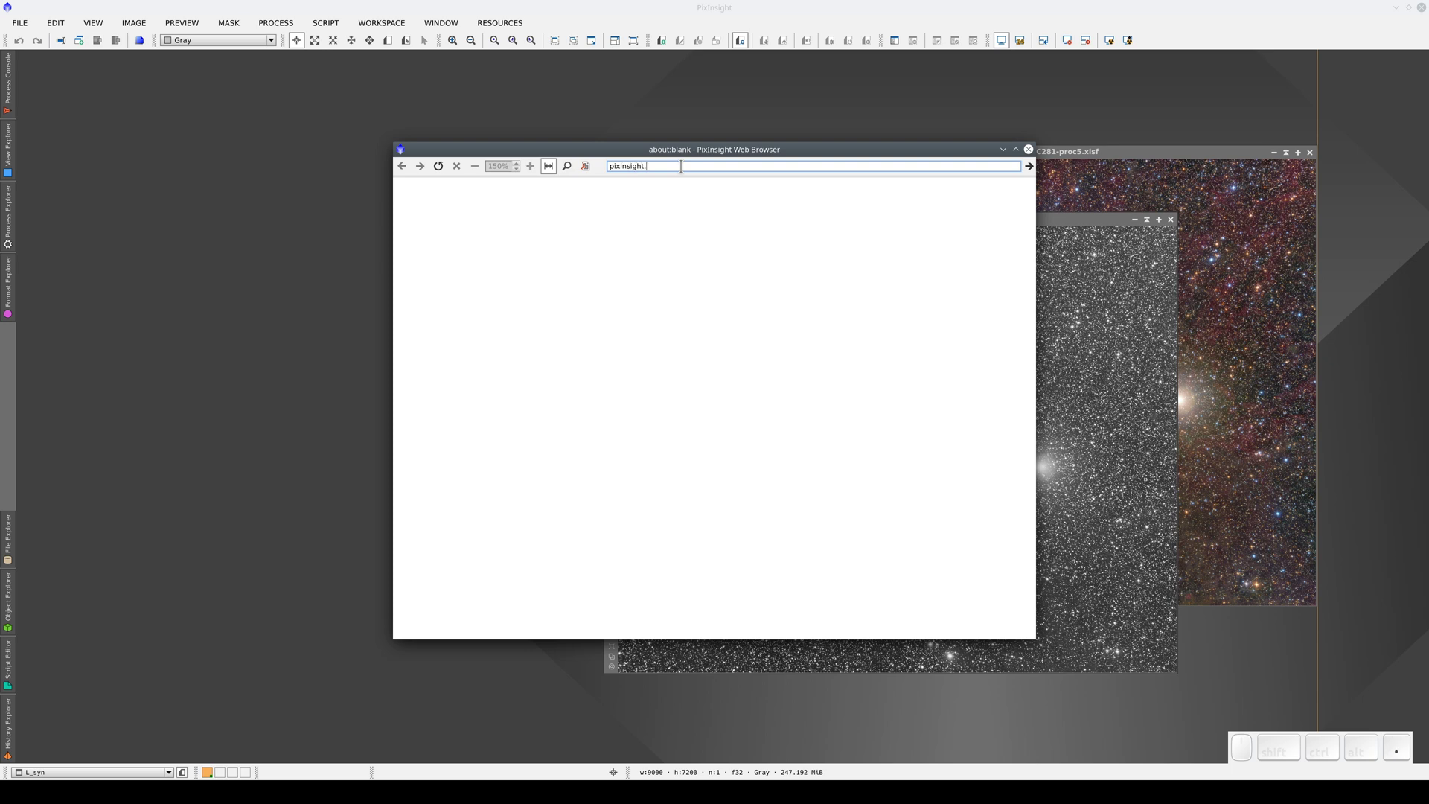
key(Return)
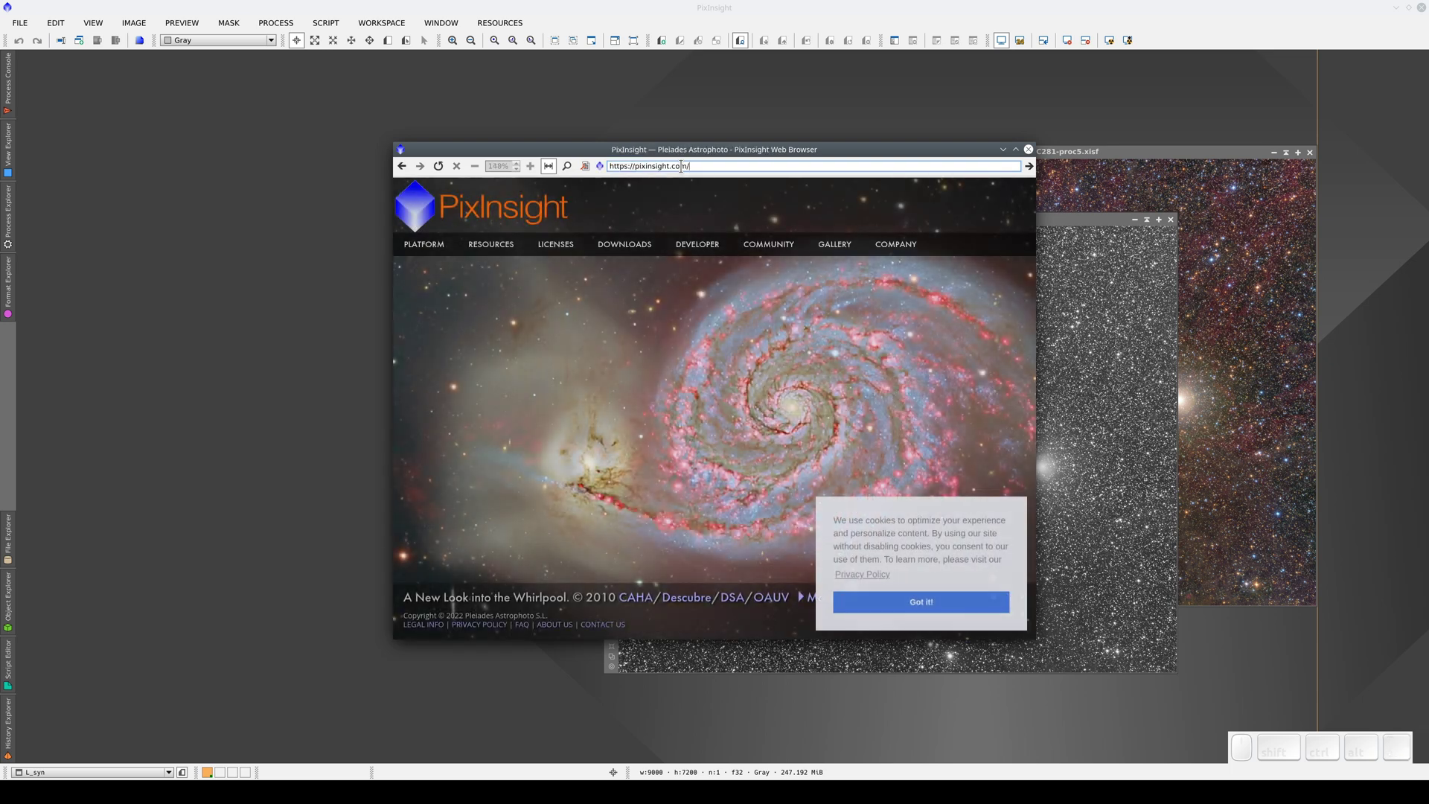